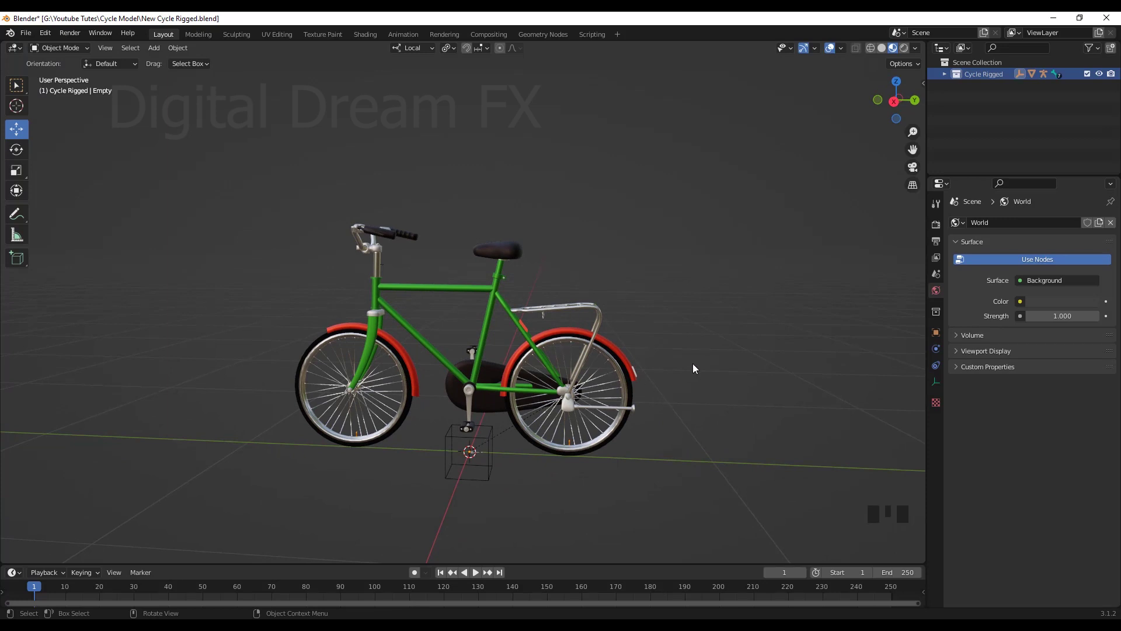
Step: Test the bicycle rig by dragging its control empty sideways, then undo the move
drag(545, 468, 493, 441)
click(493, 441)
drag(570, 506, 539, 434)
click(539, 434)
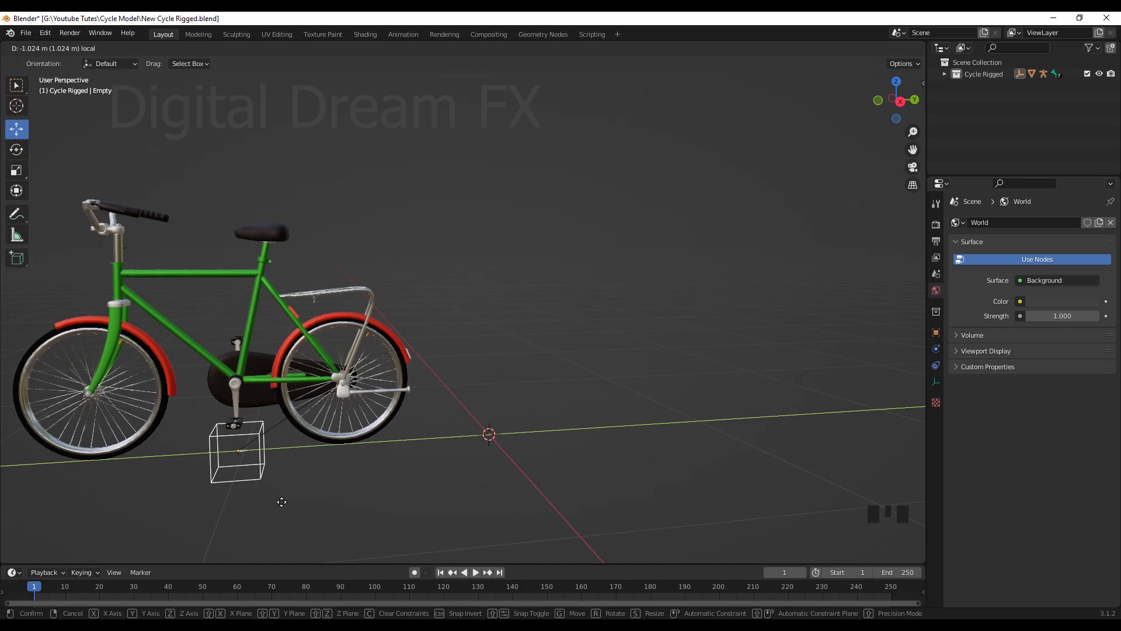
key(ctrl+z)
scroll(down, 3)
drag(568, 474, 613, 464)
scroll(up, 3)
drag(611, 466, 645, 479)
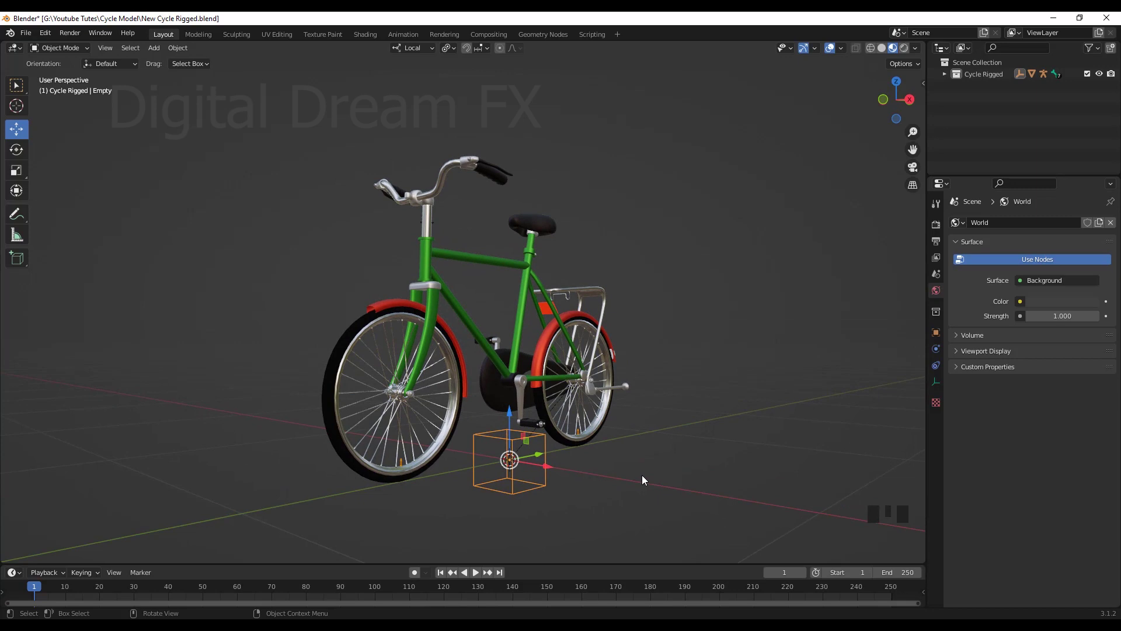
scroll(down, 3)
drag(706, 369, 503, 435)
click(503, 436)
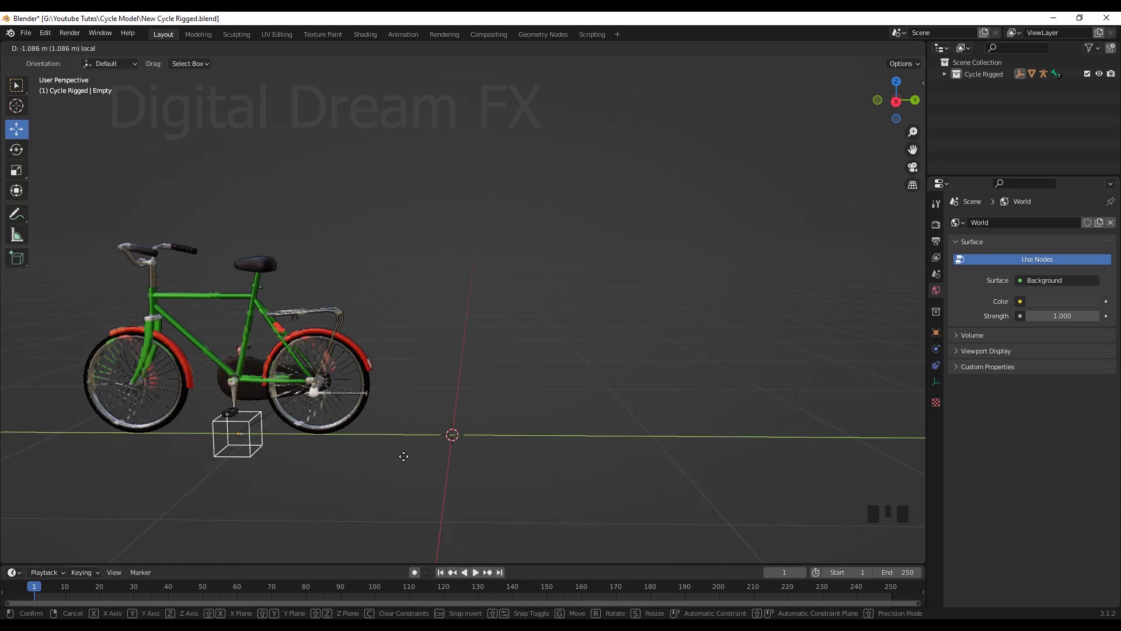
Step: Select the bicycle's armature and switch it into Pose Mode
drag(470, 343, 474, 326)
scroll(up, 3)
drag(507, 359, 444, 307)
click(444, 307)
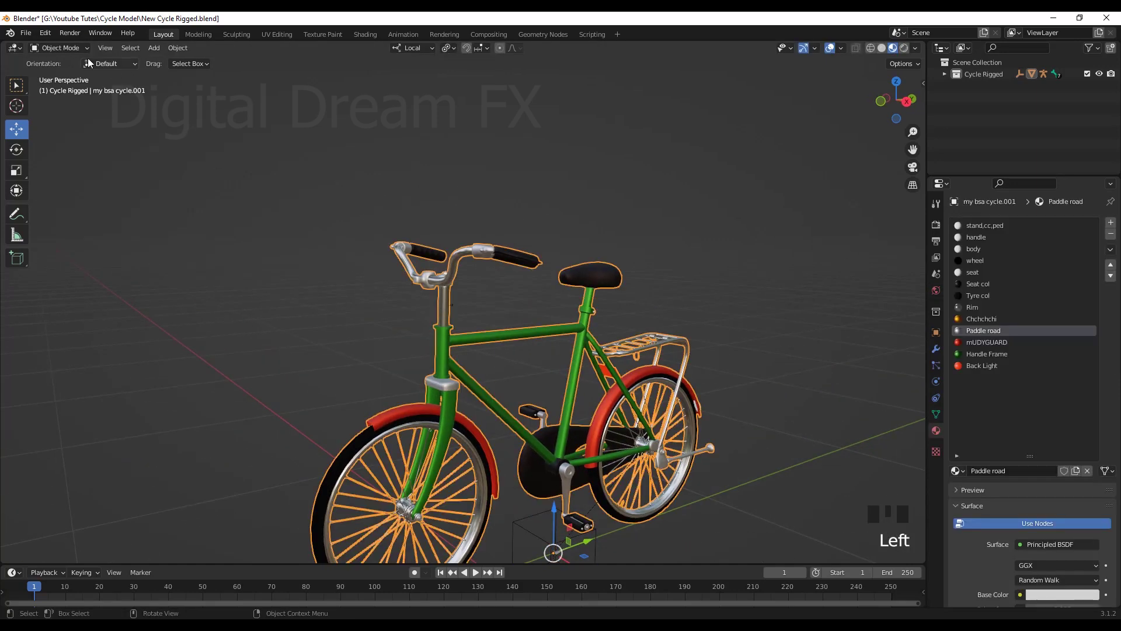
drag(74, 52, 449, 305)
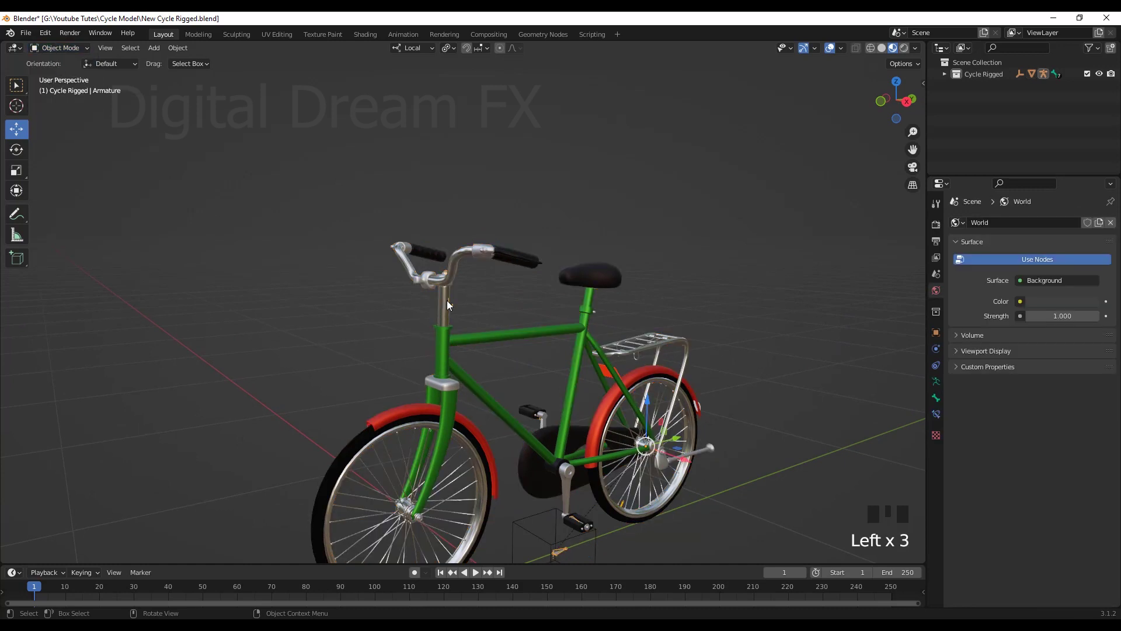
drag(72, 48, 509, 361)
drag(509, 361, 500, 356)
key(shift+z)
Step: Rotate the B_Stairing bone on one axis to turn the handlebars left and right
drag(517, 363, 436, 343)
scroll(up, 3)
scroll(down, 3)
drag(470, 363, 65, 49)
drag(64, 50, 386, 236)
scroll(down, 3)
drag(487, 339, 497, 309)
key(r)
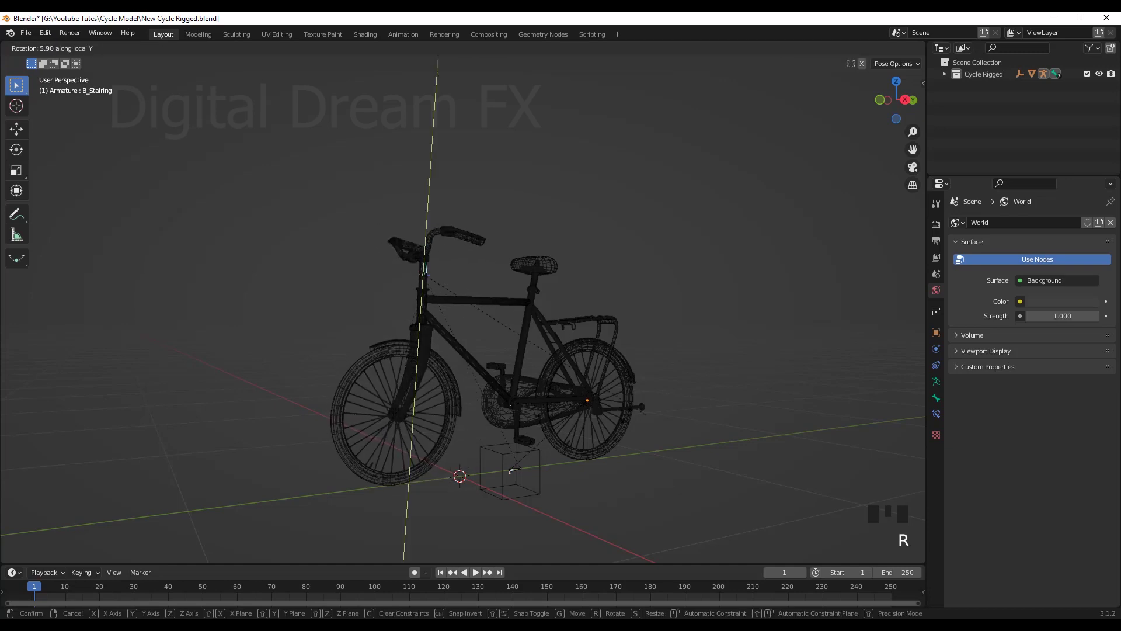
key(shift+z)
middle_click(530, 360)
scroll(up, 3)
drag(527, 386, 569, 336)
key(r)
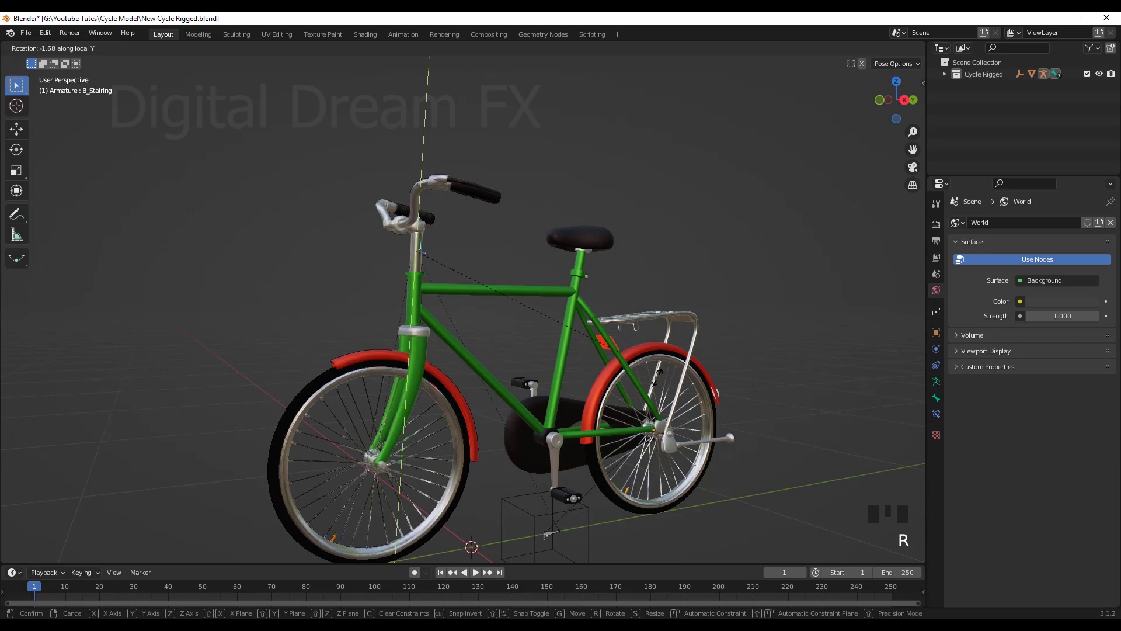
scroll(down, 3)
drag(616, 396, 516, 435)
click(516, 435)
Step: Orbit around the bicycle to inspect the turned handlebars from several angles
drag(532, 432, 690, 499)
scroll(up, 3)
drag(698, 490, 632, 424)
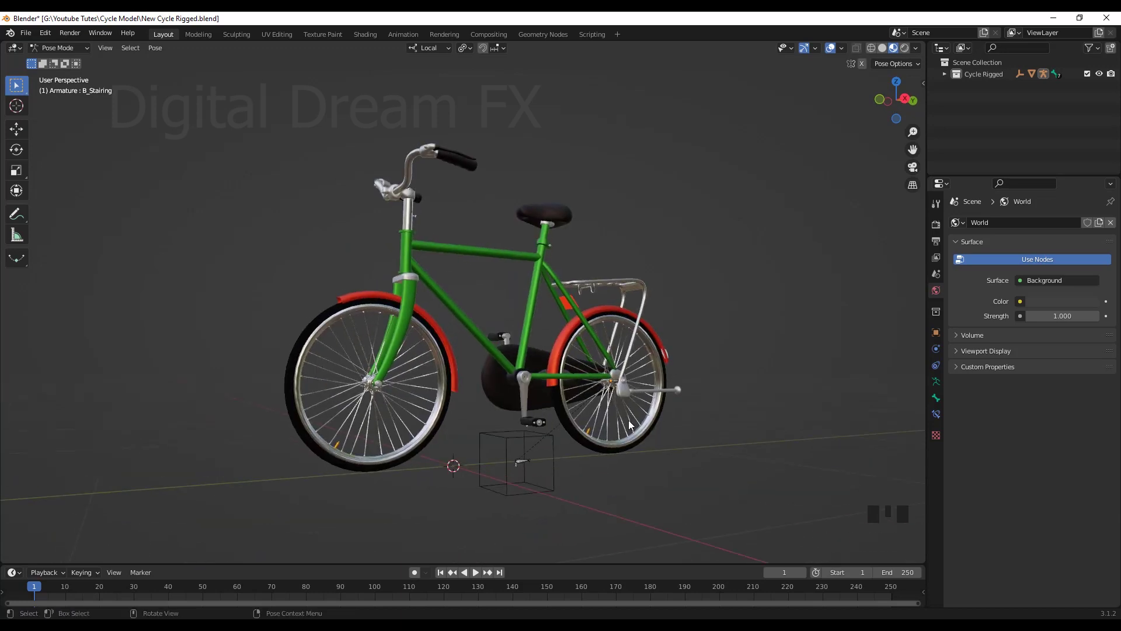
drag(678, 419, 685, 388)
scroll(down, 3)
drag(666, 409, 563, 327)
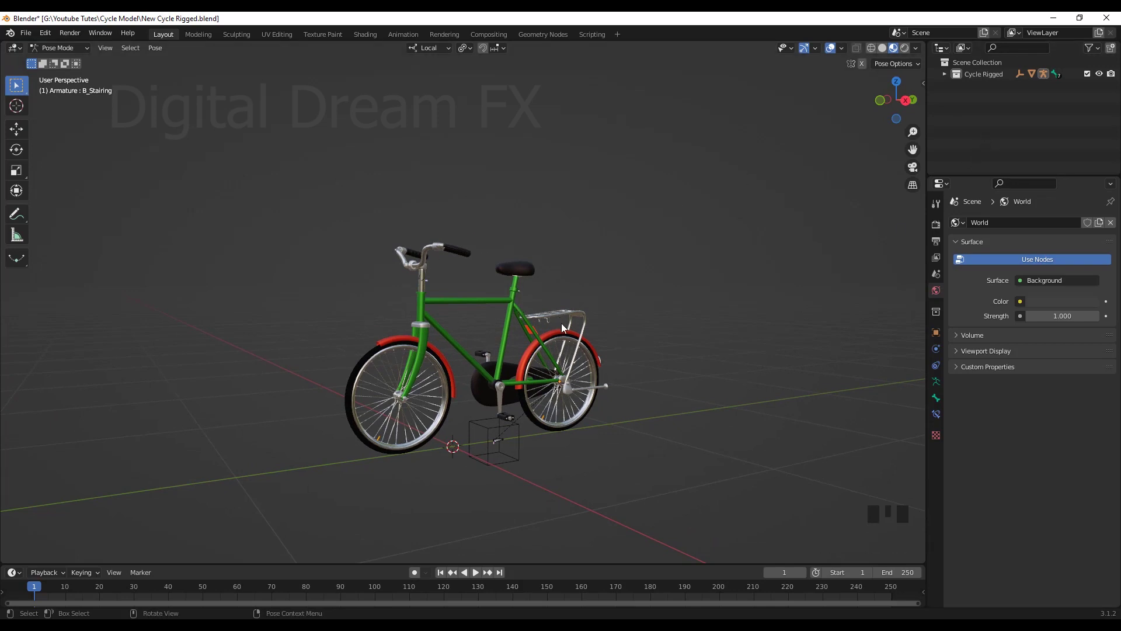
drag(659, 426, 669, 431)
scroll(up, 3)
drag(672, 432, 962, 105)
drag(962, 105, 777, 259)
drag(777, 258, 959, 108)
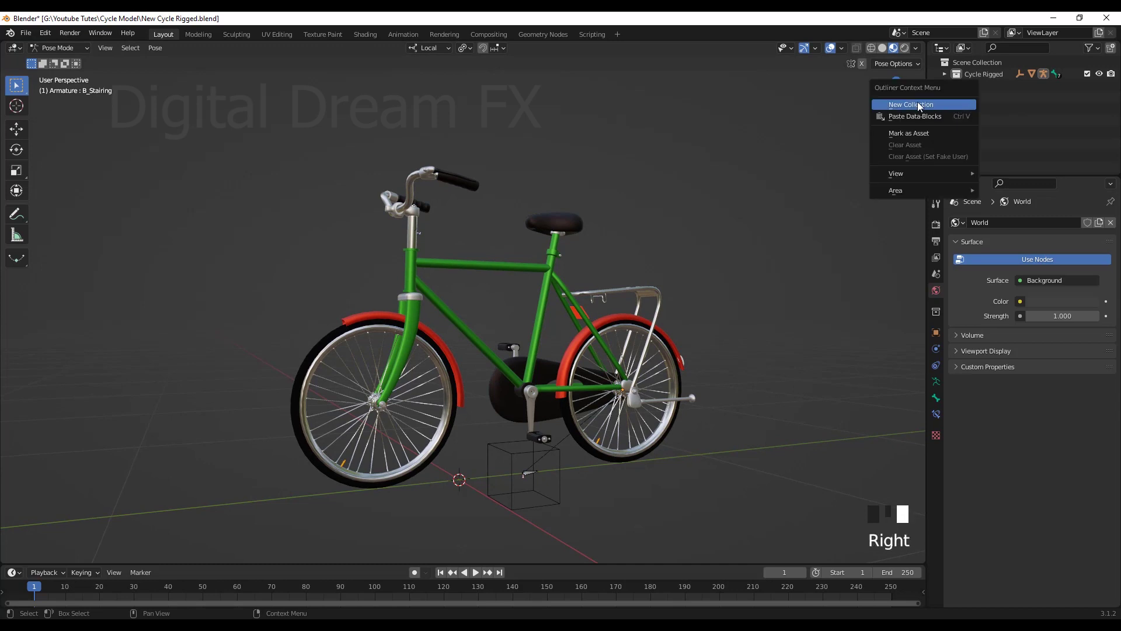
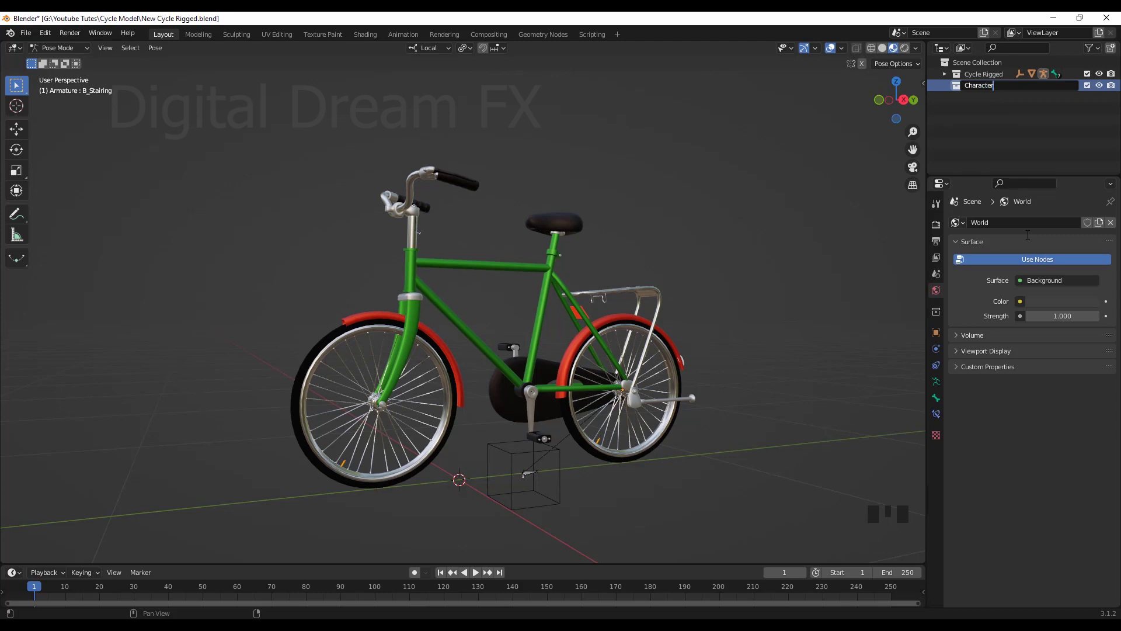
Step: Name the new collection 'Character', return to Object Mode and bring up File > Append
click(1002, 93)
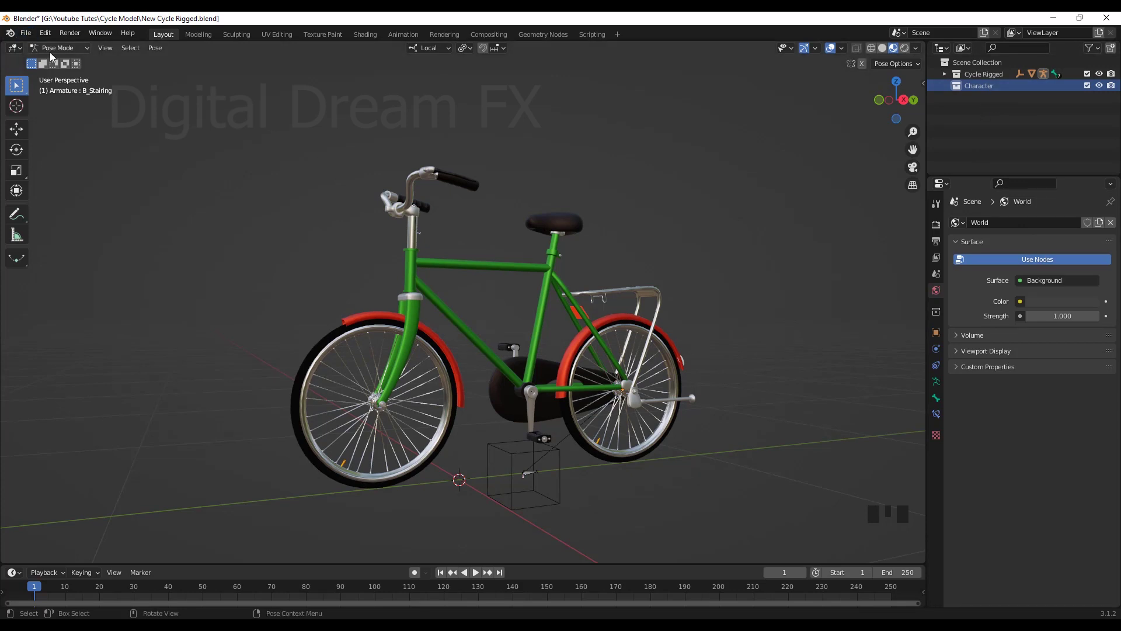
drag(52, 51, 230, 117)
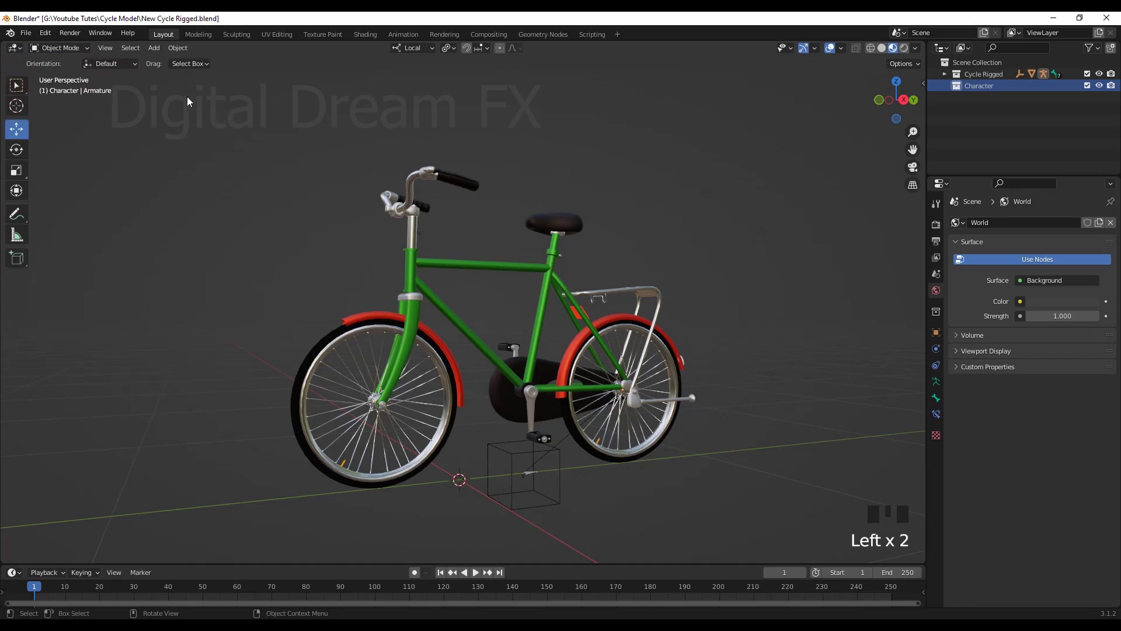
drag(30, 39, 62, 166)
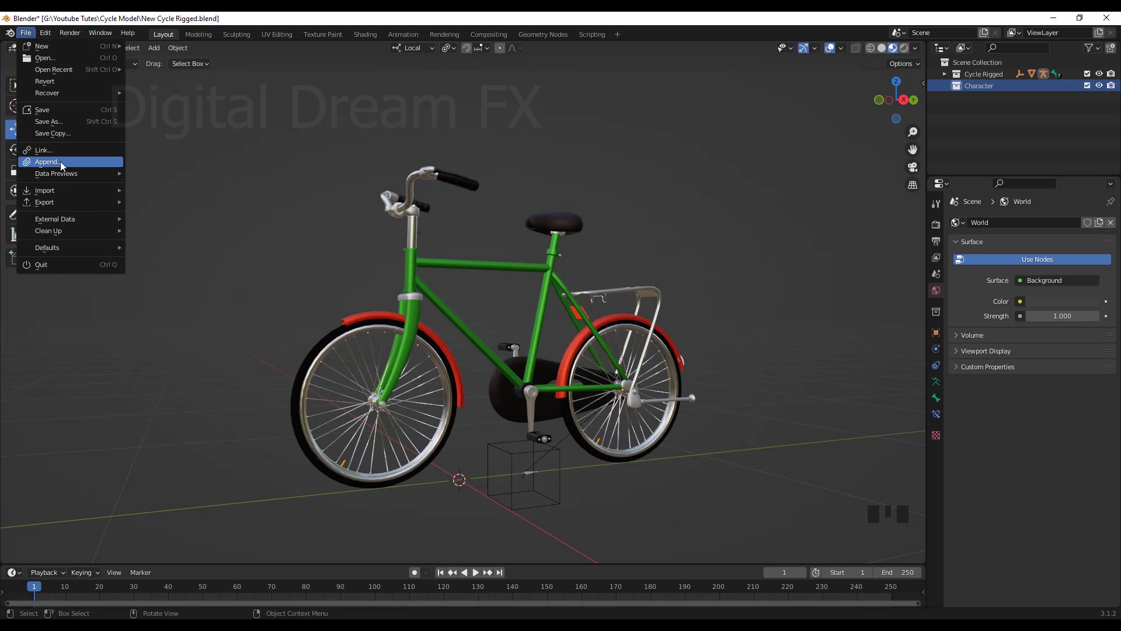
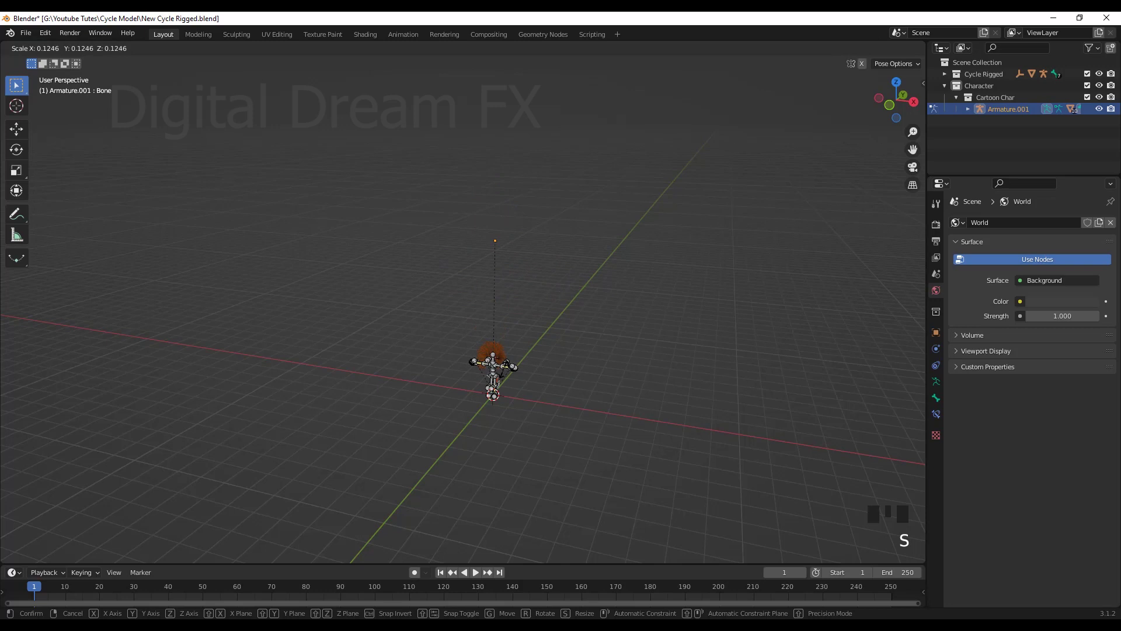
Step: Select the appended cartoon character in the viewport and Outliner
drag(615, 381, 569, 307)
scroll(down, 3)
middle_click(558, 334)
scroll(up, 3)
drag(539, 422, 489, 202)
click(489, 202)
scroll(down, 3)
drag(666, 424, 950, 87)
click(949, 87)
scroll(down, 3)
middle_click(781, 288)
click(992, 82)
Step: Frame the character beside the bicycle in wireframe and start scaling it up with S
drag(536, 363, 589, 325)
scroll(up, 3)
drag(661, 352, 581, 269)
scroll(up, 3)
drag(539, 241, 420, 222)
click(420, 222)
click(445, 220)
scroll(down, 3)
drag(543, 285, 60, 54)
drag(61, 53, 449, 369)
scroll(down, 3)
drag(542, 377, 593, 448)
scroll(up, 3)
drag(555, 449, 533, 418)
key(s)
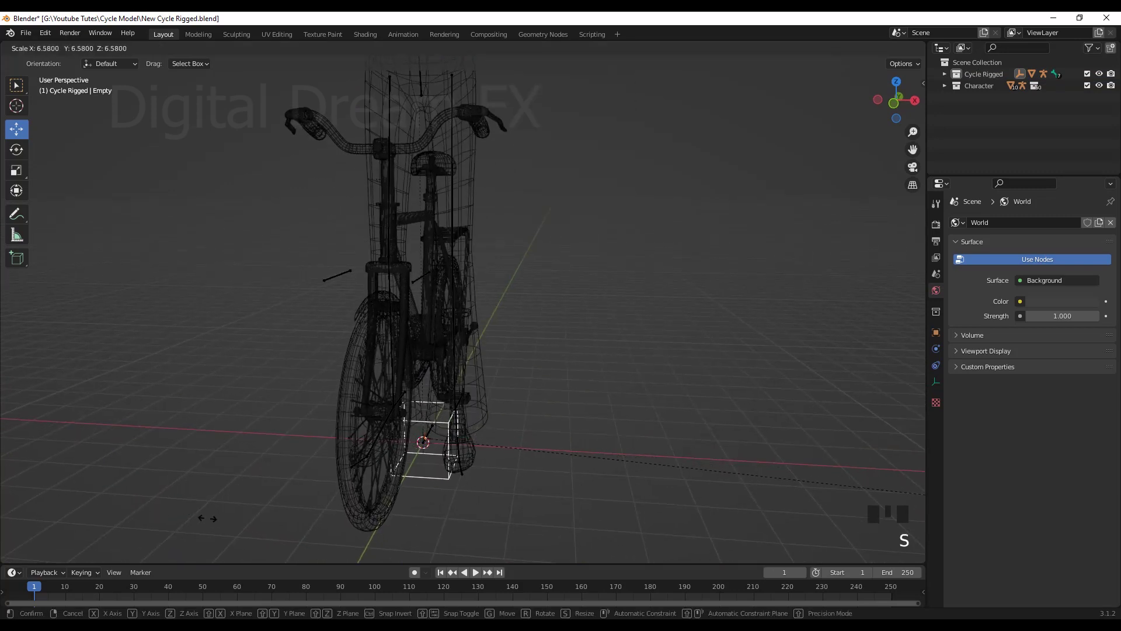
Step: Rescale the character down to match the bicycle's size and confirm
scroll(down, 3)
drag(544, 464, 514, 469)
scroll(up, 3)
drag(528, 473, 519, 479)
key(shift+z)
scroll(down, 3)
middle_click(479, 471)
scroll(up, 3)
drag(499, 504, 527, 477)
key(s)
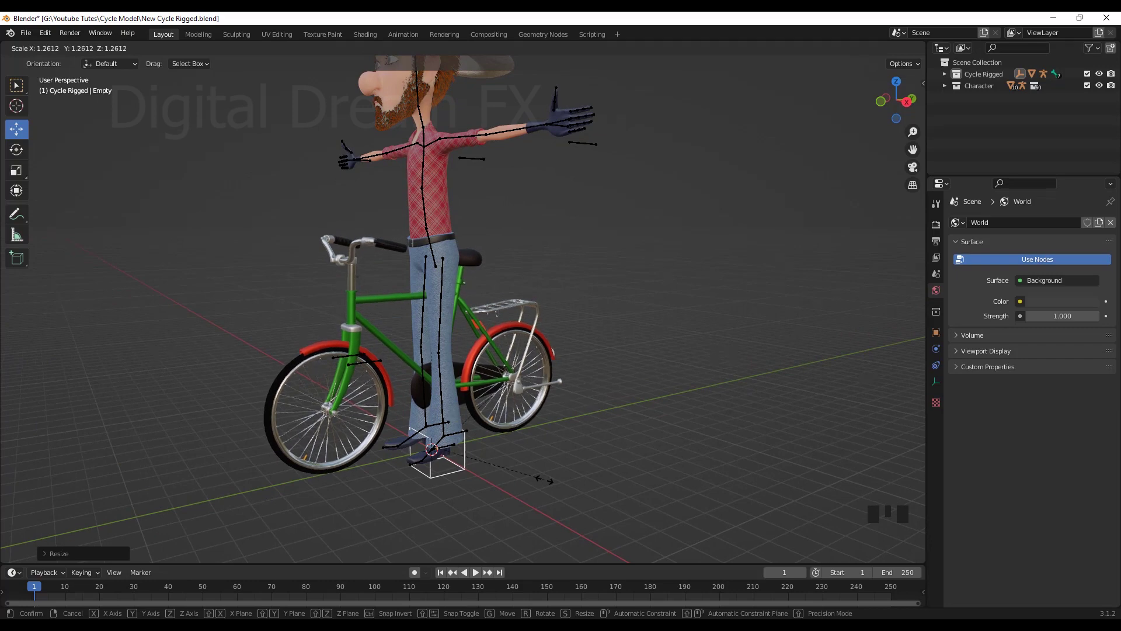
scroll(down, 3)
drag(527, 468, 472, 431)
scroll(up, 3)
drag(473, 447, 637, 441)
scroll(up, 3)
scroll(down, 3)
drag(522, 435, 494, 464)
click(494, 464)
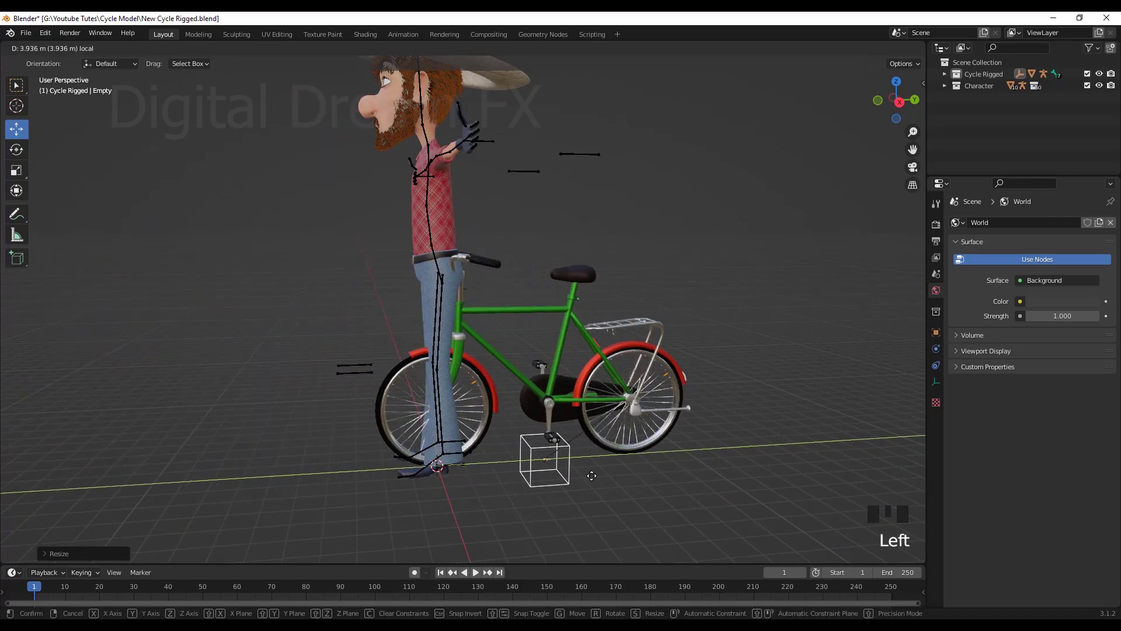
Step: Move the character onto the bicycle so it stands inside the frame between the wheels
key(ctrl+z)
drag(573, 477, 570, 477)
scroll(up, 3)
drag(569, 478, 512, 456)
scroll(up, 3)
drag(516, 470, 455, 458)
scroll(up, 3)
drag(463, 477, 471, 439)
click(471, 439)
click(474, 392)
scroll(down, 3)
drag(487, 452, 559, 417)
scroll(down, 3)
scroll(up, 3)
drag(544, 464, 545, 306)
click(545, 306)
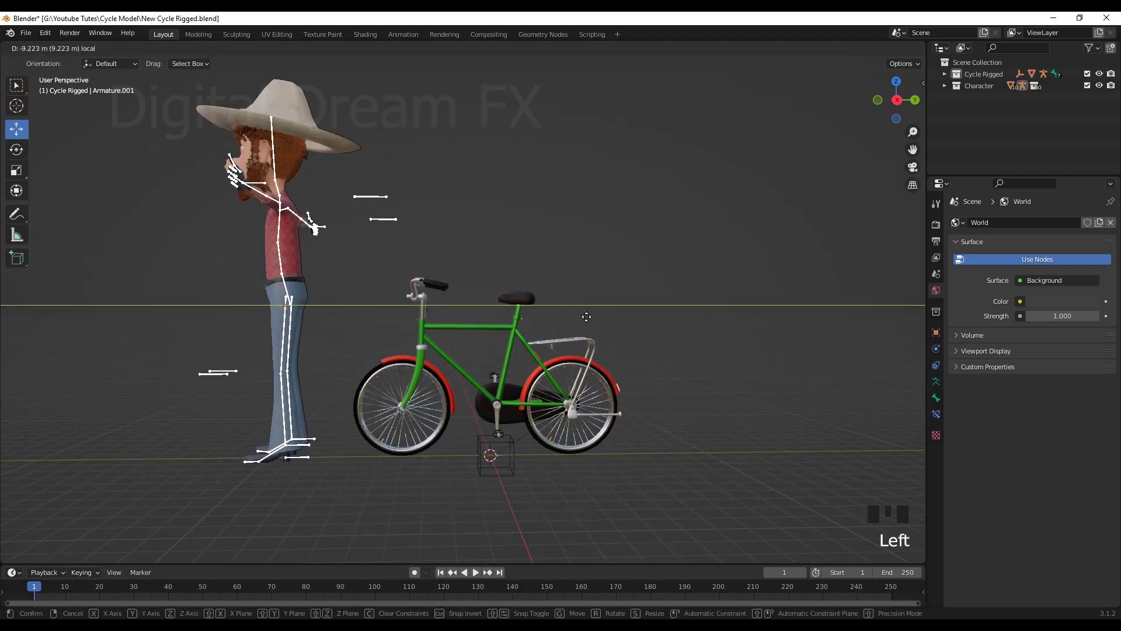
Step: Check the placement from around the bike, then select the character and the bike's control empty
scroll(down, 3)
middle_click(597, 421)
scroll(up, 3)
drag(596, 441, 624, 417)
scroll(up, 3)
drag(626, 326, 515, 377)
click(515, 377)
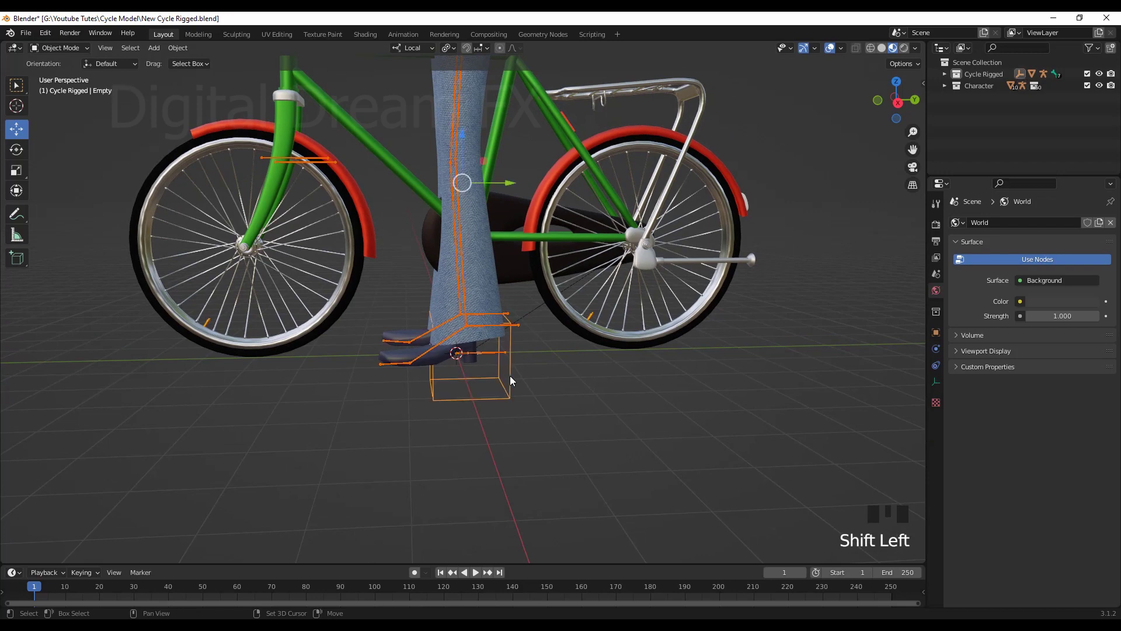
Step: Parent the character to the bike empty with Object (Keep Transform) and drag the empty to test
scroll(down, 3)
drag(536, 402, 599, 364)
scroll(down, 3)
drag(599, 395, 488, 423)
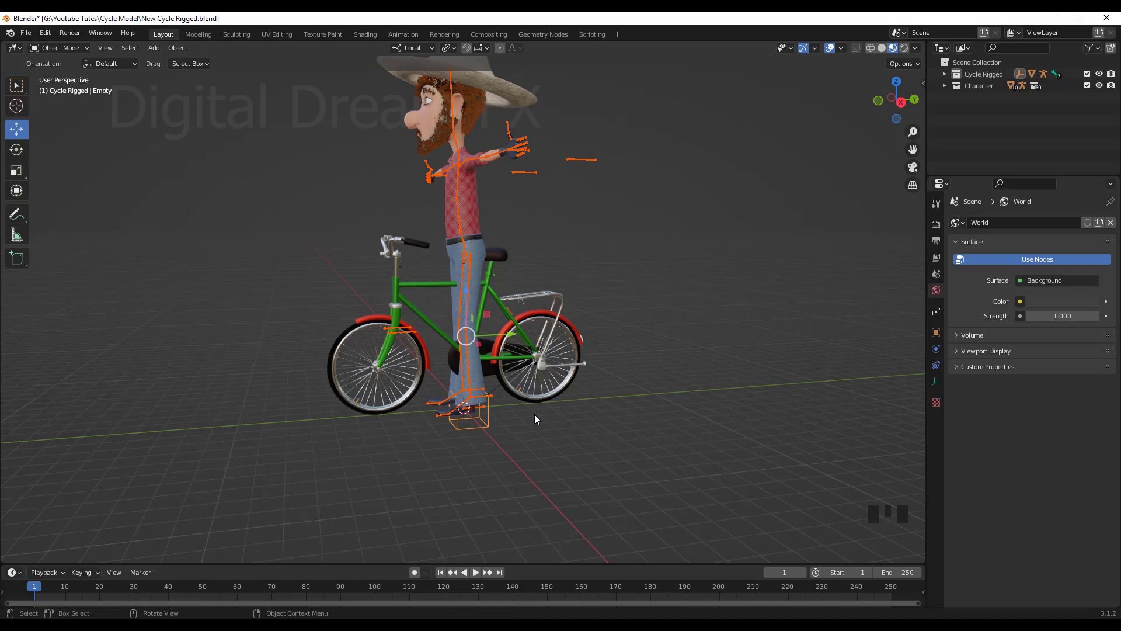
drag(586, 396, 593, 386)
key(ctrl+p)
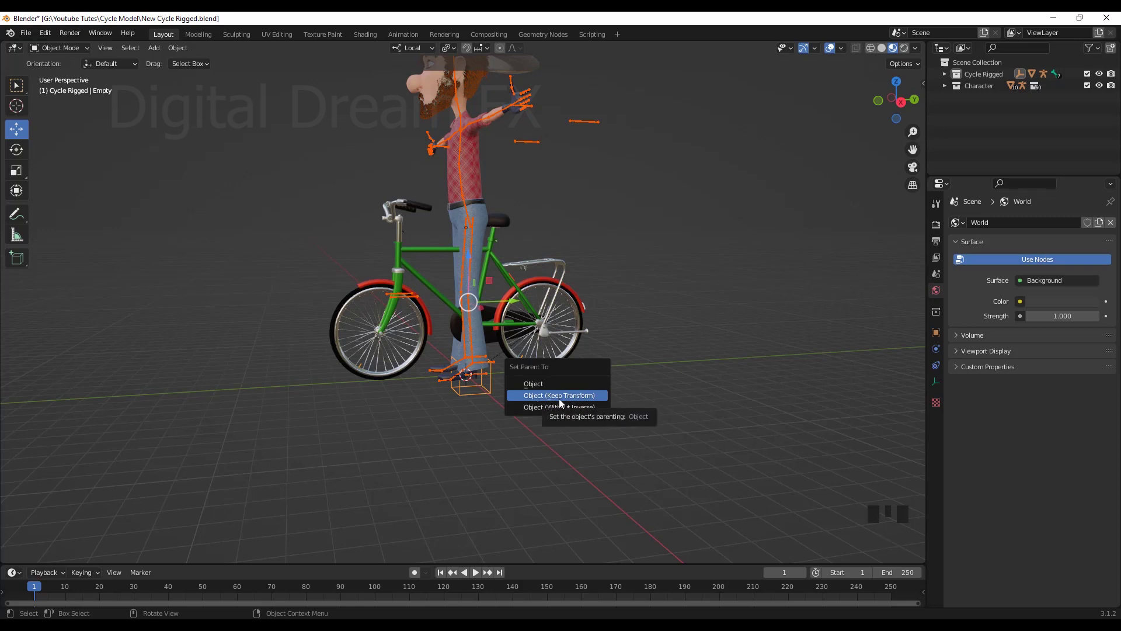
drag(601, 469, 530, 430)
drag(531, 429, 495, 372)
click(496, 392)
click(522, 371)
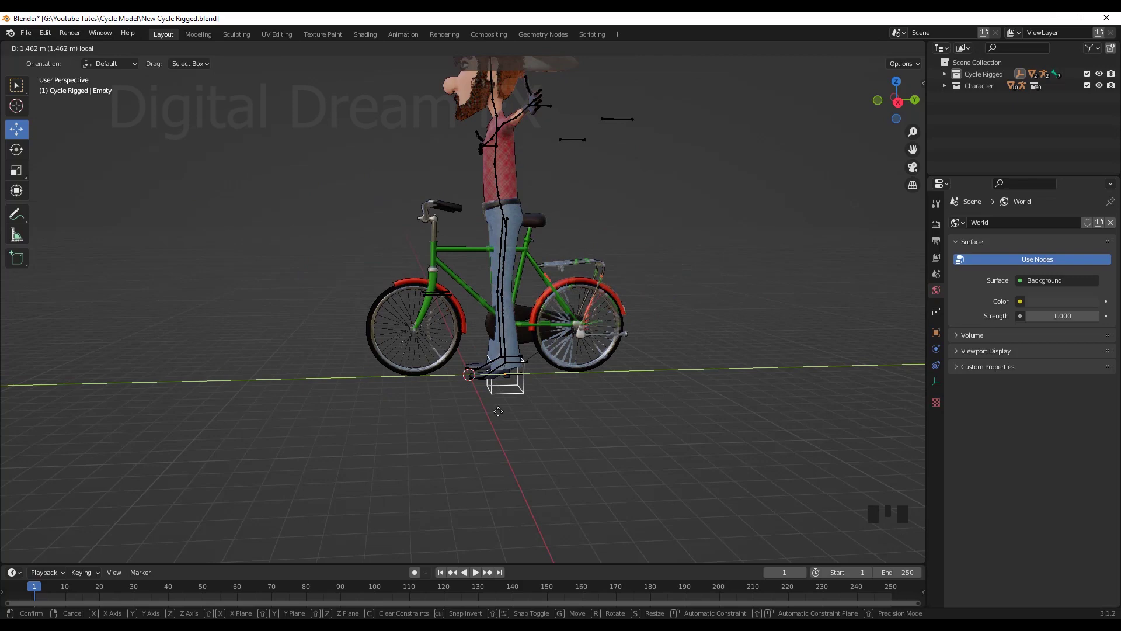
key(ctrl+z)
scroll(up, 3)
drag(593, 466, 541, 473)
scroll(down, 3)
drag(511, 409, 484, 298)
drag(497, 331, 504, 371)
scroll(up, 3)
drag(521, 421, 581, 437)
scroll(down, 3)
drag(662, 441, 536, 463)
scroll(up, 3)
drag(521, 494, 483, 472)
scroll(up, 3)
drag(522, 449, 522, 384)
scroll(down, 3)
drag(529, 405, 584, 434)
scroll(up, 3)
drag(623, 430, 519, 372)
scroll(up, 3)
drag(550, 381, 547, 372)
scroll(up, 3)
click(582, 355)
click(560, 404)
scroll(down, 3)
drag(469, 388, 466, 386)
scroll(down, 3)
drag(484, 415, 74, 49)
drag(75, 49, 535, 399)
drag(535, 399, 475, 430)
click(474, 430)
drag(531, 459, 552, 457)
key(KP_3)
drag(567, 402, 601, 356)
key(g)
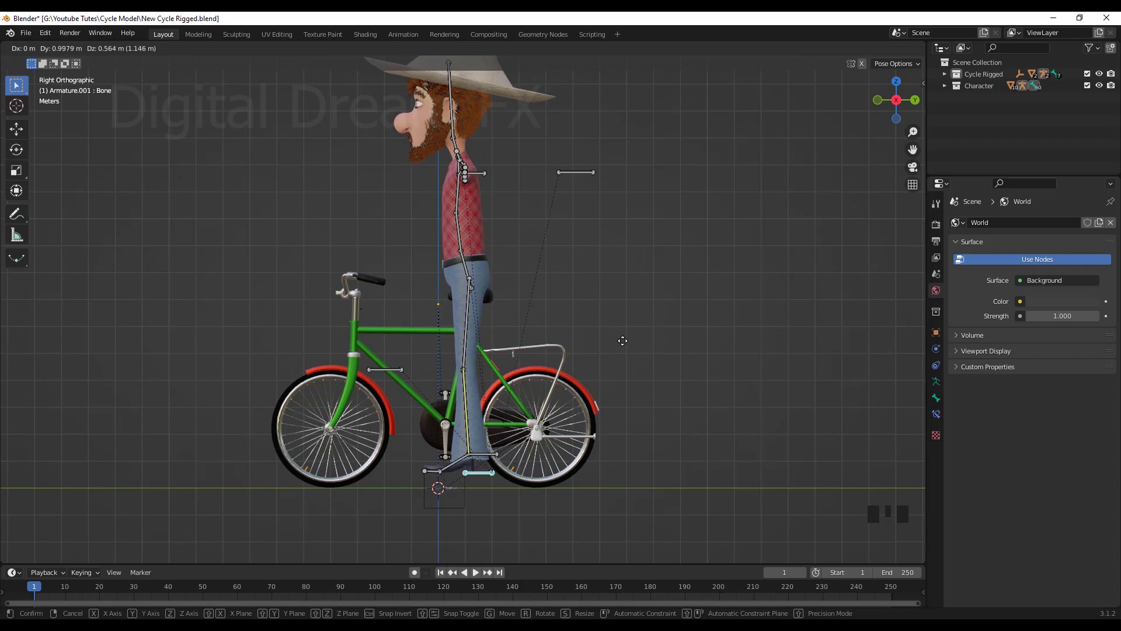
Step: Move the foot IK control onto the pedal and rotate the foot bone to match the pedal's tilt
scroll(down, 3)
drag(631, 398, 559, 403)
scroll(up, 3)
drag(566, 390, 508, 403)
click(508, 404)
drag(562, 438, 571, 422)
key(KP_3)
scroll(up, 3)
drag(598, 311, 594, 399)
key(g)
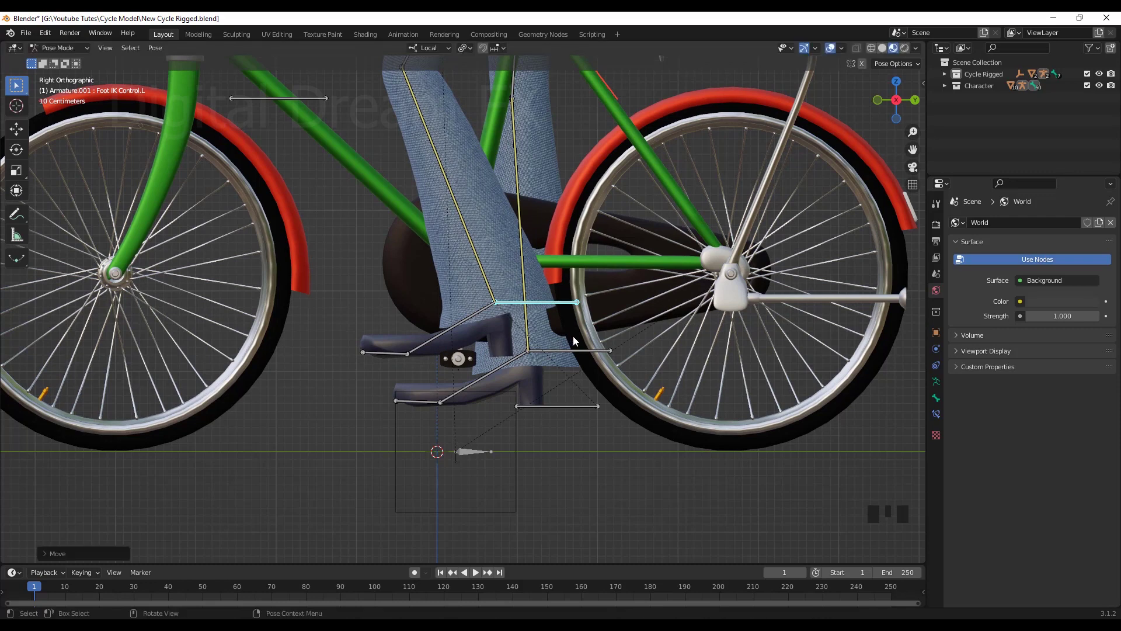
click(482, 314)
scroll(down, 3)
key(r)
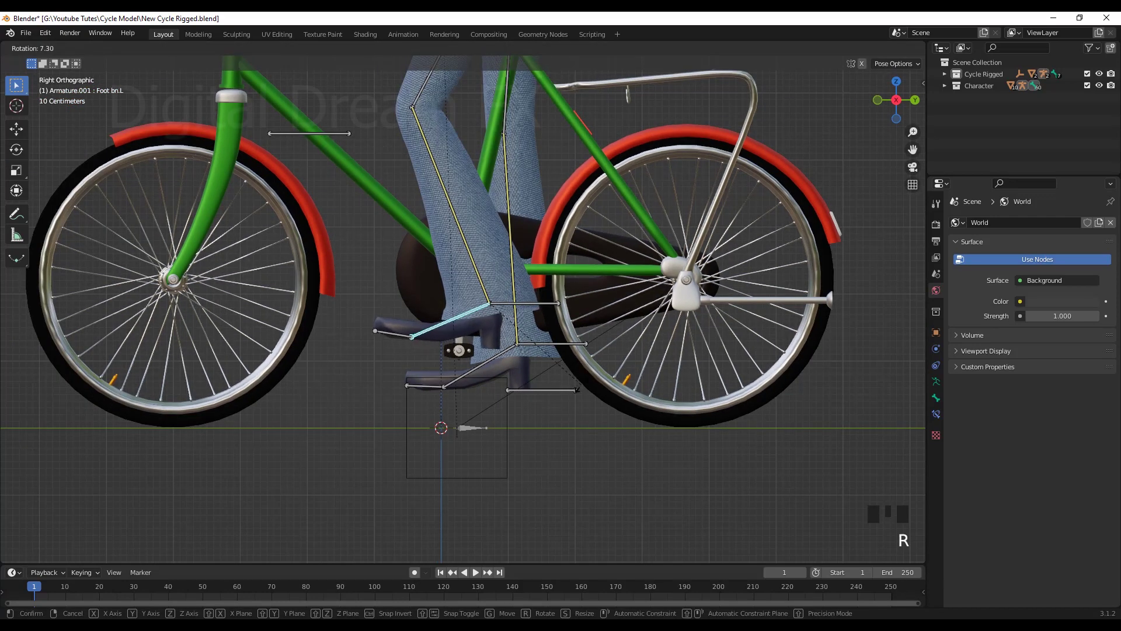
click(543, 306)
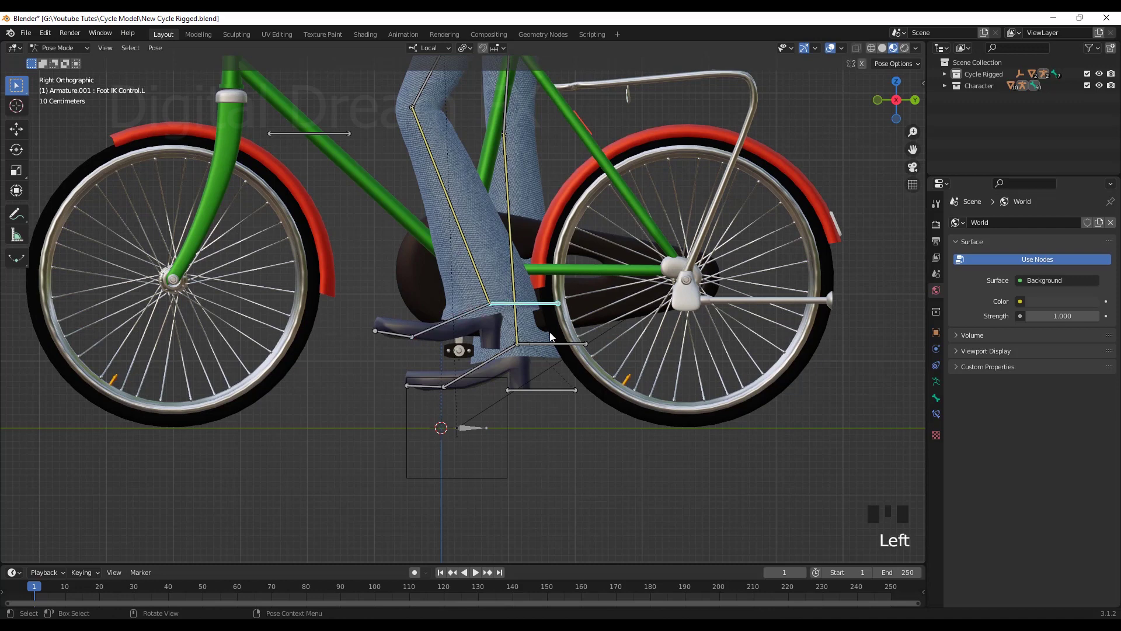
key(g)
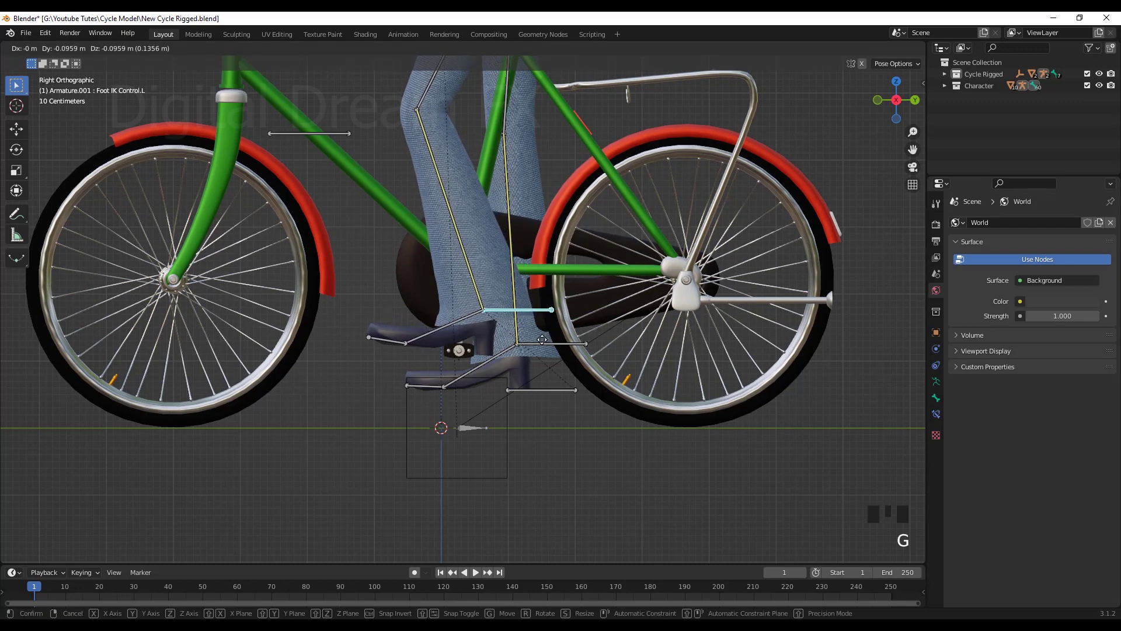
Step: Refine the foot's placement, then move Foot IK Control.R up onto the right pedal
scroll(down, 3)
drag(529, 409, 531, 400)
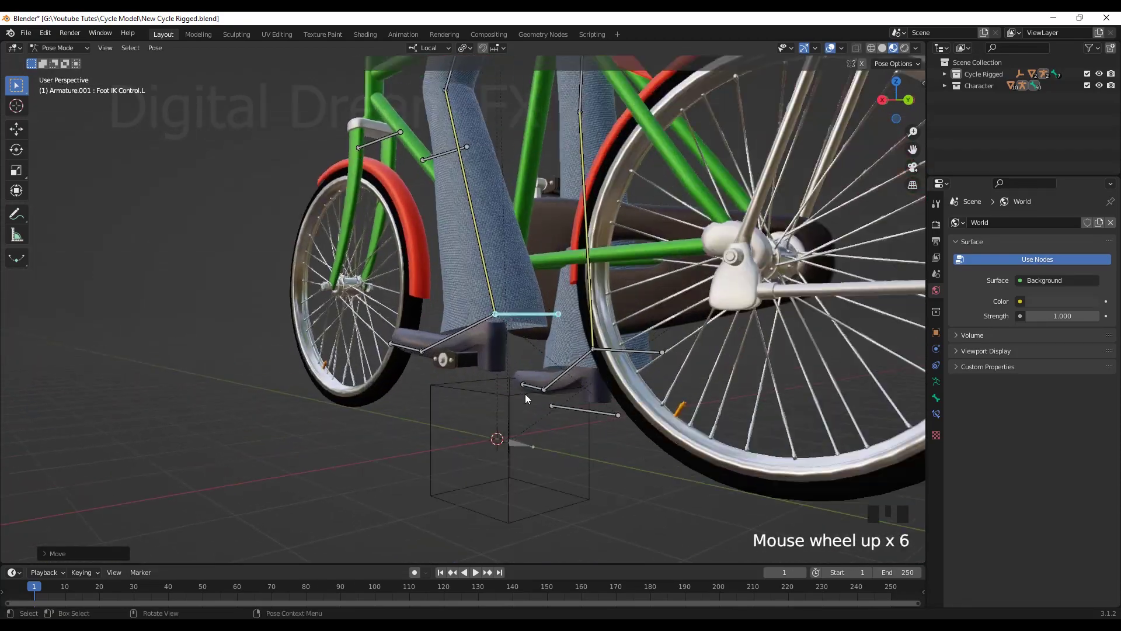
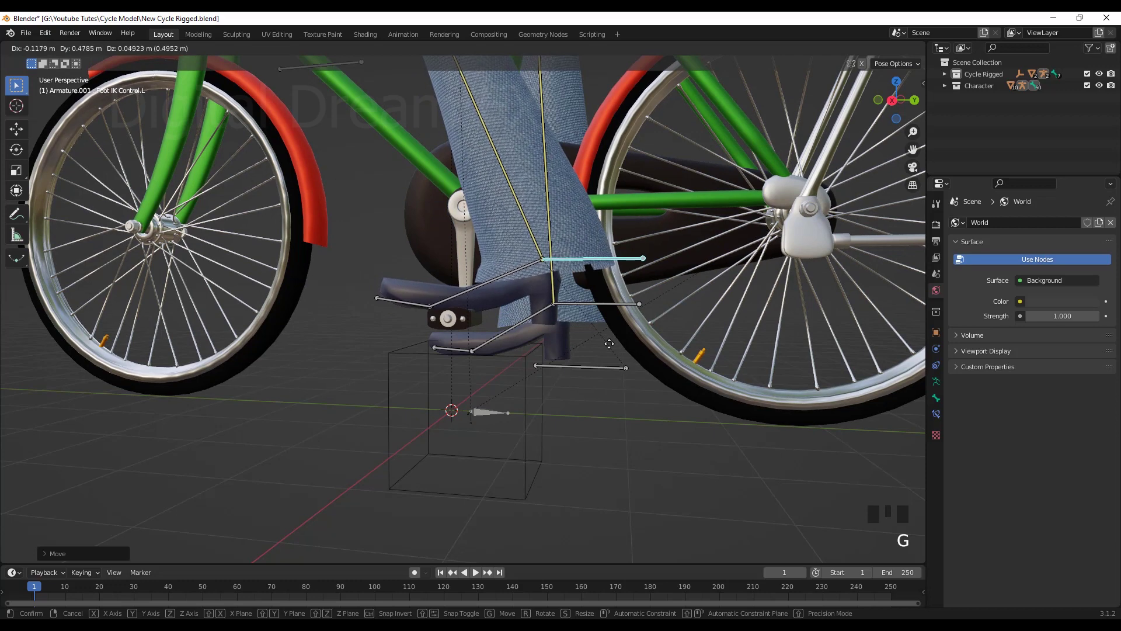
scroll(down, 3)
drag(563, 386, 511, 386)
scroll(up, 3)
drag(515, 363, 508, 290)
key(g)
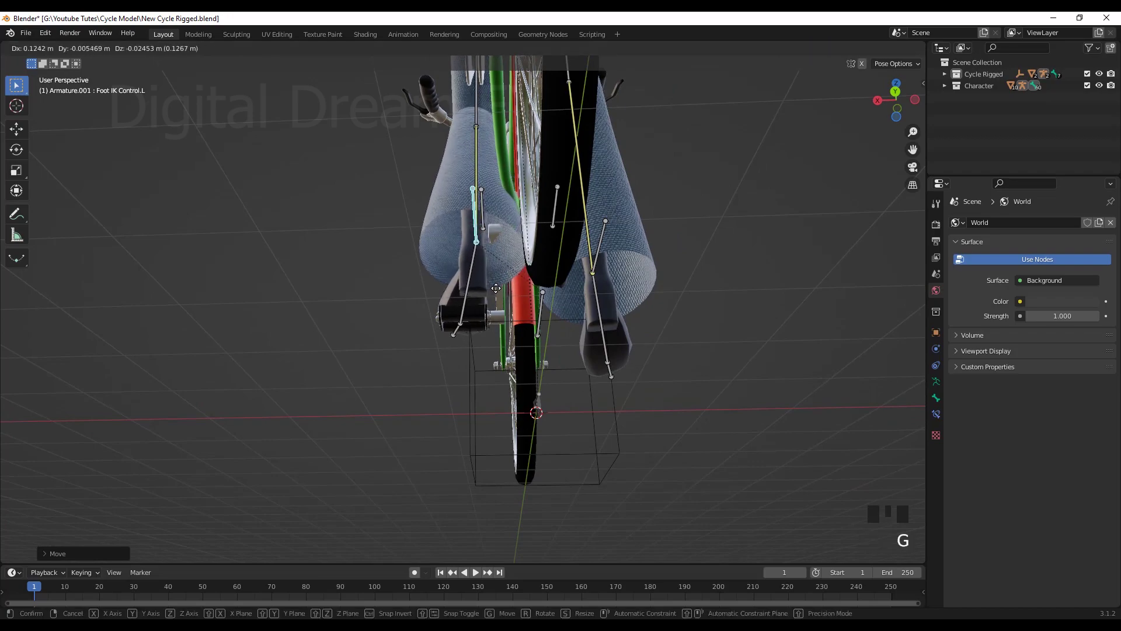
scroll(down, 3)
drag(522, 319, 566, 329)
scroll(down, 3)
drag(508, 339, 509, 341)
scroll(up, 3)
drag(379, 365, 415, 389)
click(415, 388)
drag(557, 439, 566, 424)
key(g)
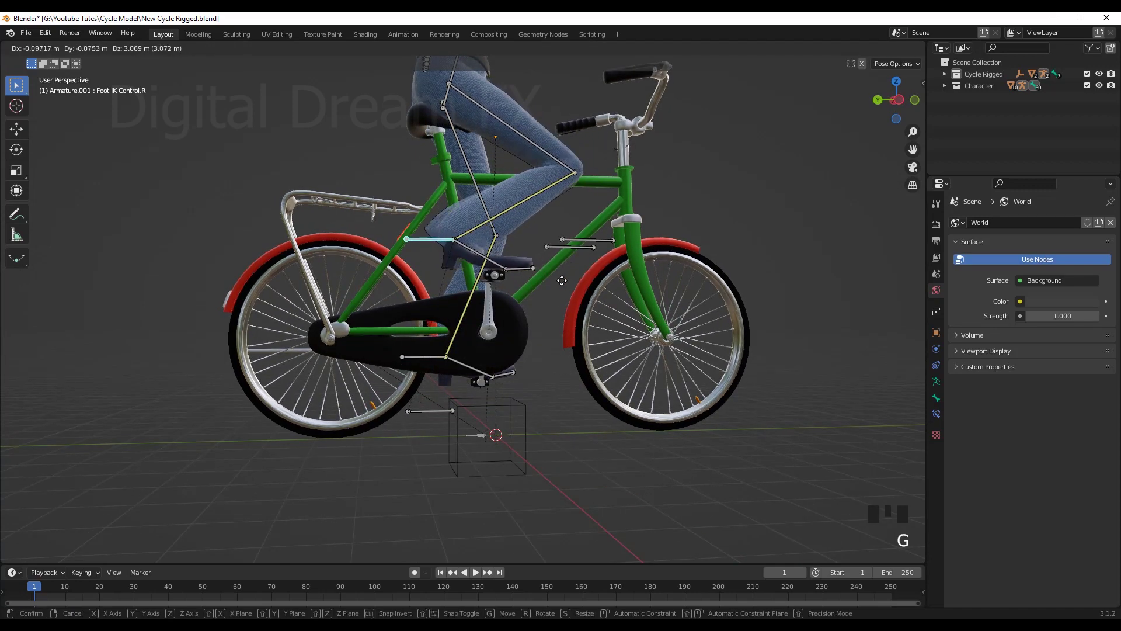
Step: Move Knee Control.R so the right knee points into a natural riding position
scroll(down, 3)
drag(592, 351, 478, 354)
scroll(up, 3)
drag(498, 370, 586, 264)
click(587, 264)
scroll(down, 3)
drag(633, 399, 533, 378)
key(g)
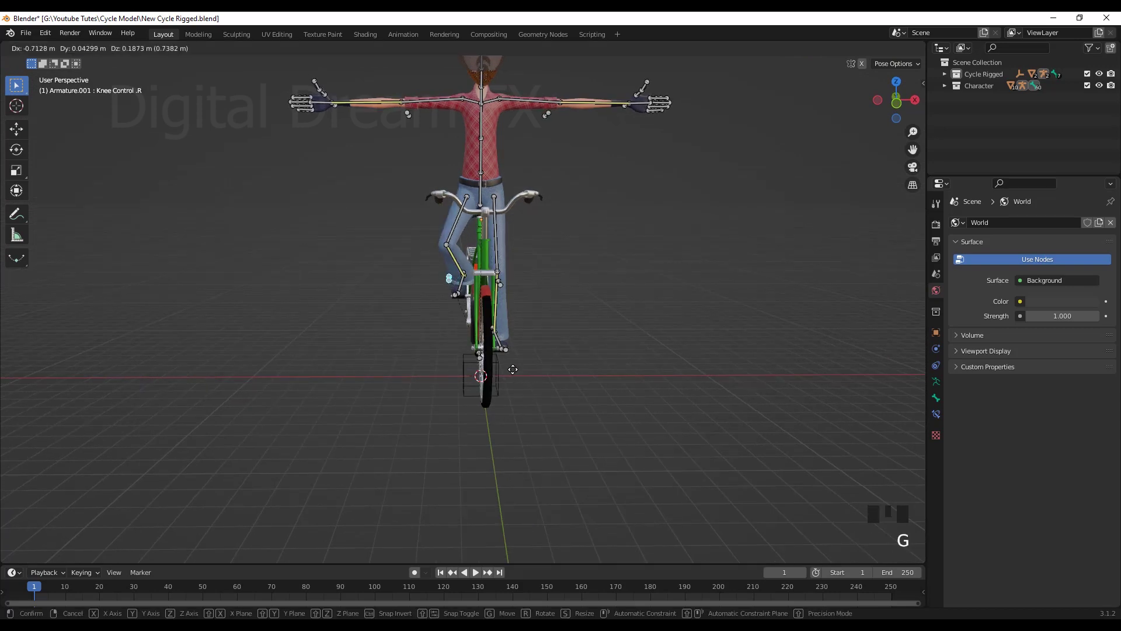
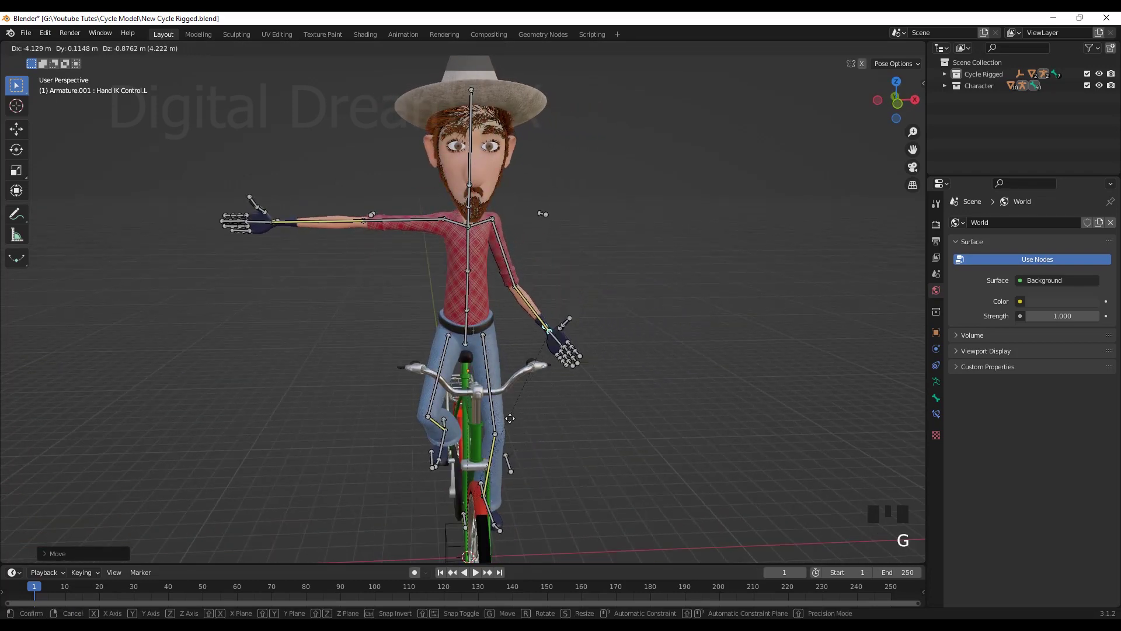
Step: Rotate Wrist bn.L so the left hand lines up with the handlebar grip
scroll(down, 3)
drag(644, 412, 529, 410)
scroll(up, 3)
drag(588, 409, 608, 415)
scroll(up, 3)
drag(698, 444, 614, 329)
click(614, 328)
key(r)
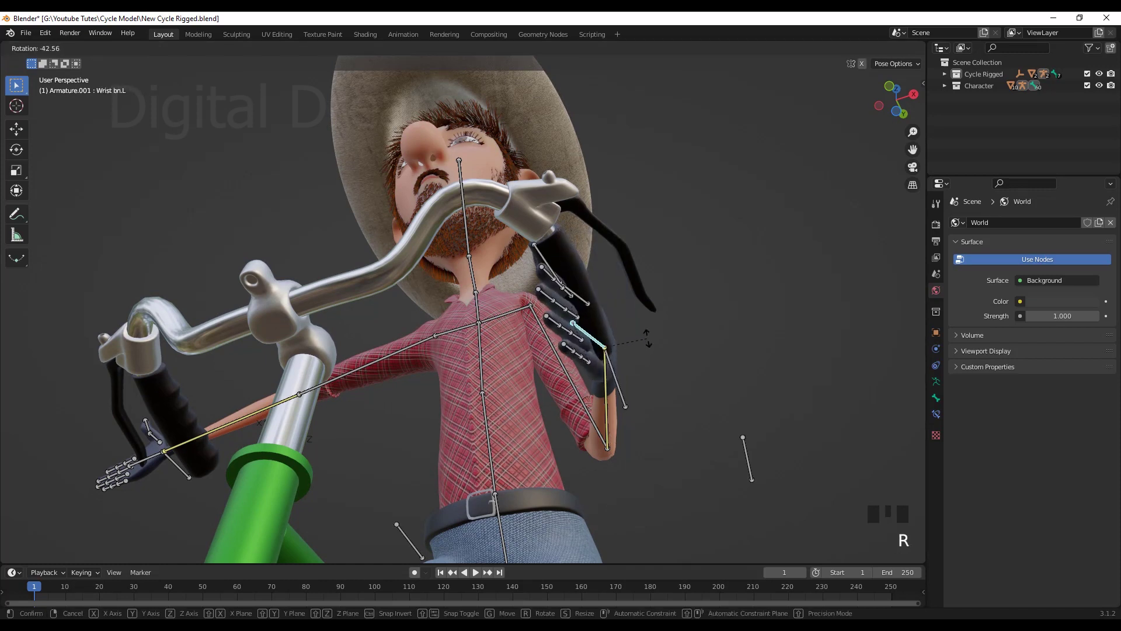
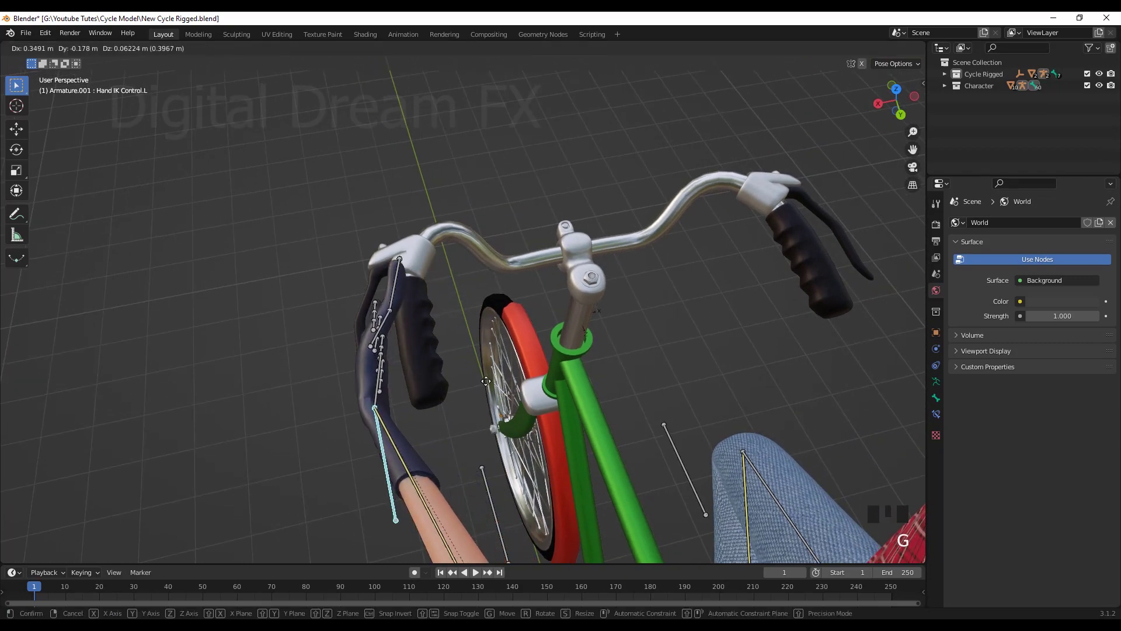
Step: Move and rotate Hand IK Control.L so the glove's palm sits over the left grip
scroll(down, 3)
drag(491, 392, 570, 344)
scroll(up, 3)
drag(522, 395, 660, 372)
key(g)
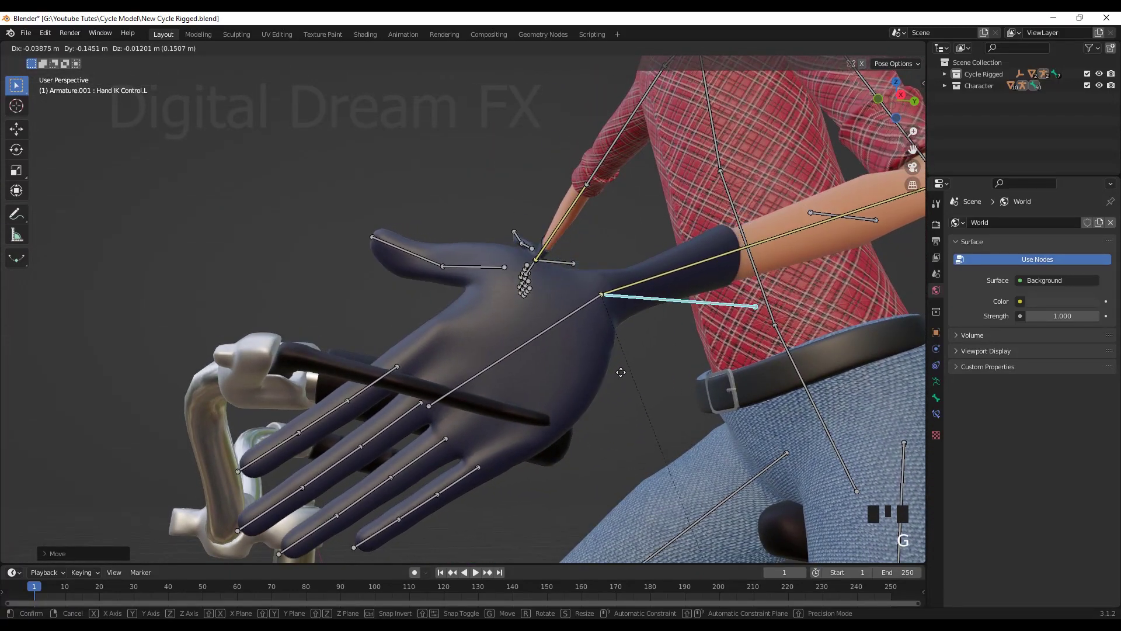
key(r)
click(573, 316)
drag(620, 413, 634, 428)
key(r)
drag(693, 285, 712, 345)
key(g)
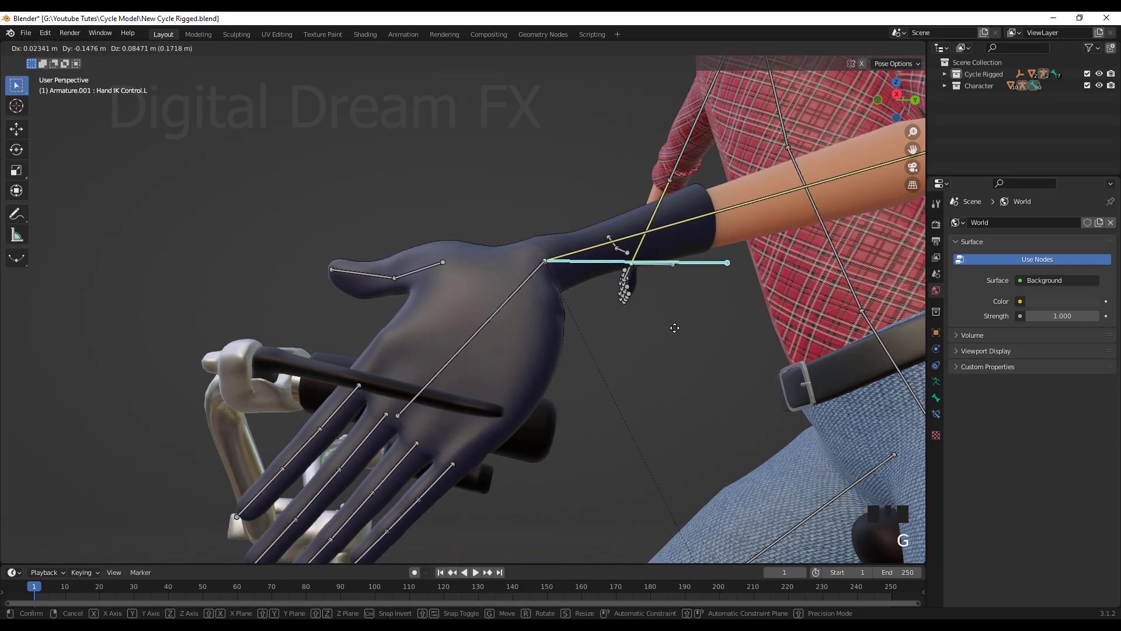
Step: Confirm the hand's placement on the grip and select a left-hand finger bone
scroll(down, 3)
drag(575, 401, 524, 415)
scroll(up, 3)
drag(511, 429, 451, 461)
scroll(down, 3)
drag(474, 413, 426, 311)
click(426, 312)
drag(570, 434, 538, 419)
scroll(up, 3)
drag(601, 395, 570, 306)
click(570, 306)
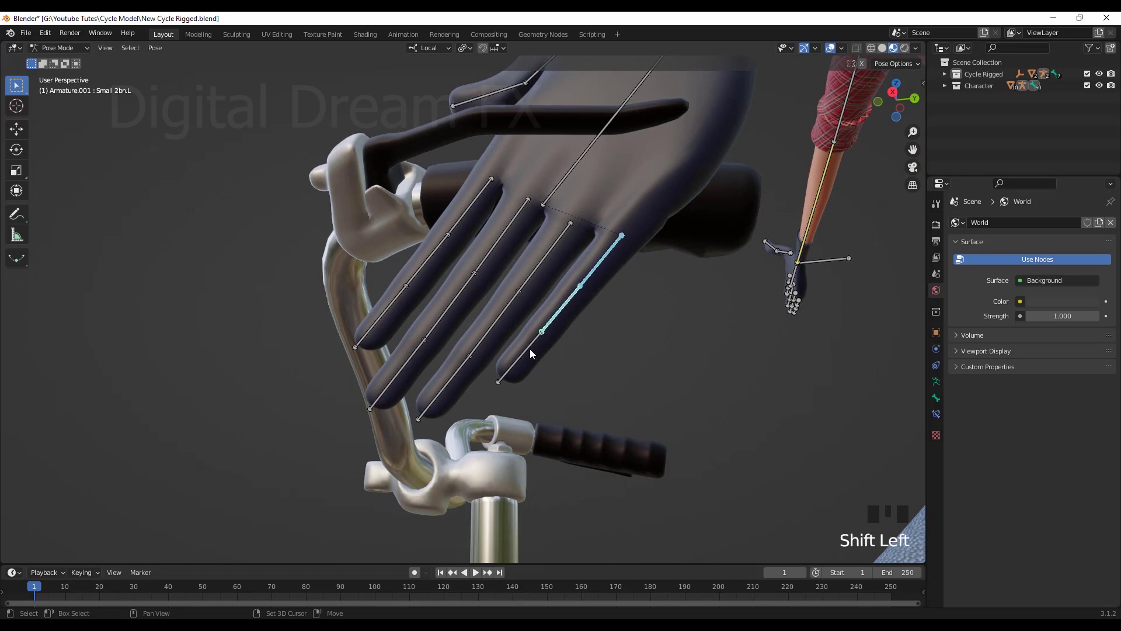
Step: Shift-select the left hand's finger bones and curl them around the grip
click(535, 350)
click(539, 264)
click(504, 324)
drag(504, 231, 479, 316)
drag(461, 305, 414, 373)
click(408, 373)
drag(450, 393, 452, 330)
click(475, 204)
click(429, 265)
click(386, 317)
drag(611, 375, 533, 367)
key(r)
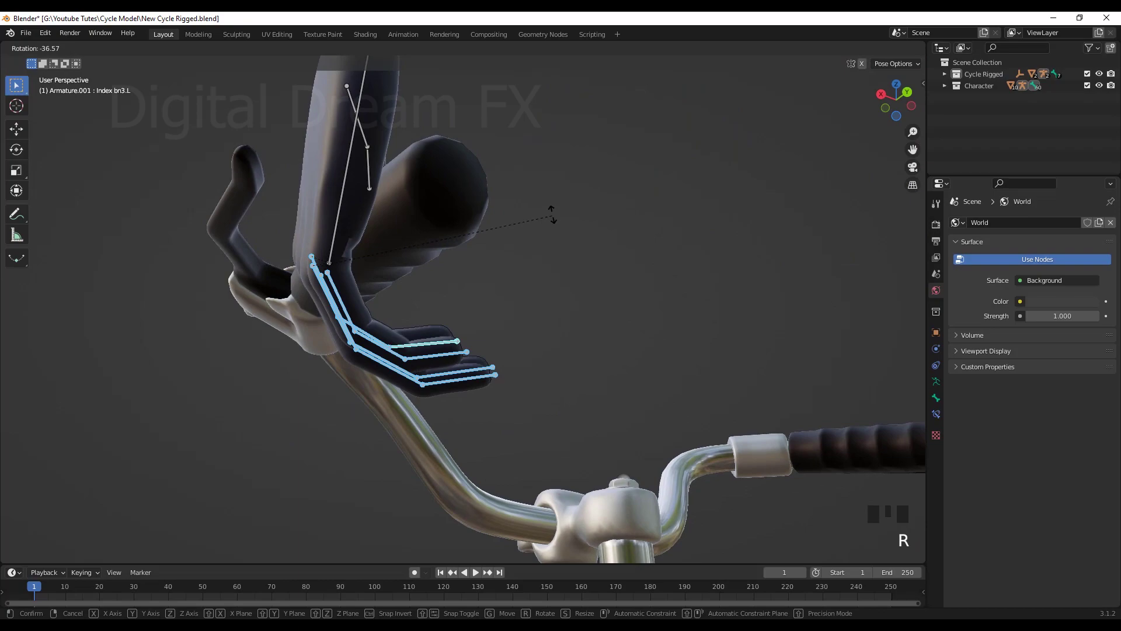
Step: Curl the fingertips further under the grip and rotate the left wrist
scroll(down, 3)
drag(529, 300, 656, 313)
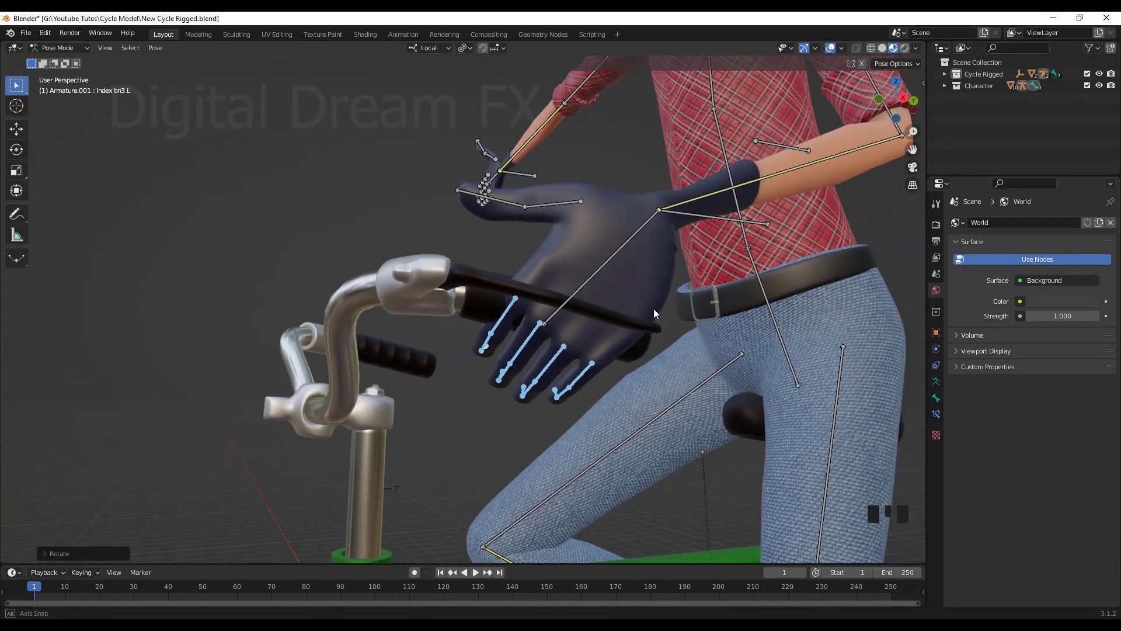
drag(570, 344, 696, 395)
key(r)
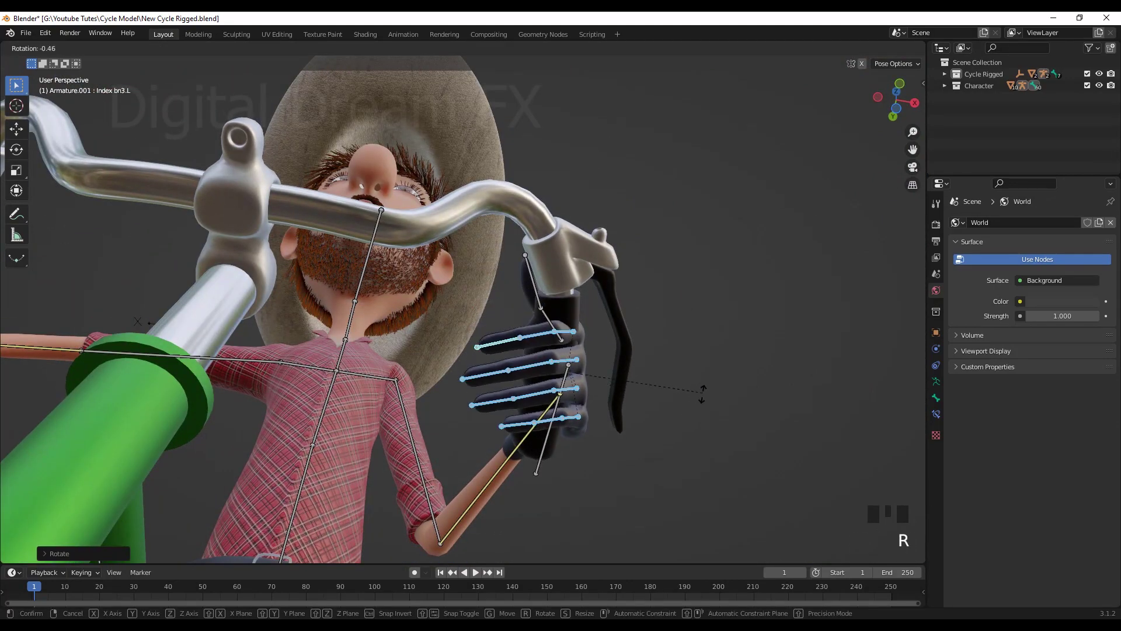
scroll(down, 3)
drag(660, 451, 685, 375)
scroll(up, 3)
drag(553, 413, 449, 276)
drag(449, 275, 513, 322)
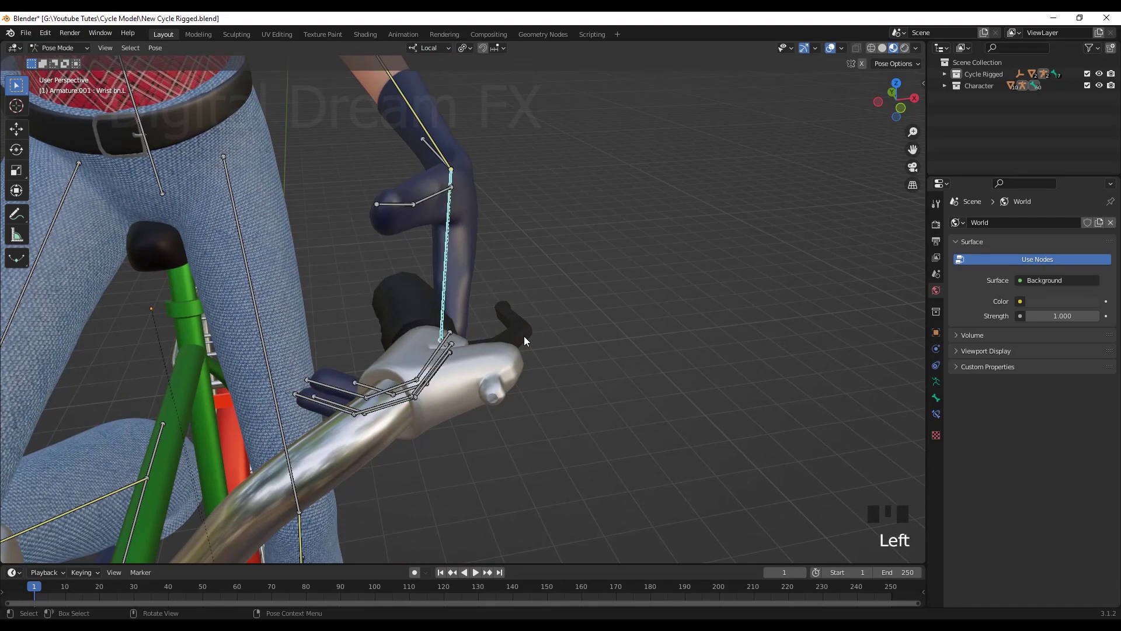
key(r)
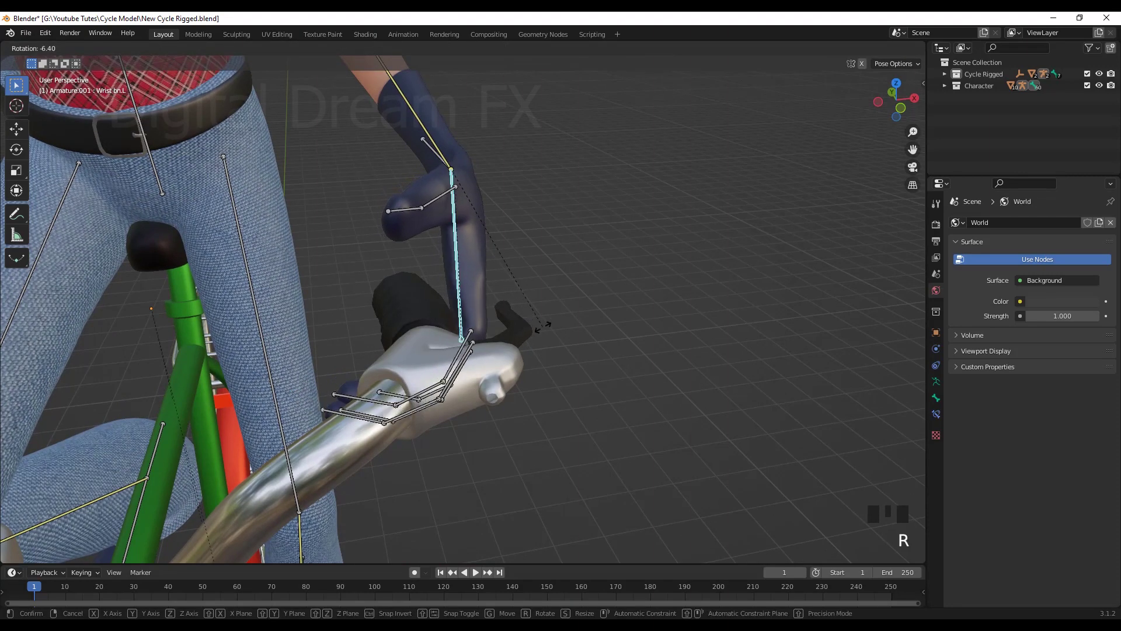
drag(550, 380, 459, 357)
click(459, 357)
Step: Curl the index, middle and ring finger bones individually around the grip
drag(524, 400, 441, 409)
click(441, 409)
key(r)
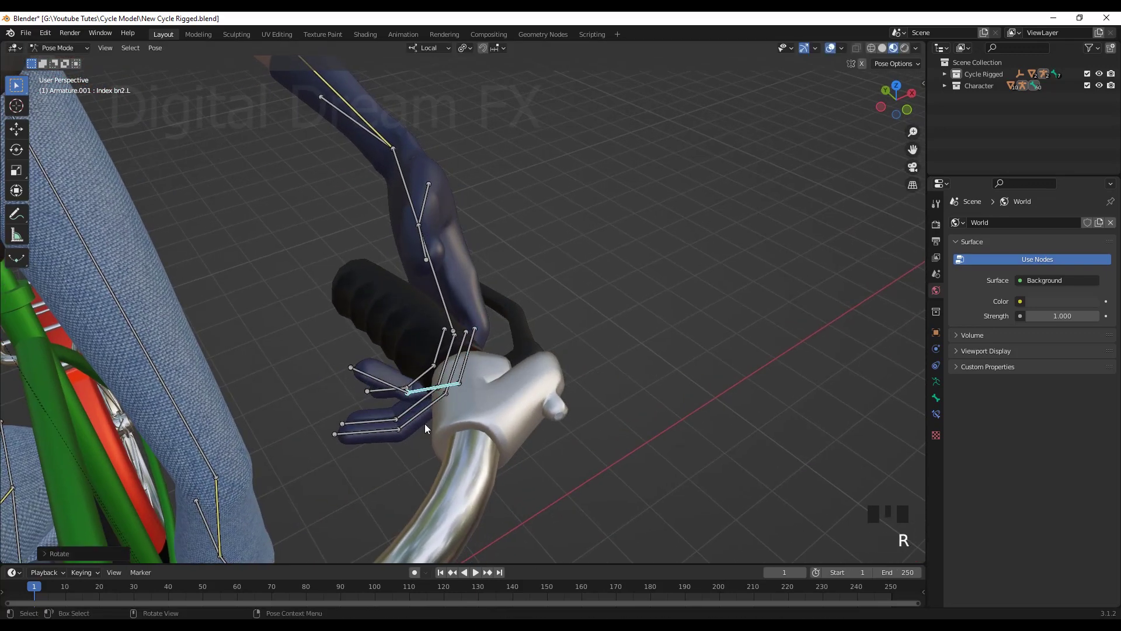
drag(437, 405, 479, 414)
key(r)
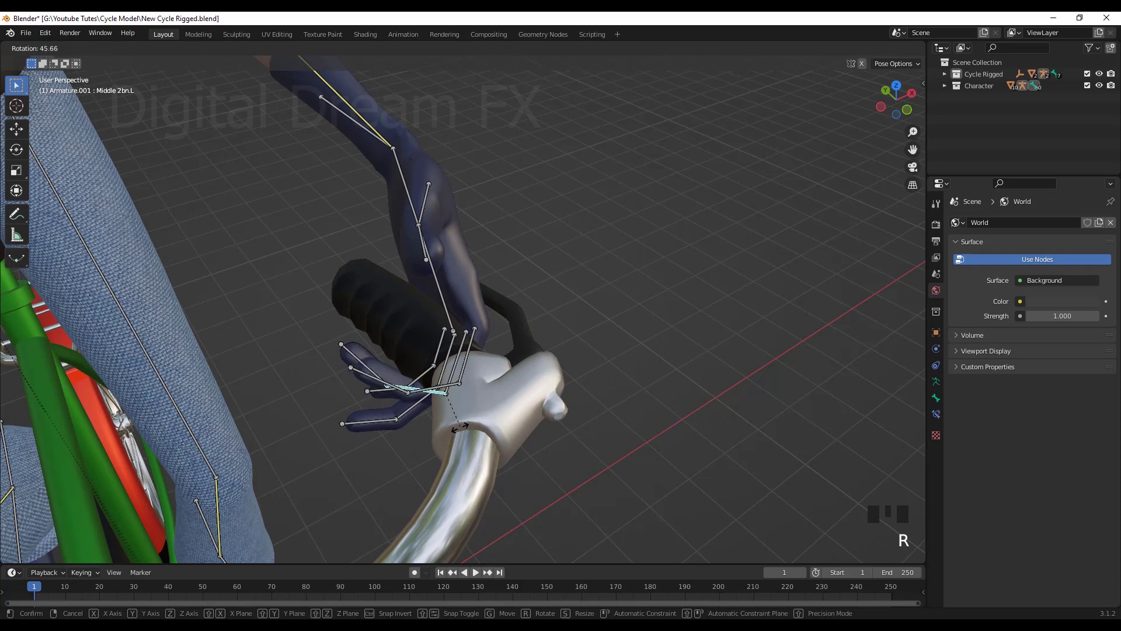
click(421, 414)
key(r)
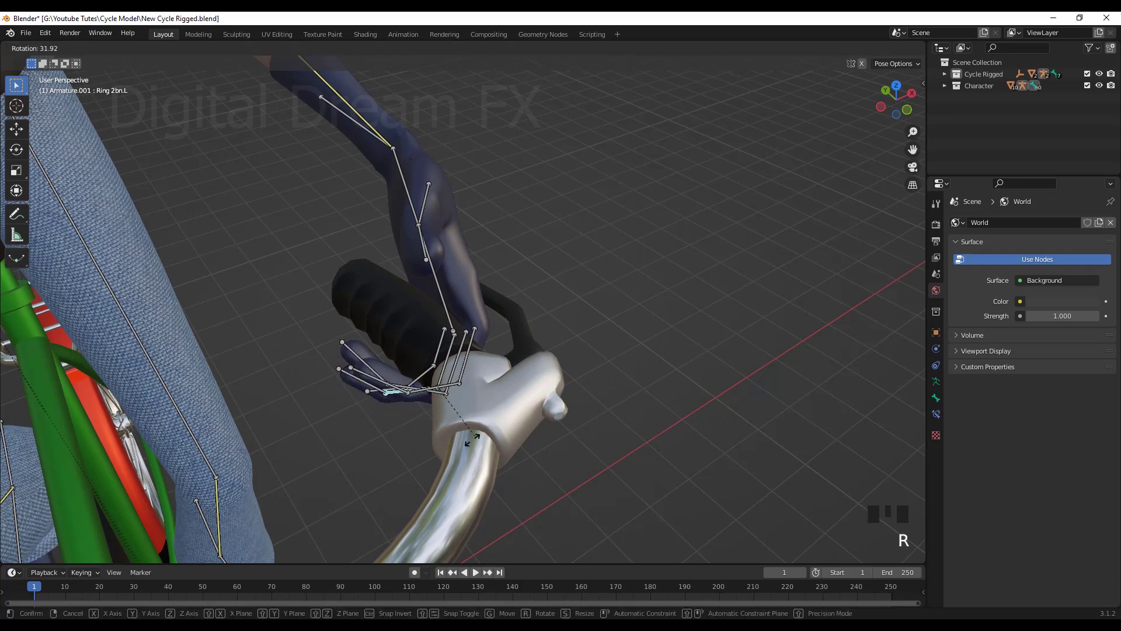
Step: Rotate the thumb bone over the grip, then select Wrist bn.L
scroll(down, 3)
drag(506, 425, 552, 385)
scroll(up, 3)
scroll(down, 3)
drag(564, 389, 502, 215)
click(502, 214)
key(r)
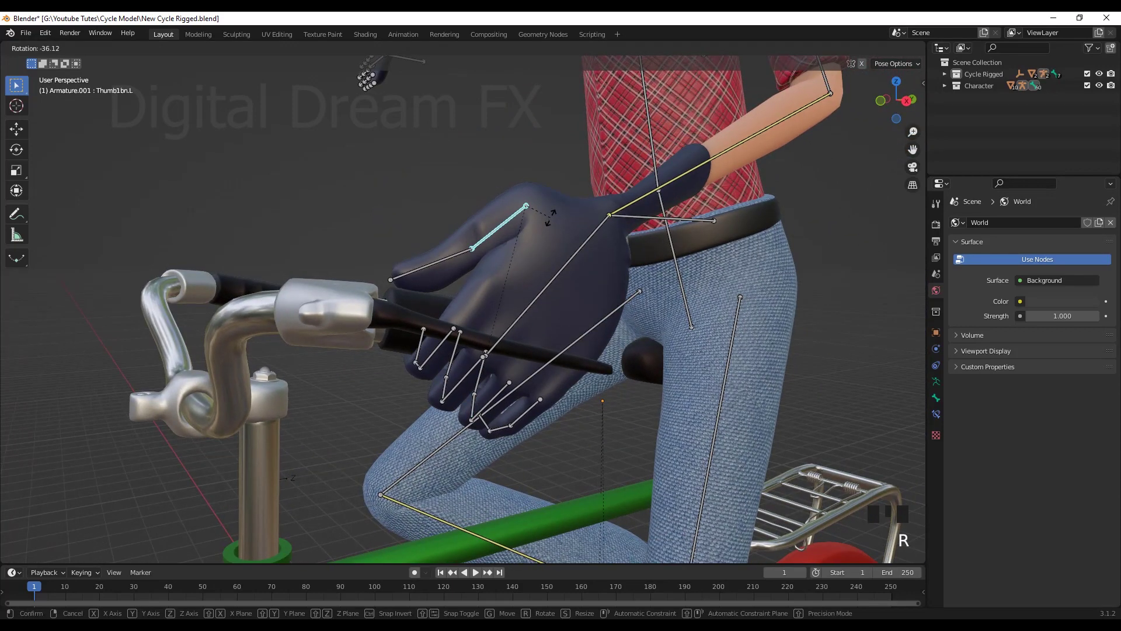
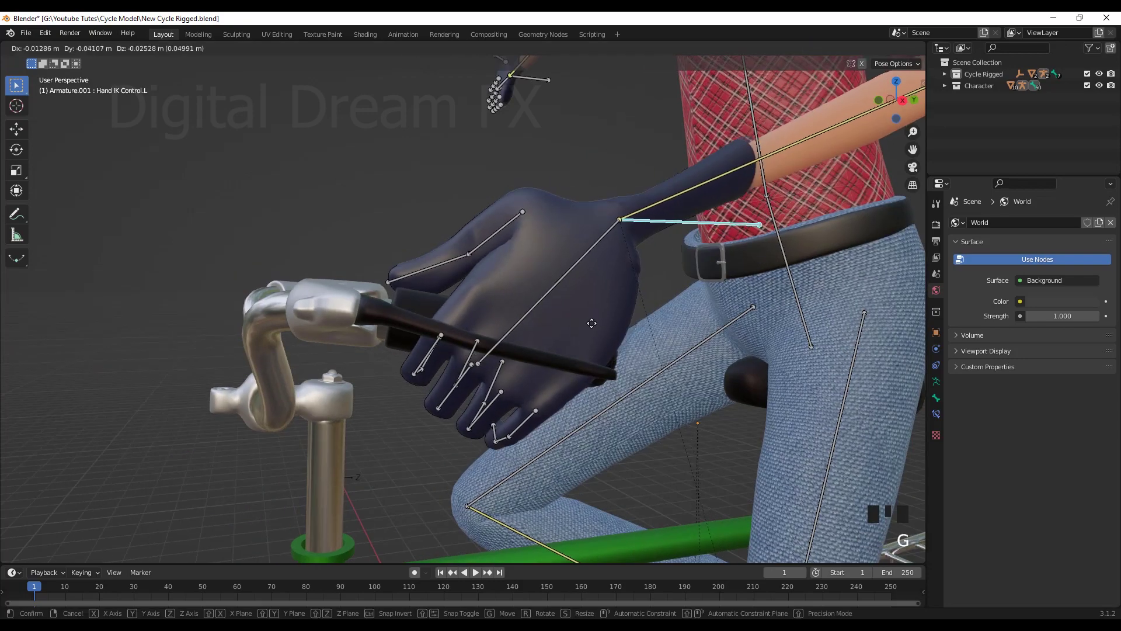
scroll(down, 3)
drag(615, 375, 476, 275)
click(476, 275)
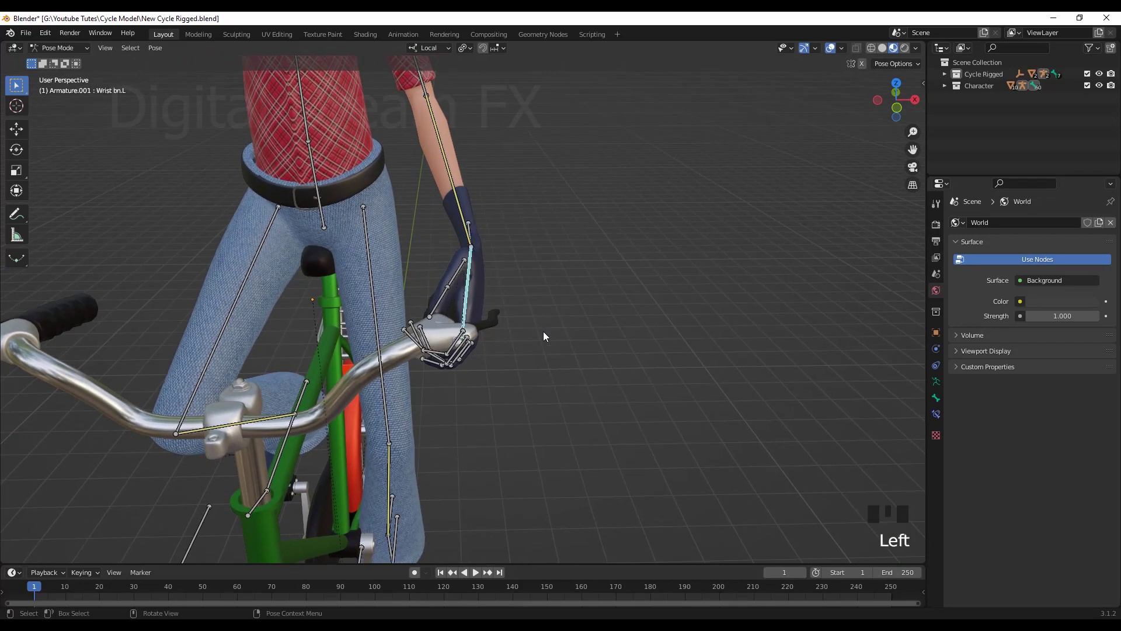
Step: Fine-tune Wrist bn.L and Hand IK Control.L so the left arm holds the grip naturally
key(g)
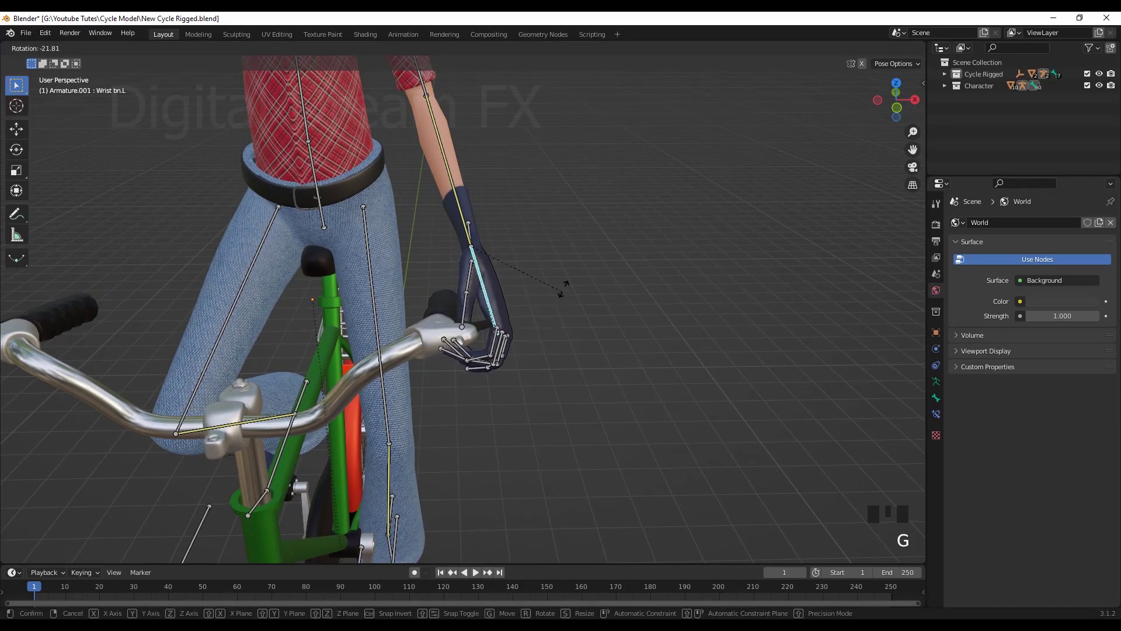
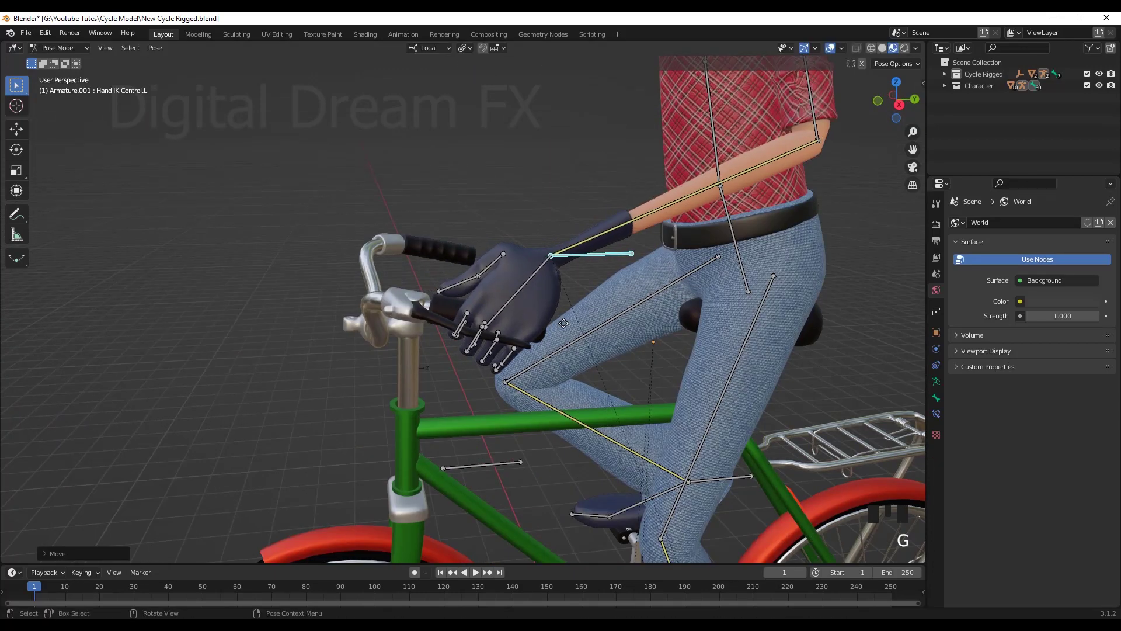
scroll(down, 3)
drag(581, 357, 587, 354)
scroll(up, 3)
middle_click(588, 334)
drag(531, 168, 605, 258)
key(g)
drag(536, 404, 540, 384)
scroll(down, 3)
drag(545, 391, 515, 264)
click(514, 264)
click(514, 303)
Step: Select the left forearm and hand bones and copy their pose with Ctrl+C
middle_click(597, 362)
scroll(up, 3)
drag(599, 396, 534, 375)
scroll(up, 3)
drag(453, 369, 296, 268)
click(297, 268)
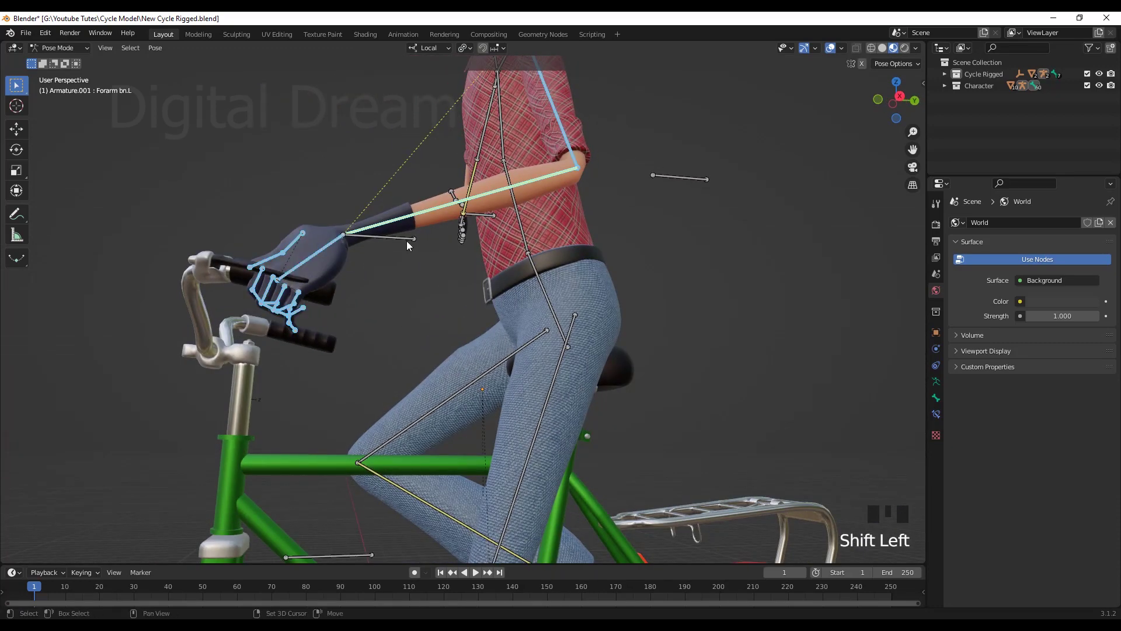
click(409, 246)
scroll(down, 3)
drag(518, 327, 710, 132)
drag(711, 133, 614, 221)
scroll(down, 3)
drag(595, 267, 617, 284)
key(ctrl+c)
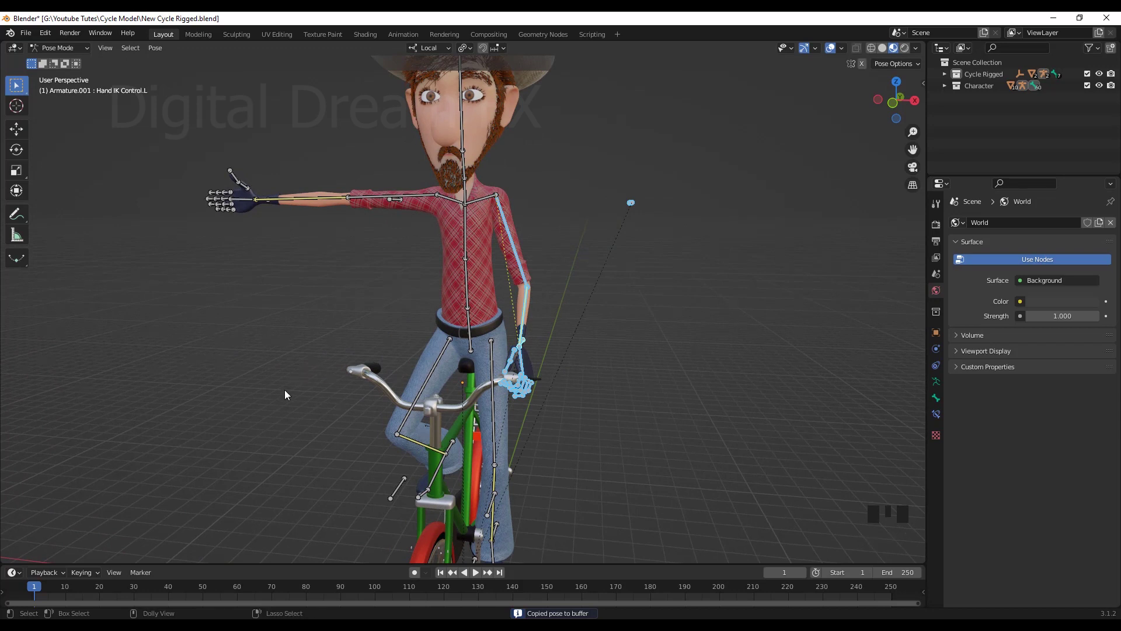
Step: Paste the copied grip pose flipped onto the right arm (Ctrl+Shift+V) and move in on the right hand
key(ctrl+shift+v)
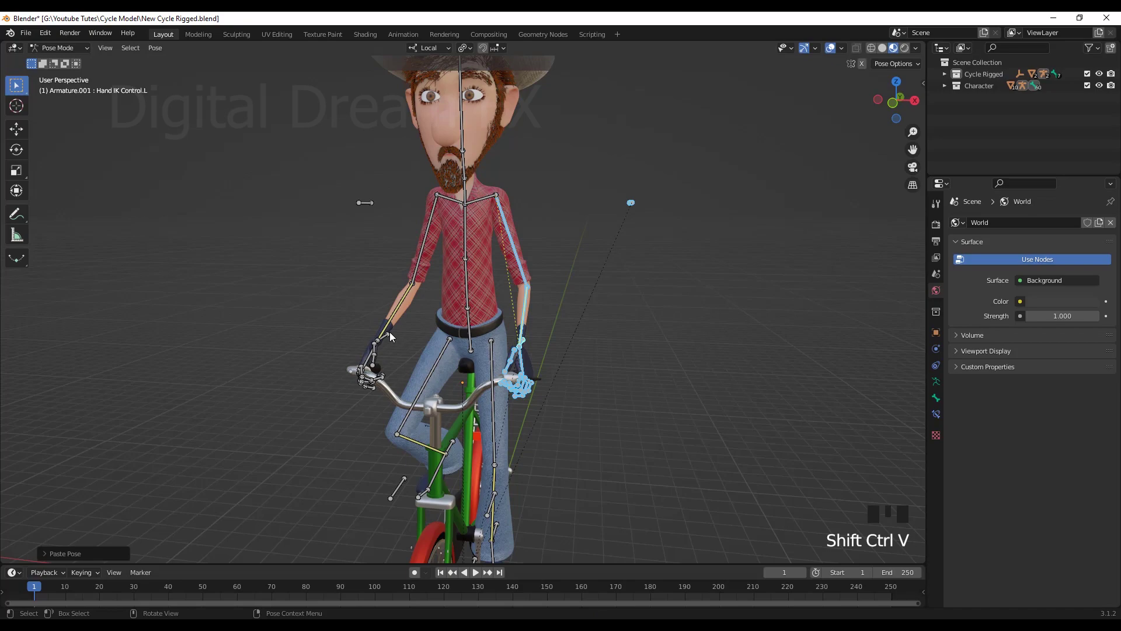
drag(421, 391, 460, 398)
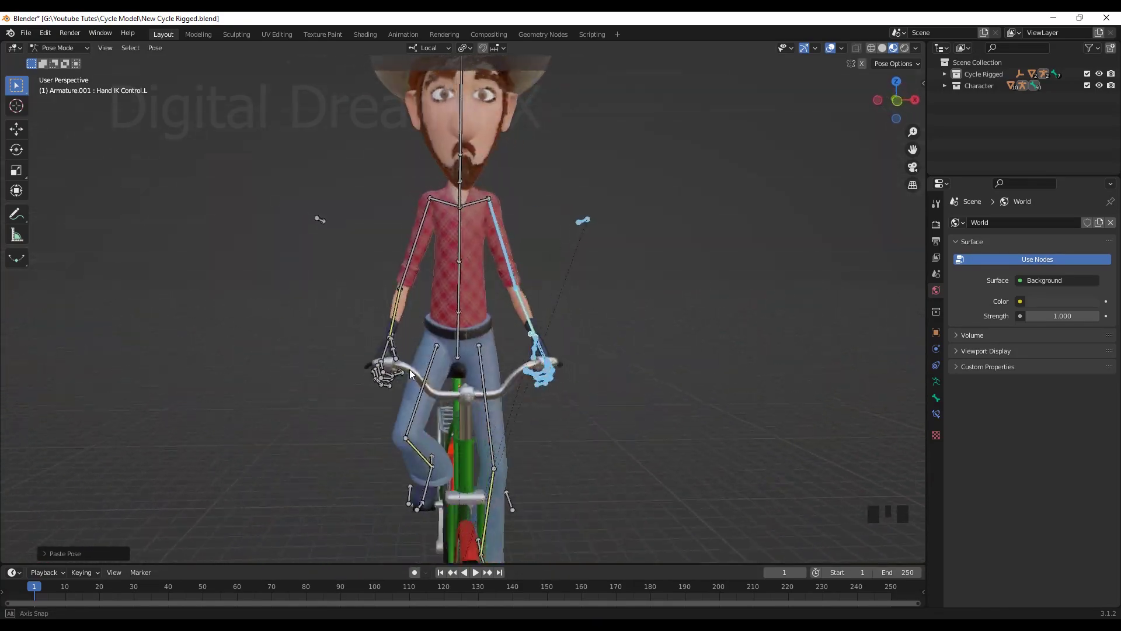
scroll(up, 3)
drag(525, 381, 387, 329)
scroll(up, 3)
drag(572, 378, 479, 425)
scroll(up, 3)
drag(470, 464, 518, 245)
Step: Select the right hand's little finger bone and inspect the fingers around the grip
click(518, 245)
drag(648, 350, 528, 277)
drag(528, 276, 588, 307)
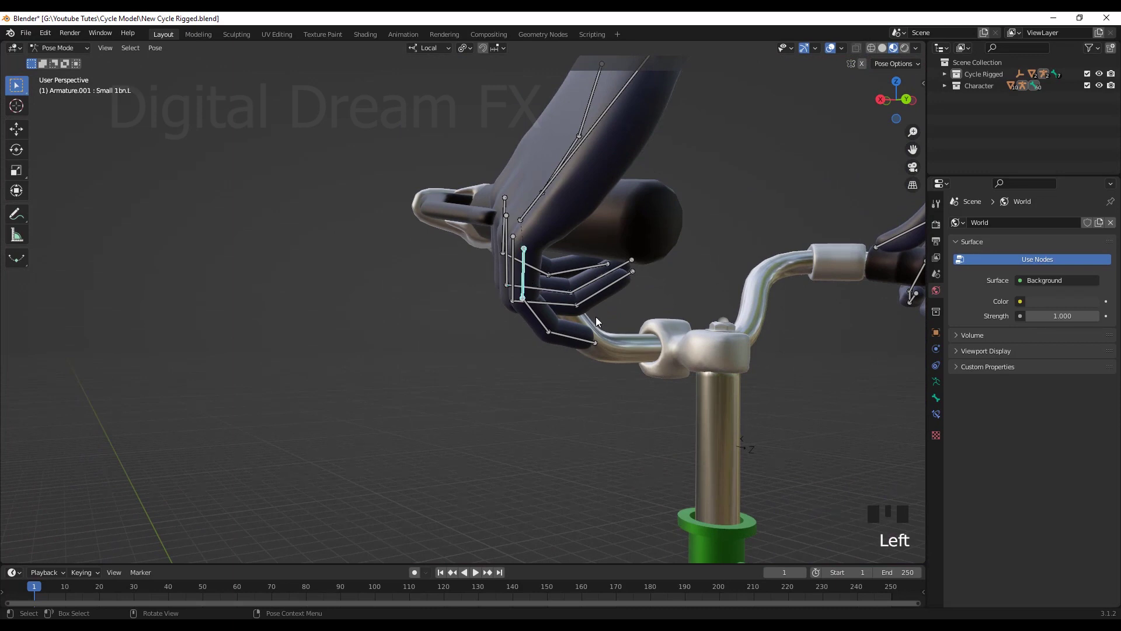
Step: Curl the little finger around the grip, then look beneath the handlebar at the right hand
key(r)
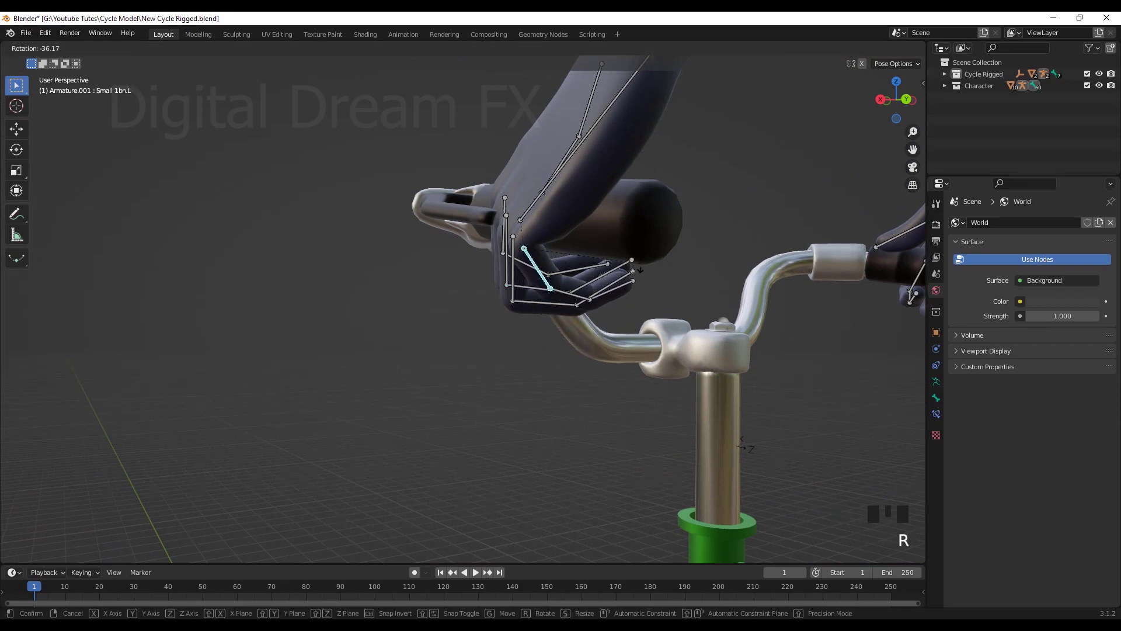
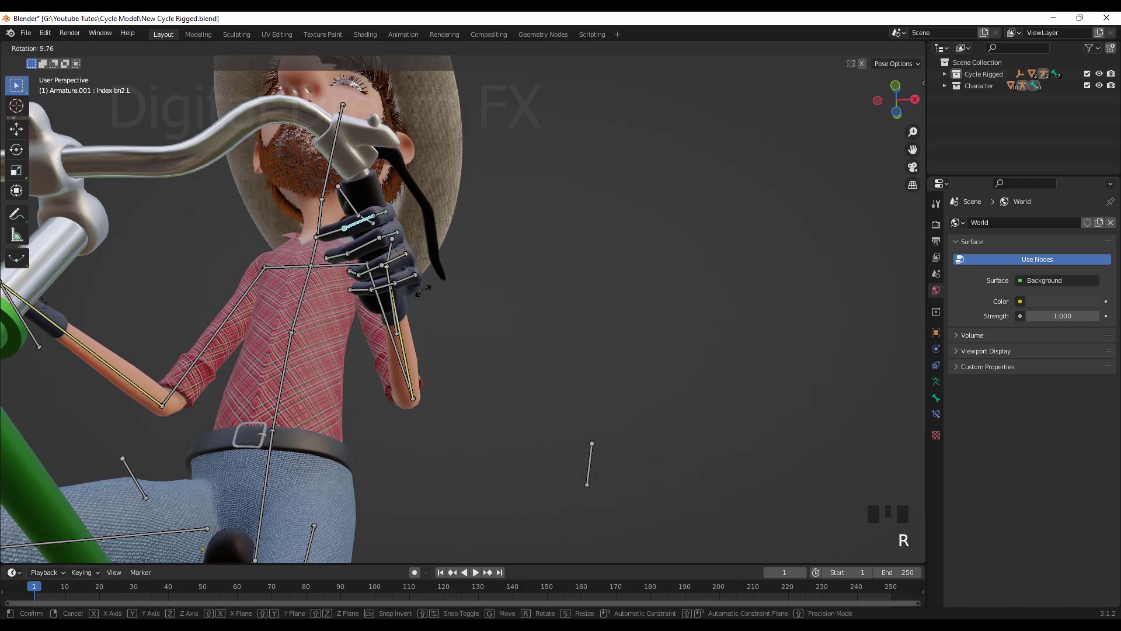
scroll(down, 3)
drag(445, 359, 633, 432)
scroll(up, 3)
drag(741, 438, 548, 437)
drag(536, 475, 512, 382)
drag(513, 382, 582, 434)
drag(579, 427, 599, 401)
Step: Rotate the right little and middle fingers to tighten their curl around the grip
key(r)
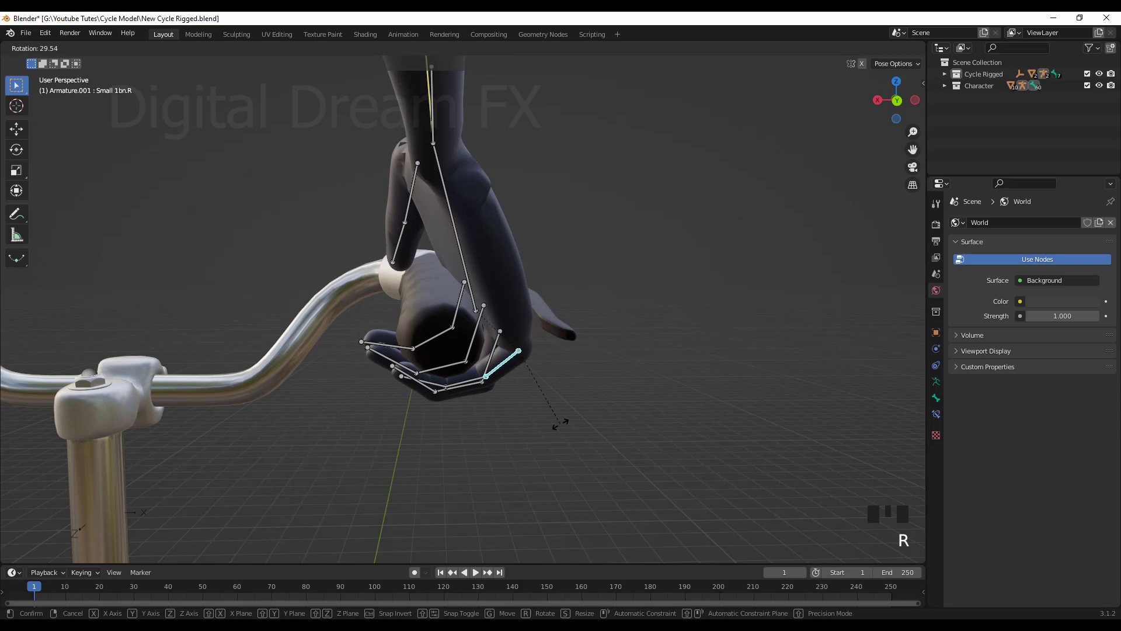
drag(486, 327, 539, 390)
key(r)
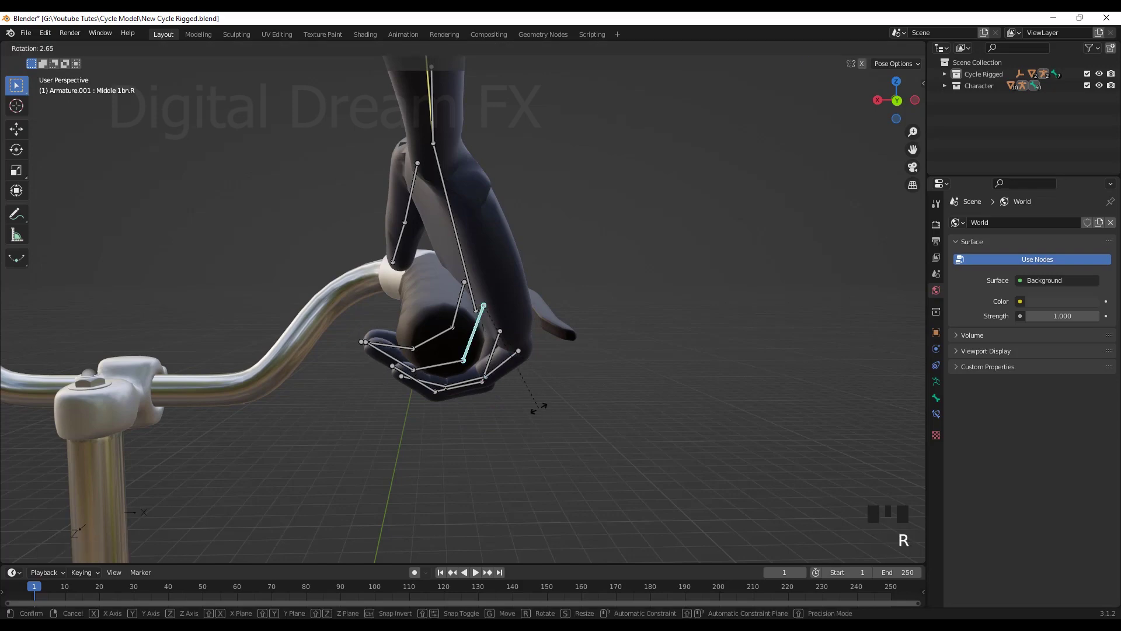
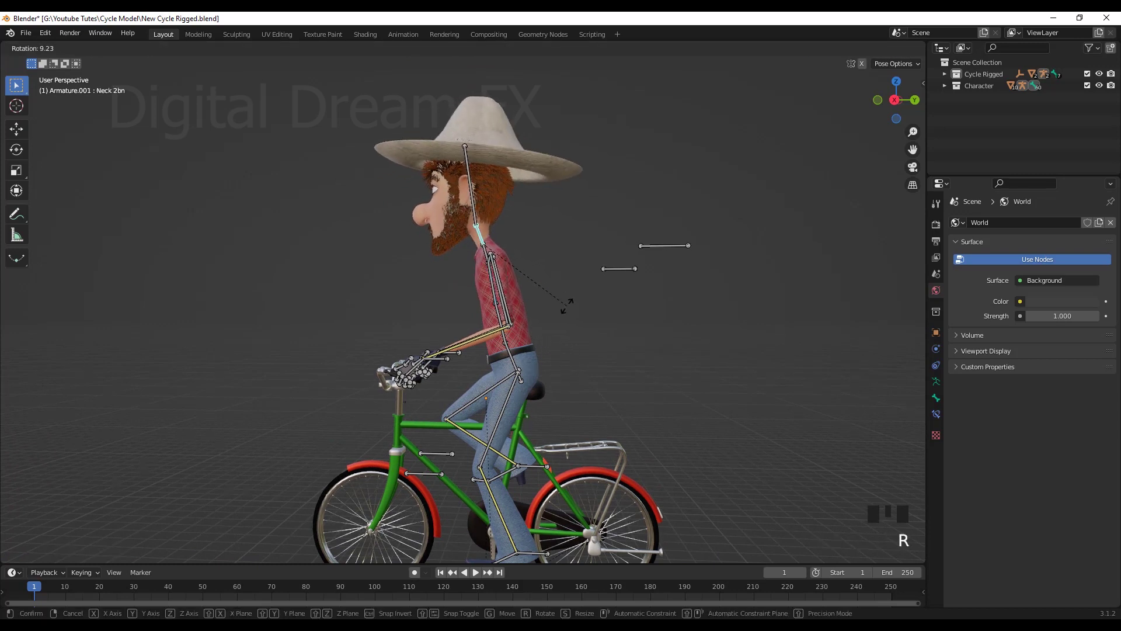
Step: Confirm the neck tilt and rotate the root spine bone to lean the rider over the bike
click(512, 356)
key(r)
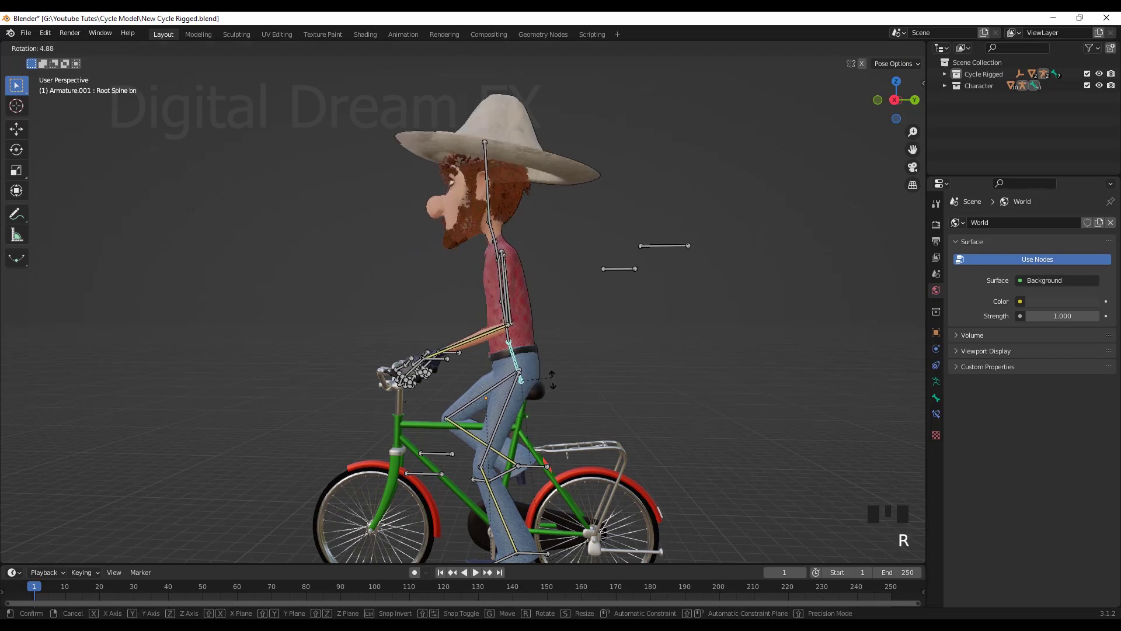
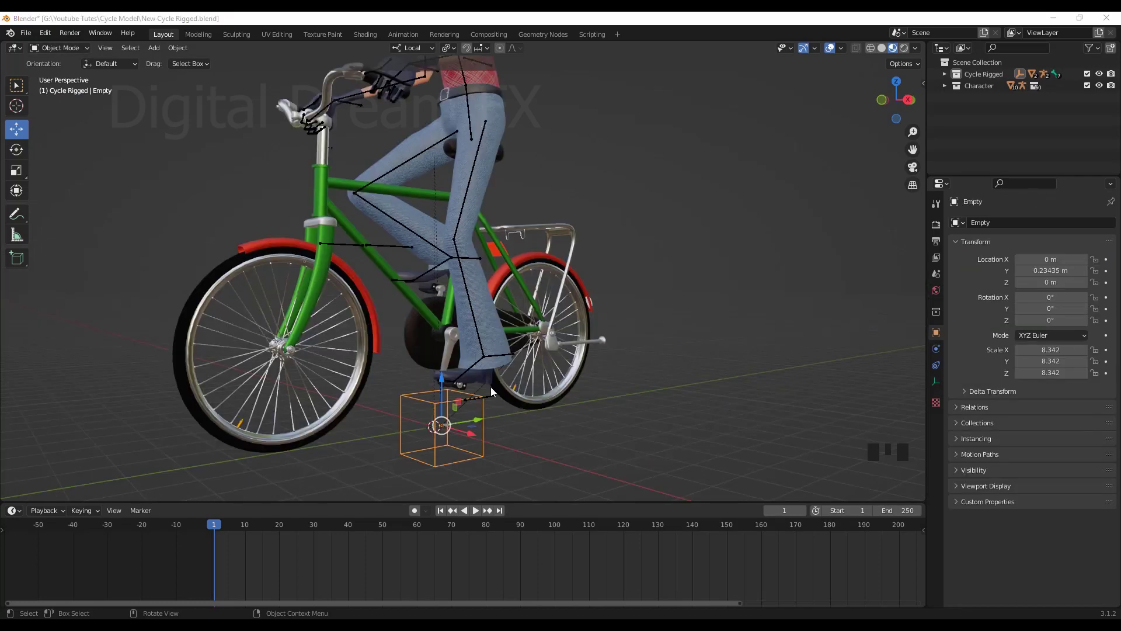
Step: Select the bicycle's cube-shaped empty control and slide it along Y beneath the pedals
drag(567, 382, 475, 422)
scroll(up, 3)
drag(486, 395, 477, 401)
click(477, 401)
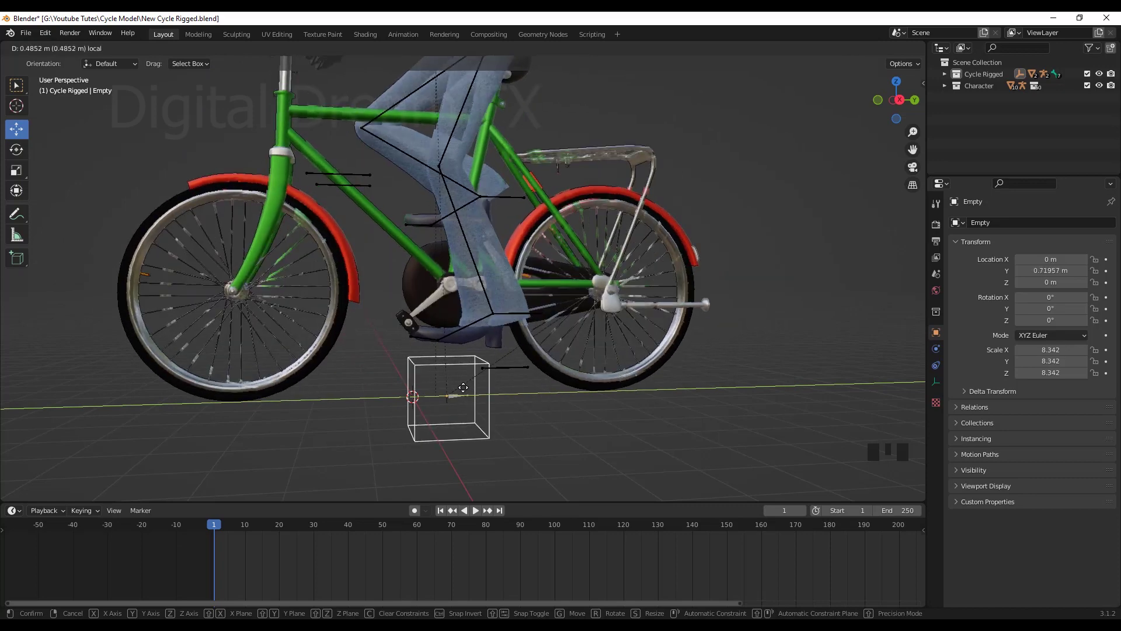
key(ctrl+z)
drag(524, 374, 463, 379)
Step: Frame the pedal and foot area and select the character's armature
scroll(up, 3)
drag(506, 392, 541, 235)
click(542, 235)
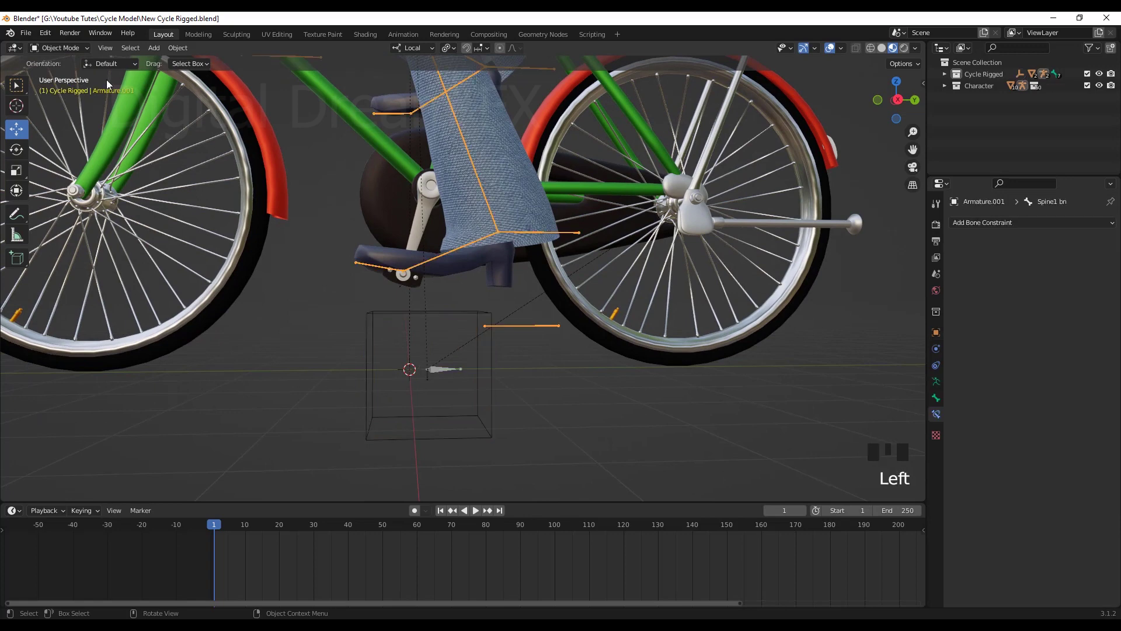
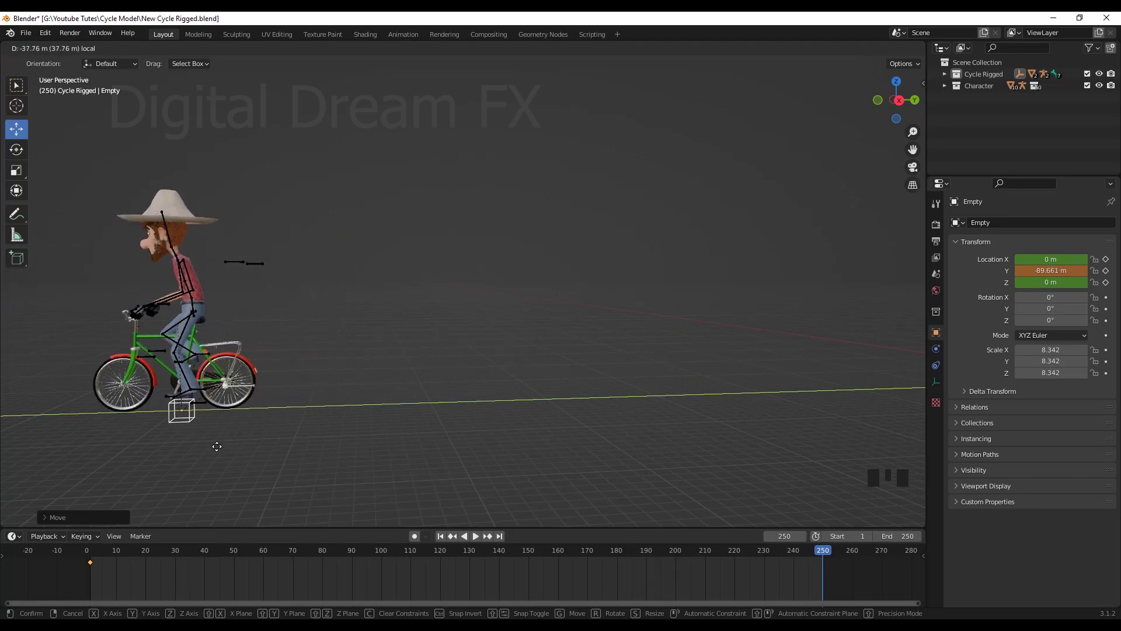
Step: Push the bicycle rig farther along the ground and keyframe its Location at frame 250
scroll(down, 3)
drag(539, 456, 597, 431)
key(i)
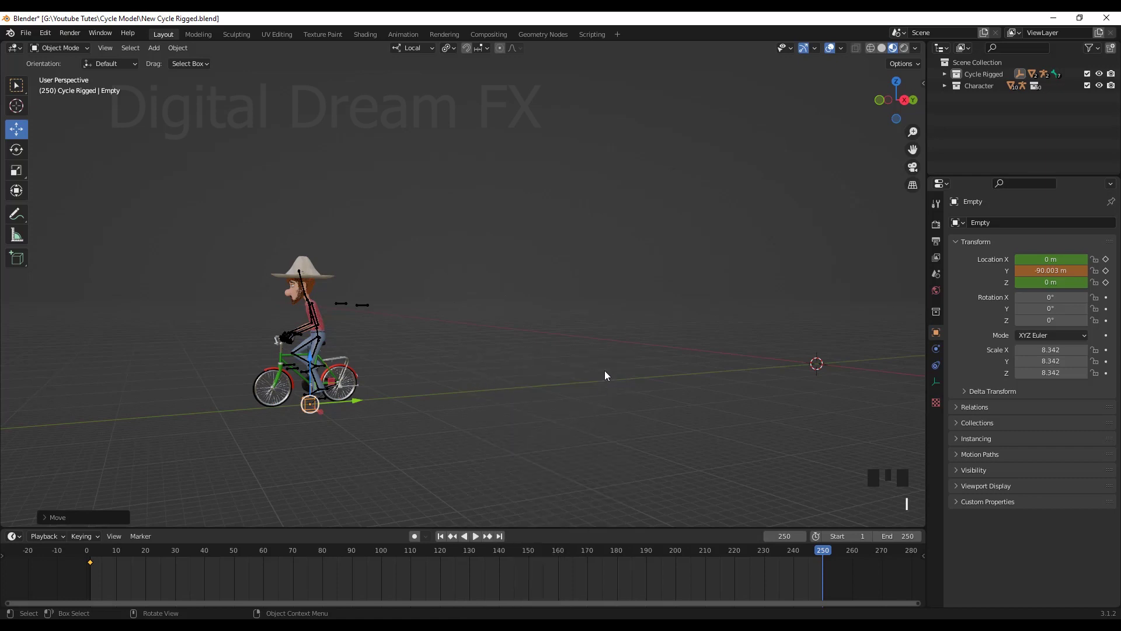
key(i)
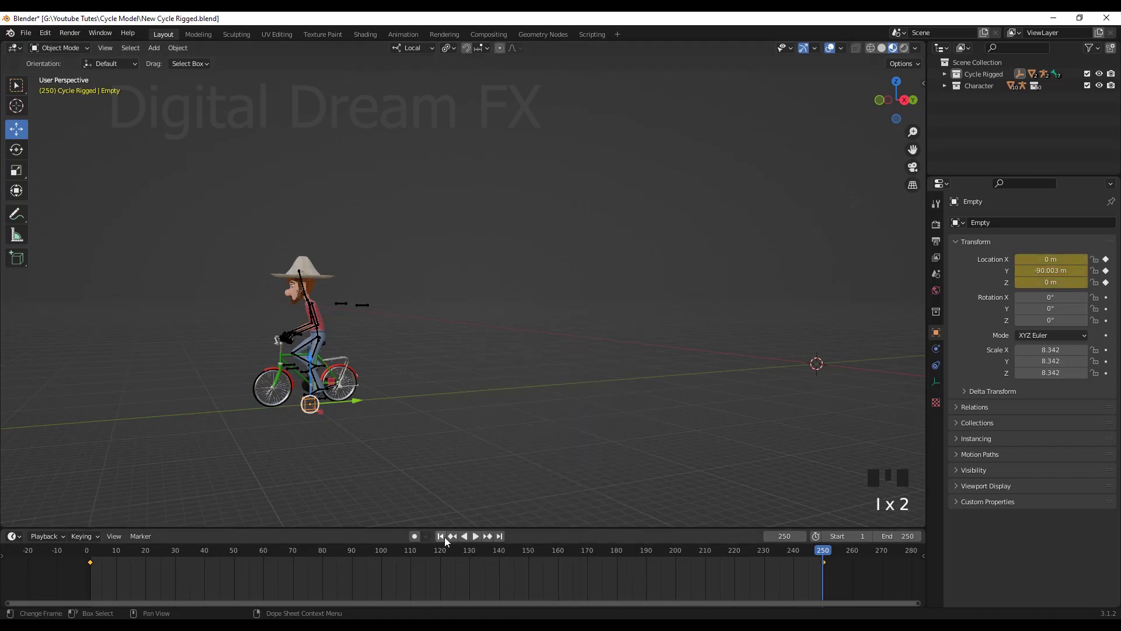
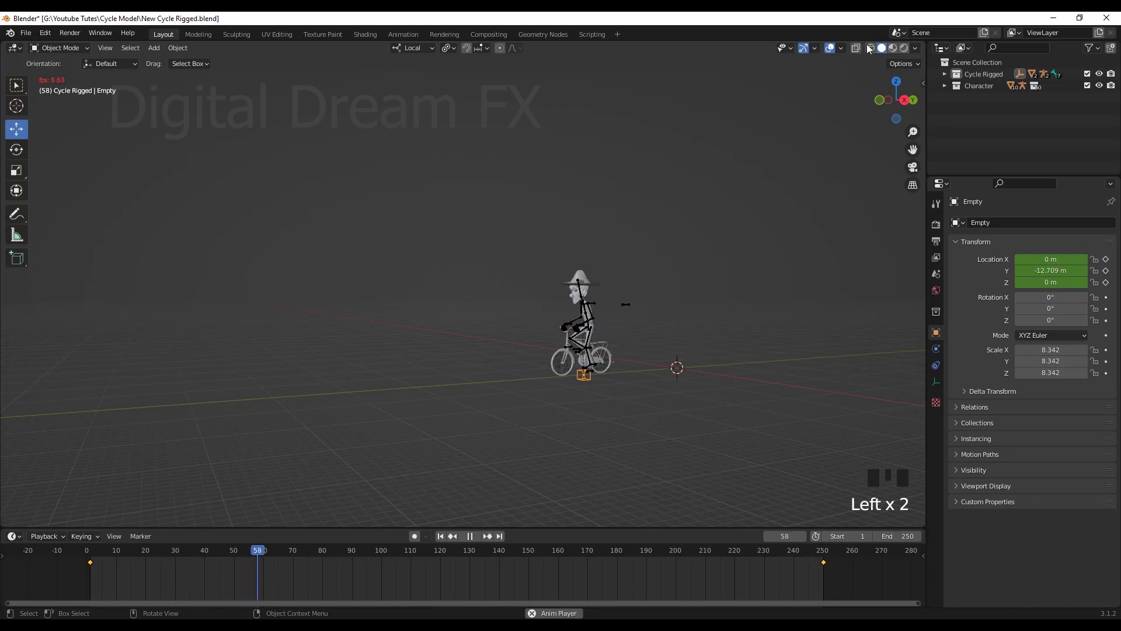
Step: Play the ride animation, stop it, and look over the ride path
click(874, 45)
scroll(up, 3)
drag(746, 357, 550, 526)
key(space)
click(444, 536)
scroll(down, 3)
drag(647, 434, 750, 415)
scroll(down, 3)
drag(720, 418, 494, 542)
drag(494, 542, 462, 453)
scroll(down, 3)
drag(474, 355, 509, 364)
Step: Select the empty control, move the rig even farther along, and key its Location at the end frame
click(509, 363)
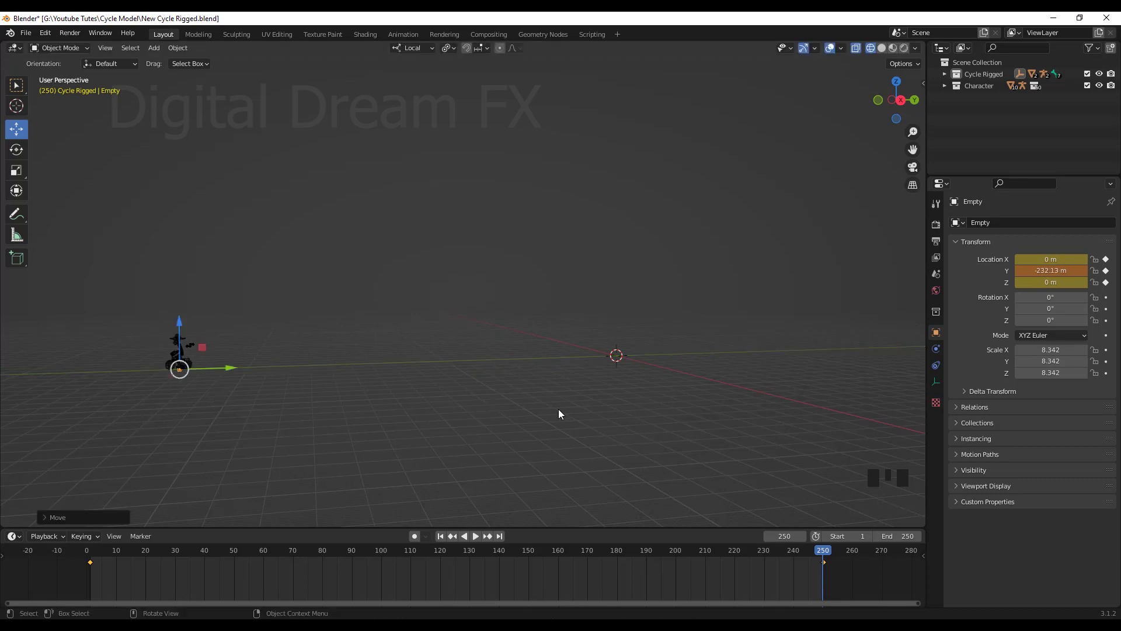
drag(587, 412, 395, 346)
click(394, 347)
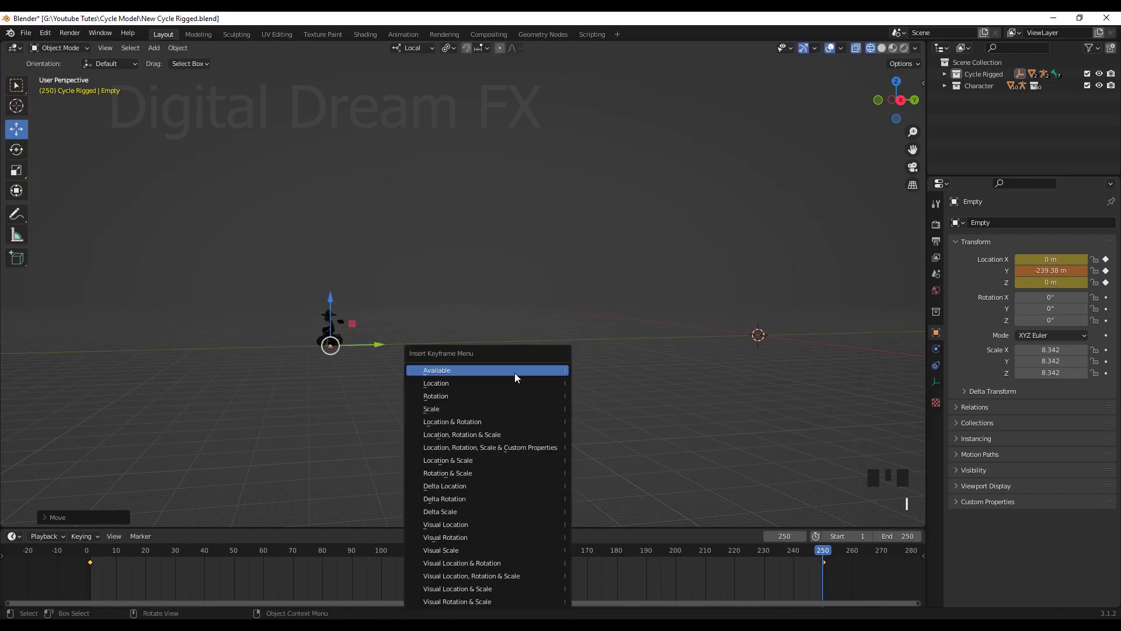
drag(446, 537, 802, 418)
Step: Scrub through the ride animation and start playback
scroll(up, 3)
drag(751, 423, 751, 412)
scroll(up, 3)
drag(744, 440, 645, 357)
key(space)
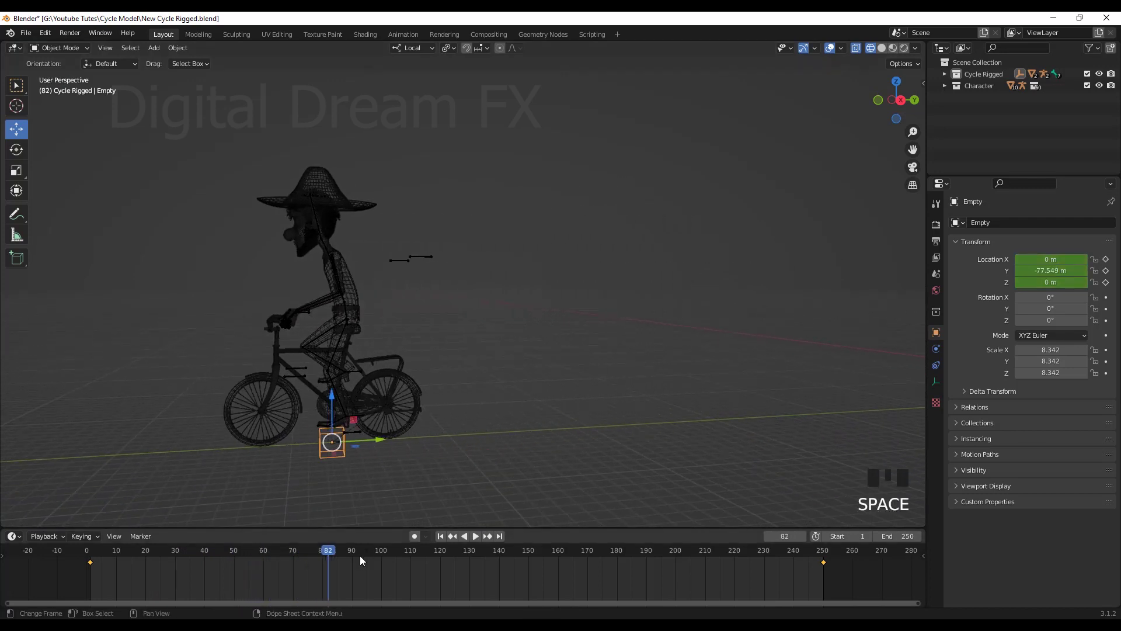
Step: Scrub to around frame 80 and switch the viewport back to Solid shading
drag(343, 556, 362, 559)
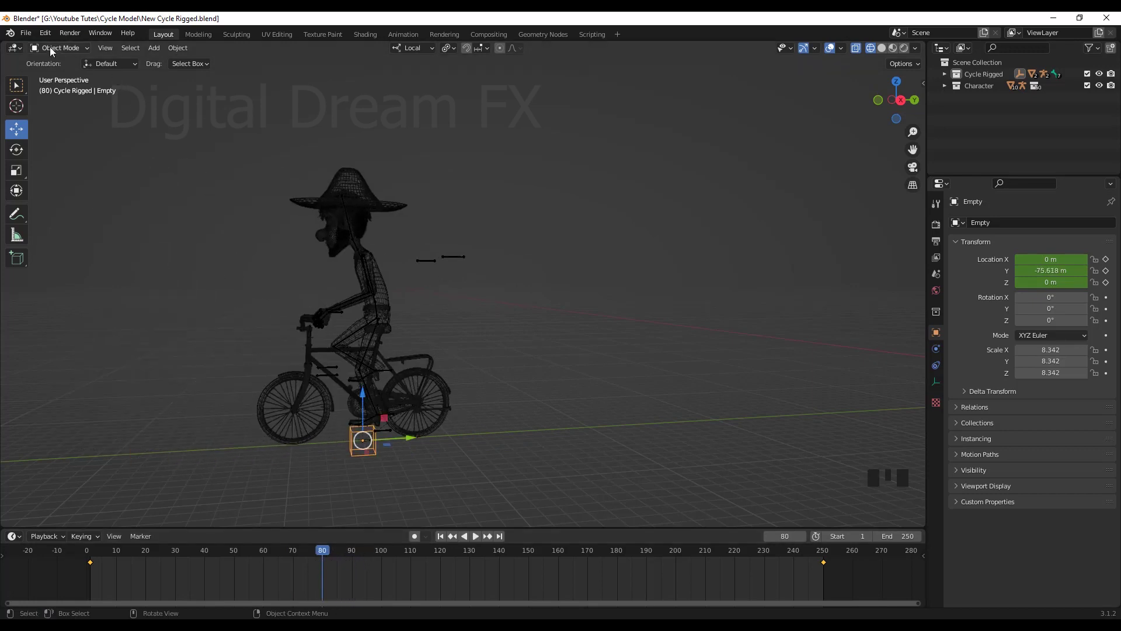
drag(52, 51, 420, 388)
drag(420, 388, 436, 401)
key(shift+z)
Step: Scrub and play back the timeline to check the ride
drag(512, 421, 836, 46)
click(835, 46)
drag(629, 365, 321, 562)
drag(321, 562, 302, 568)
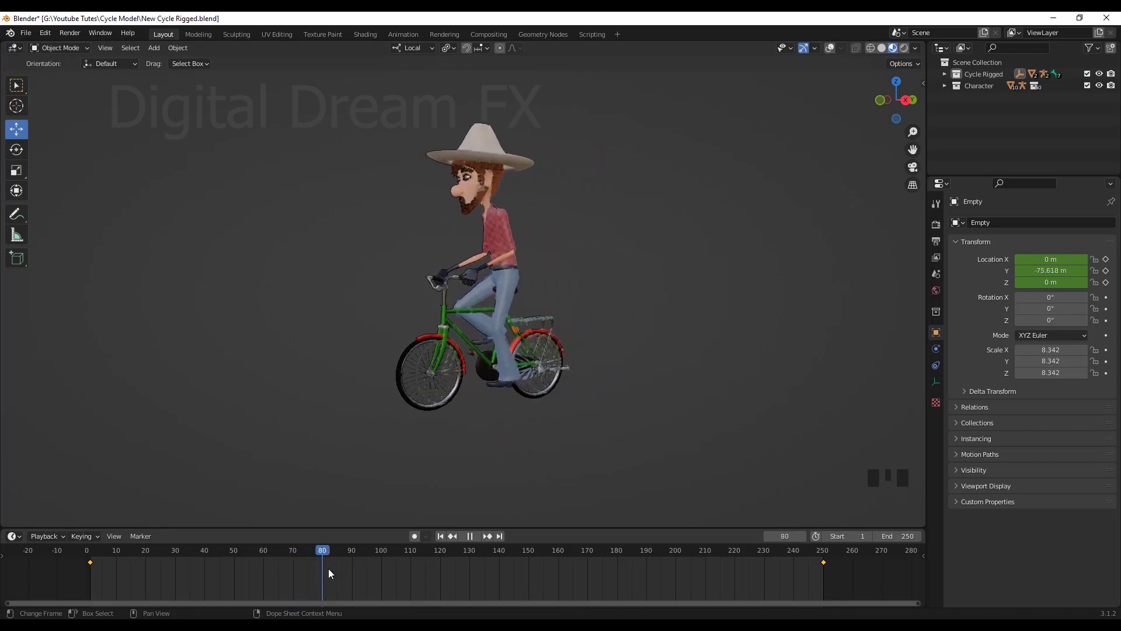
drag(546, 358, 444, 540)
drag(443, 540, 538, 405)
drag(537, 405, 834, 51)
click(835, 51)
Step: Return the timeline to frame 1 and switch the armature into Pose Mode
drag(689, 335, 788, 353)
scroll(up, 3)
drag(764, 383, 501, 264)
key(KP_Decimal)
Step: Bring the left foot and pedal into view and select the character's armature
scroll(down, 3)
drag(540, 302, 536, 363)
scroll(up, 3)
drag(549, 384, 535, 270)
click(536, 269)
drag(66, 52, 520, 266)
Step: Select Foot IK Control L and move it toward the left pedal
click(456, 288)
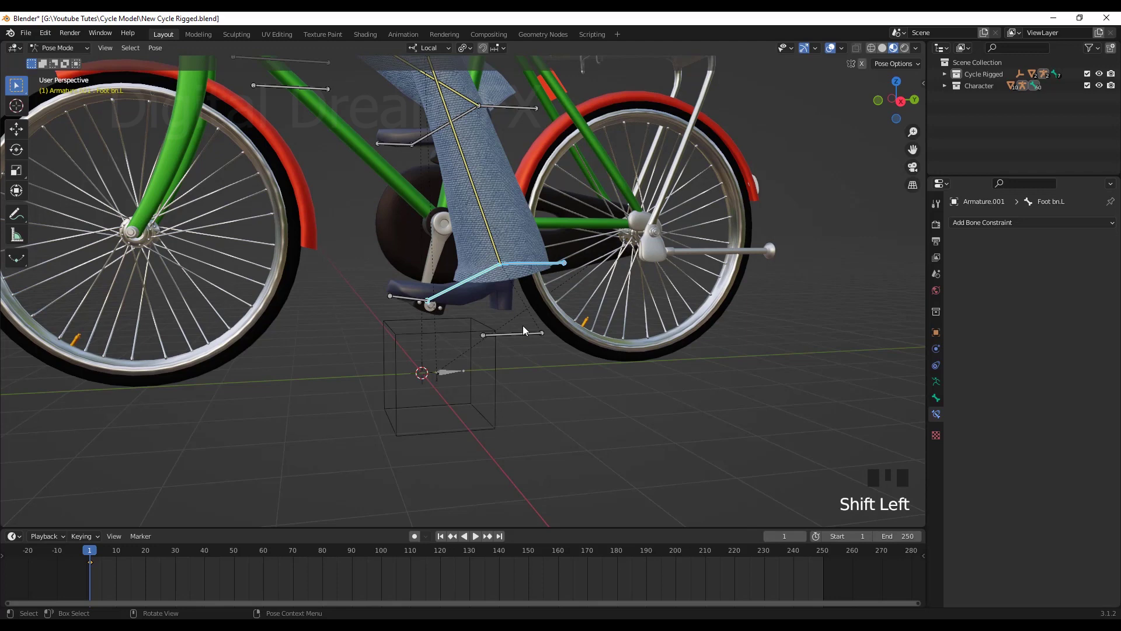
drag(518, 326, 520, 263)
click(520, 263)
drag(568, 319, 579, 291)
key(g)
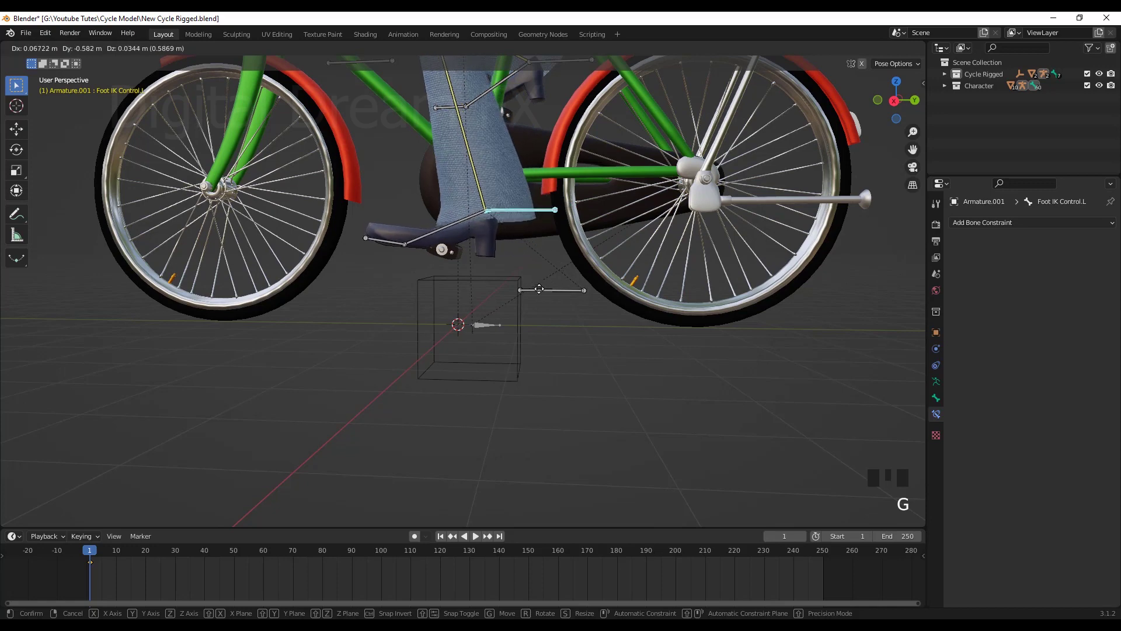
scroll(down, 3)
drag(559, 291, 568, 289)
Step: Line the left foot up with the pedal from a front view and confirm its placement
key(g)
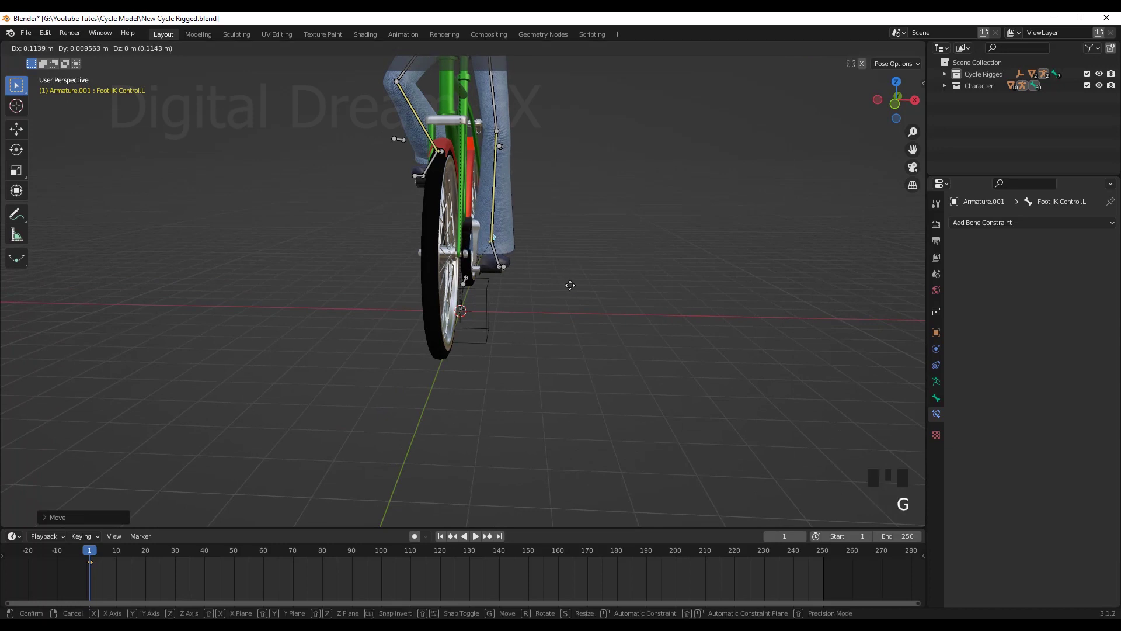
scroll(down, 3)
drag(591, 305, 499, 301)
scroll(up, 3)
drag(500, 372, 418, 238)
click(418, 238)
Step: Rotate Foot bn.R so the right foot tilts to rest on its pedal
click(466, 252)
key(r)
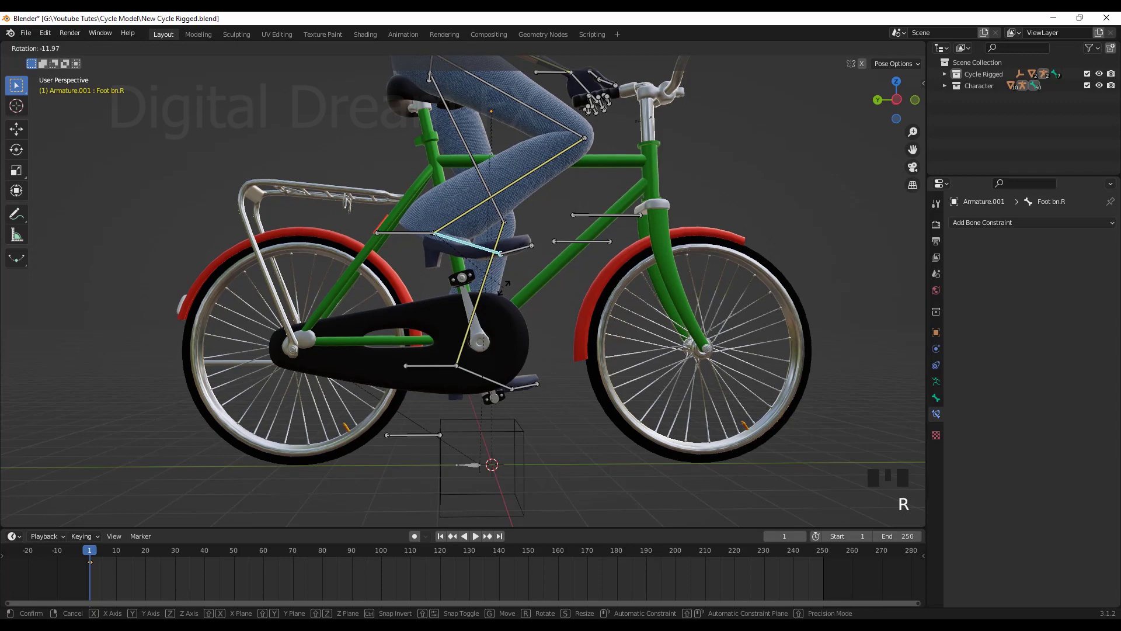
click(419, 230)
Step: Move the right foot IK control onto its pedal
key(g)
scroll(down, 3)
drag(602, 341, 537, 336)
scroll(down, 3)
drag(506, 362, 499, 340)
key(a)
middle_click(577, 356)
scroll(up, 3)
middle_click(581, 357)
key(i)
drag(562, 403, 559, 372)
Step: Scrub the ride animation and set the timeline to frame 5
scroll(up, 3)
drag(571, 359, 97, 556)
drag(97, 556, 270, 431)
drag(270, 431, 117, 554)
drag(117, 554, 106, 570)
scroll(up, 3)
drag(145, 589, 298, 581)
scroll(up, 3)
drag(300, 586, 264, 560)
drag(264, 561, 546, 443)
drag(540, 445, 260, 552)
drag(260, 551, 257, 558)
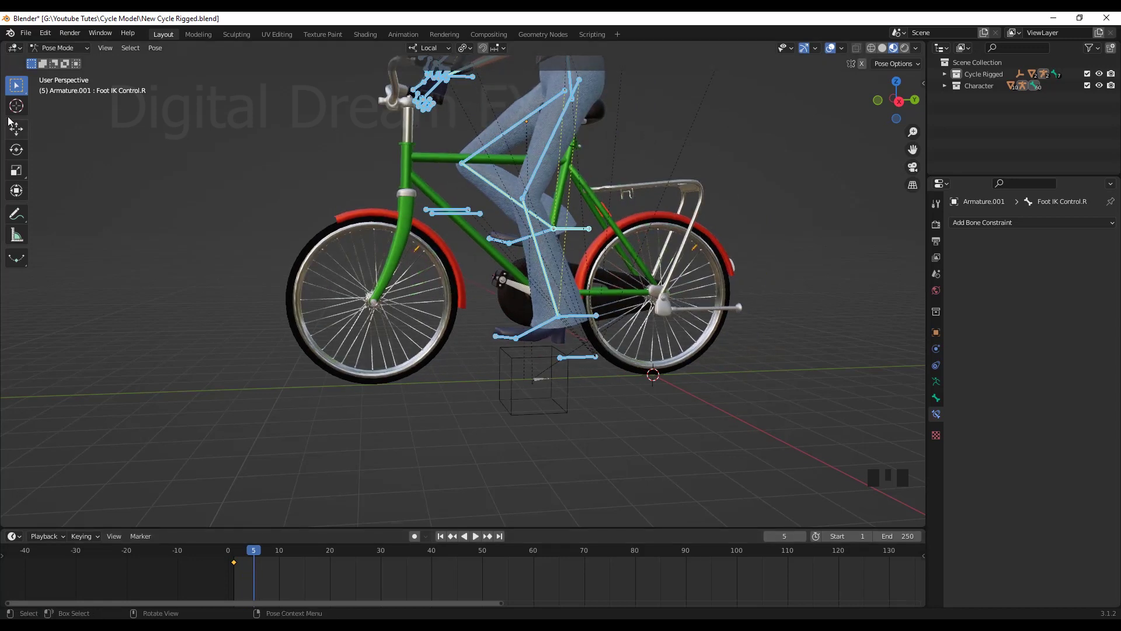
Step: At frame 5 select Foot IK Control L and lift it toward the pedal
drag(20, 133, 586, 315)
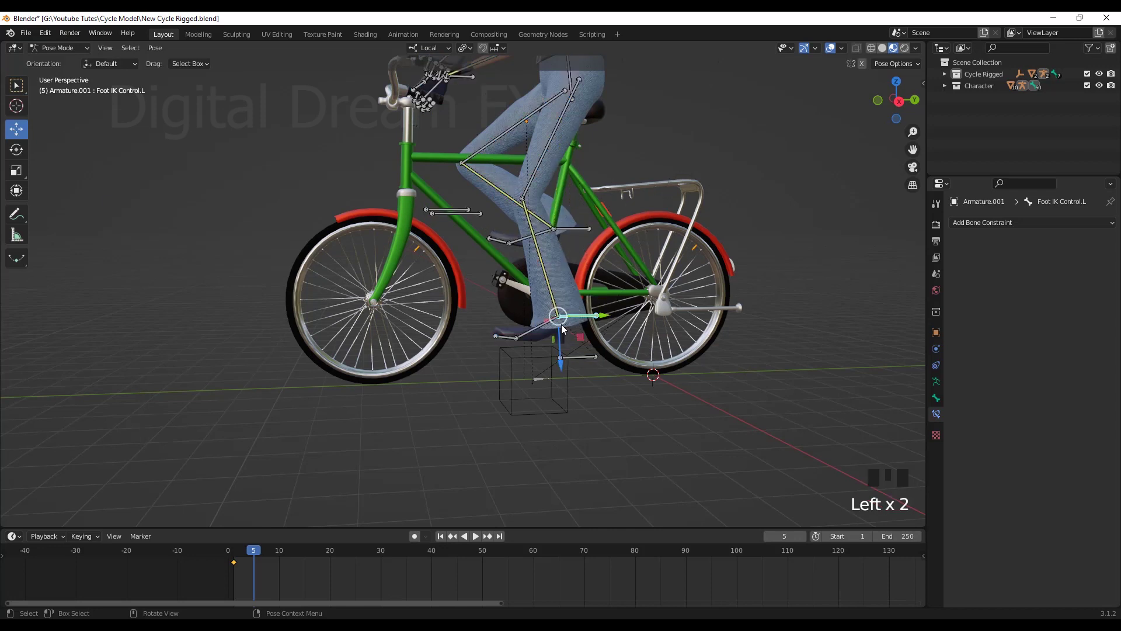
click(586, 340)
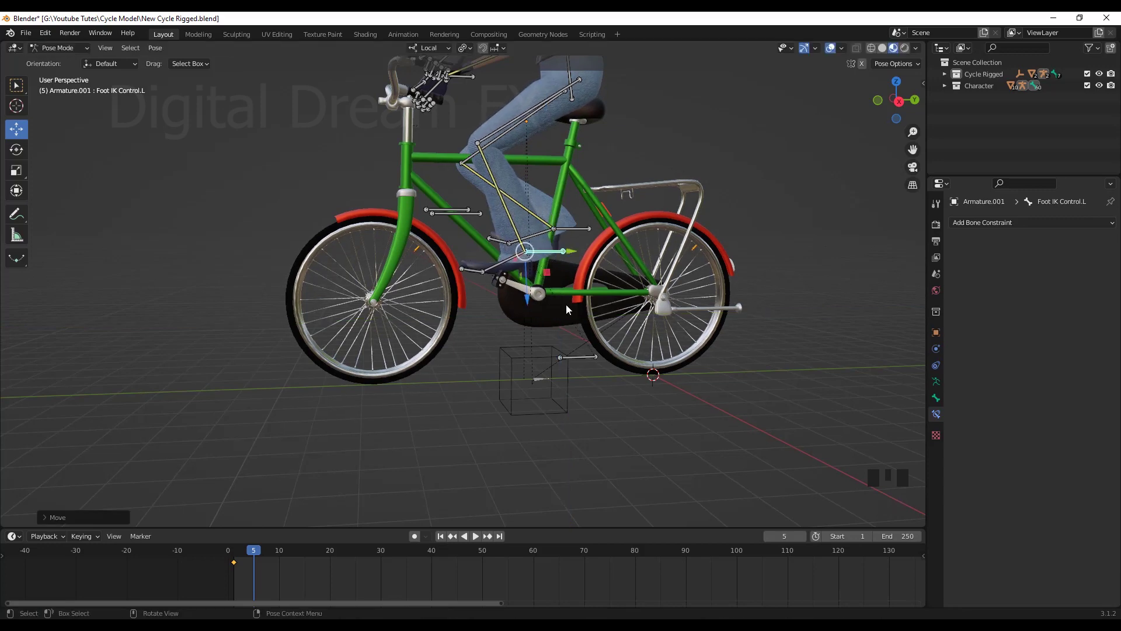
drag(623, 367, 598, 354)
Step: Zoom in closely on the left pedal and pick the B_Left paddle bone
scroll(up, 3)
drag(582, 429, 577, 409)
scroll(down, 3)
drag(545, 407, 524, 400)
scroll(up, 3)
drag(533, 401, 464, 285)
click(464, 284)
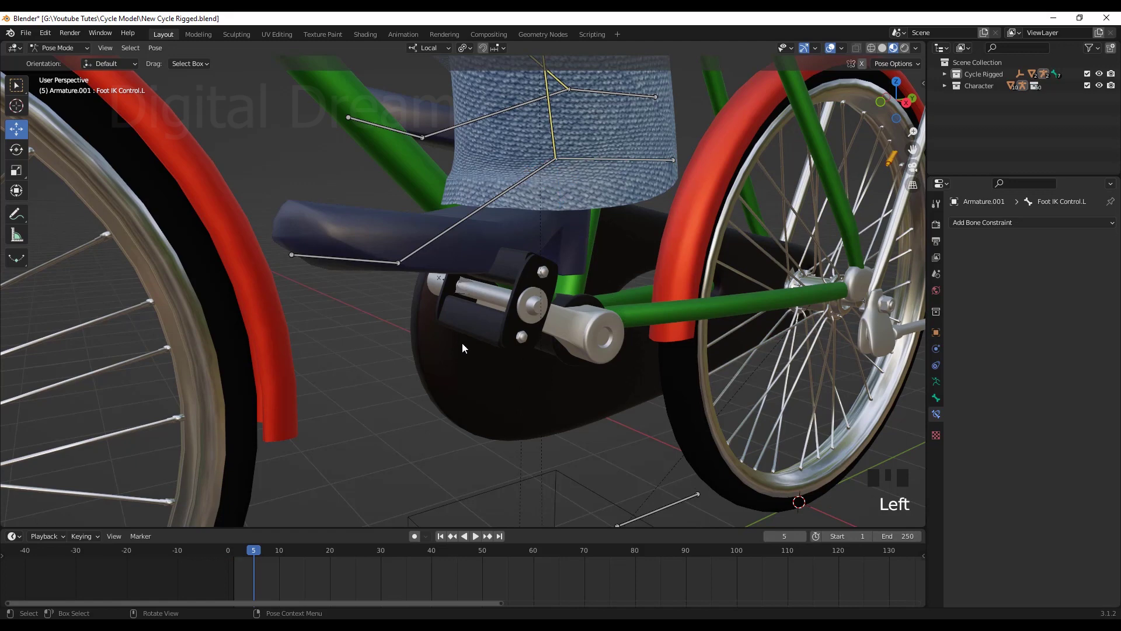
Step: Undo the left foot move with Ctrl+Z twice
scroll(down, 3)
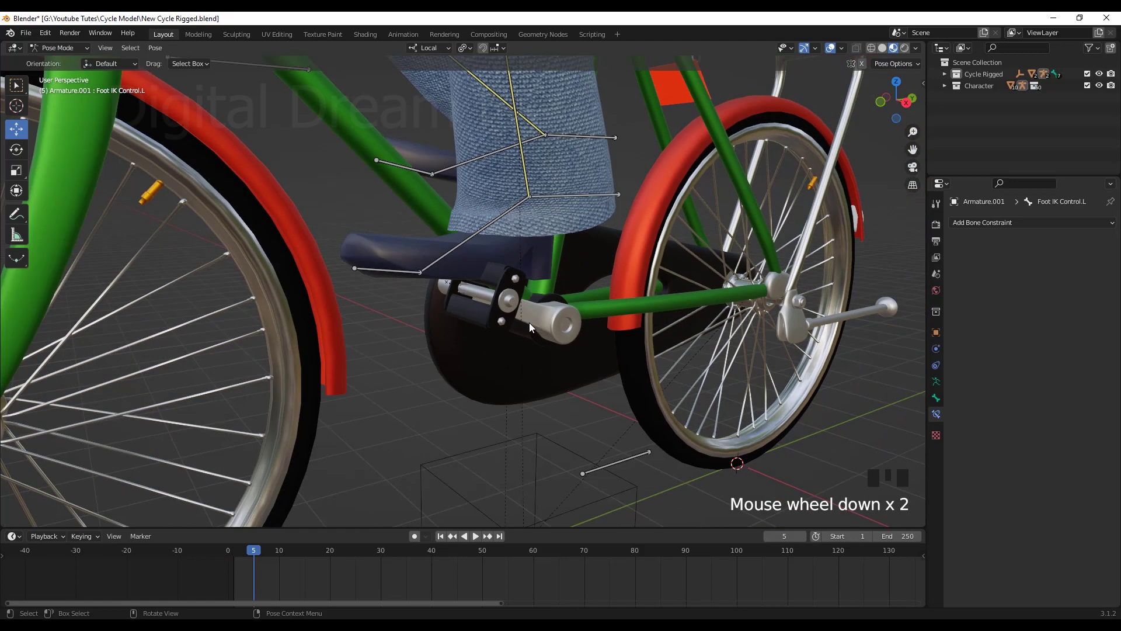
key(ctrl+z)
key(ctrl+z)
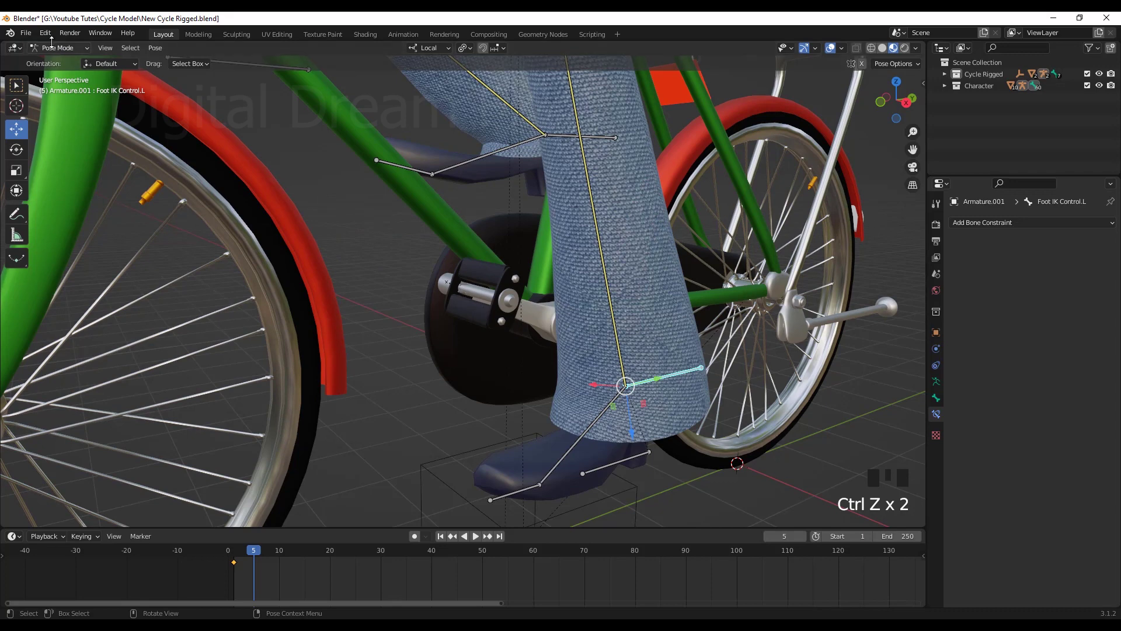
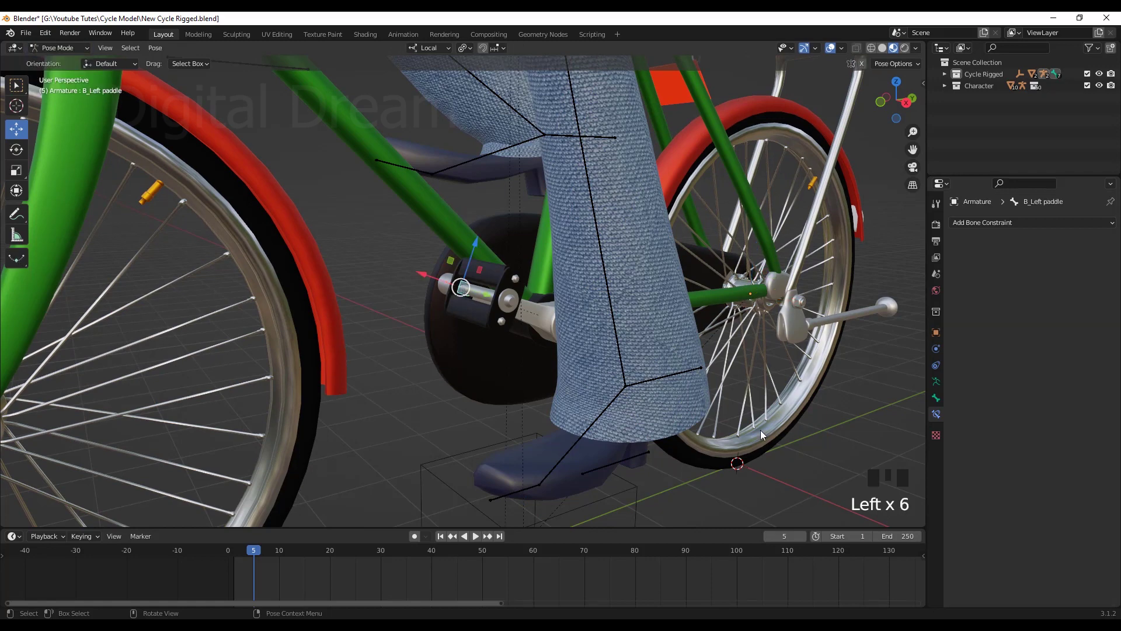
Step: Show Bone Properties and check the B_Left paddle bone's transform
drag(807, 448, 936, 401)
click(936, 401)
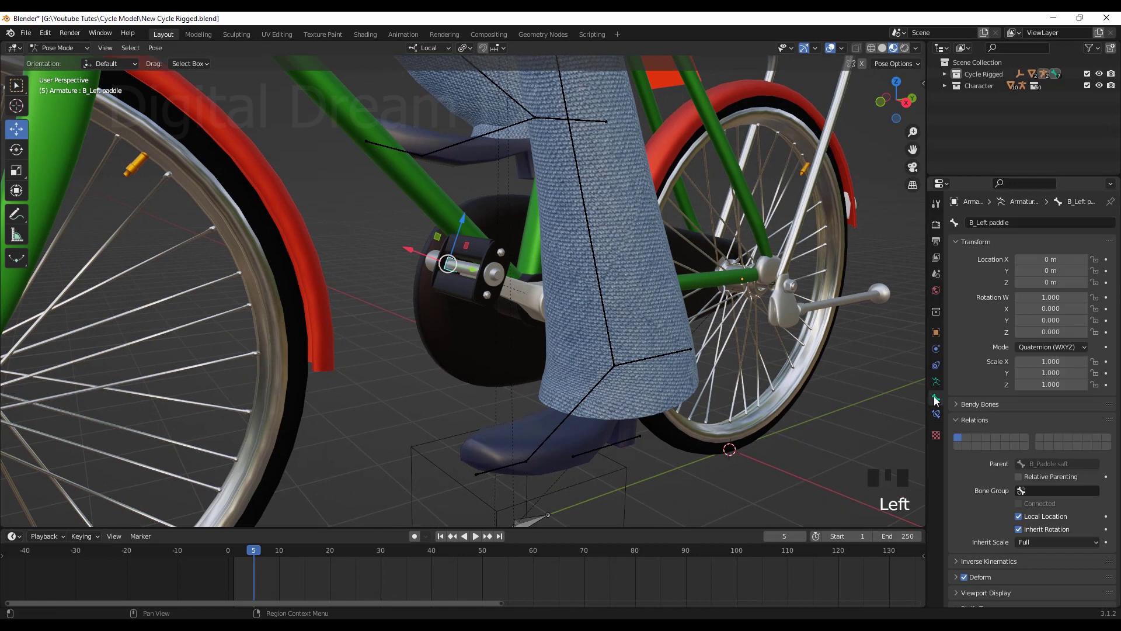
scroll(down, 3)
click(1021, 511)
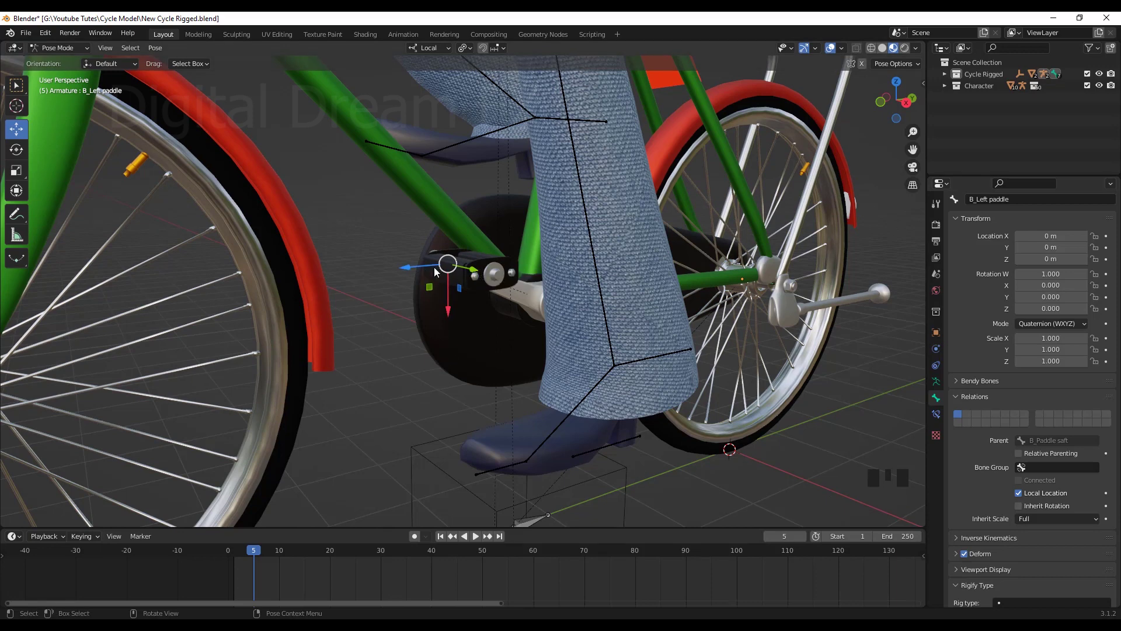
Step: Orbit to the chain side and select the B_Right paddle bone
drag(323, 300, 499, 289)
scroll(down, 3)
drag(498, 317, 537, 393)
scroll(up, 3)
drag(557, 326, 461, 272)
scroll(up, 3)
drag(489, 286, 428, 297)
click(428, 297)
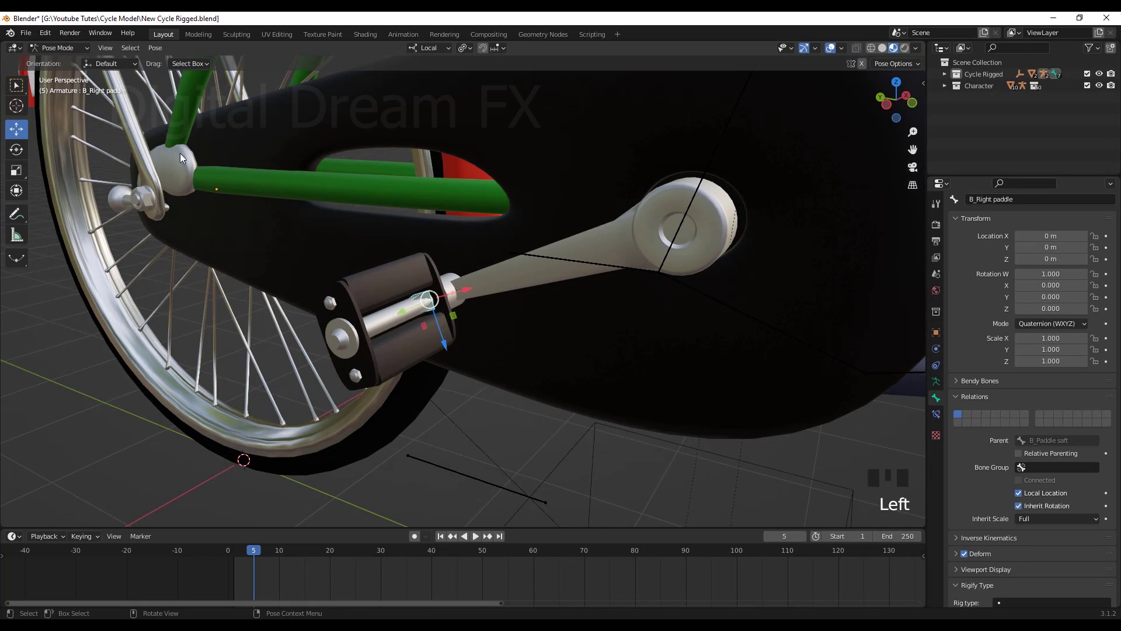
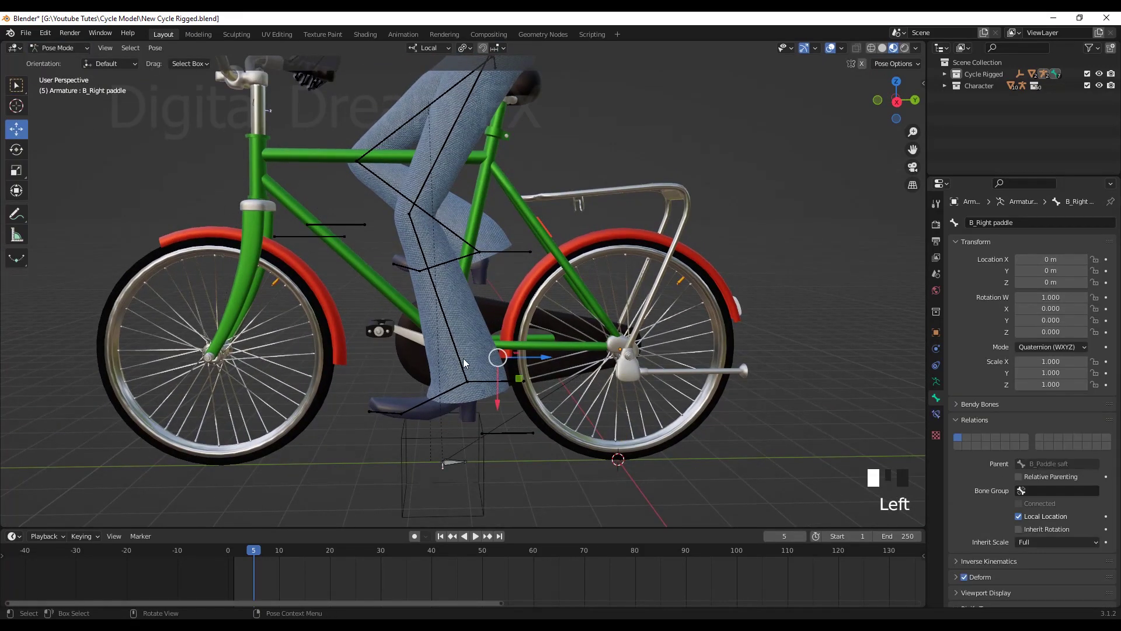
Step: Select Foot IK Control.L, place it on the left pedal and keyframe its position
click(463, 361)
drag(56, 52, 505, 382)
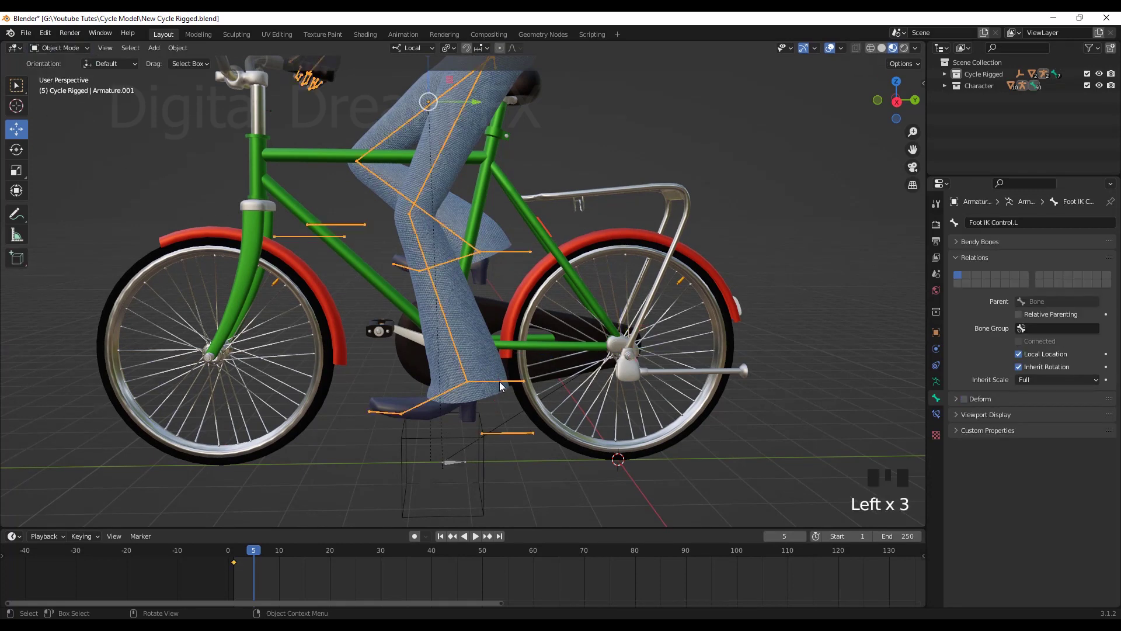
drag(73, 47, 510, 388)
drag(510, 389, 247, 557)
click(247, 557)
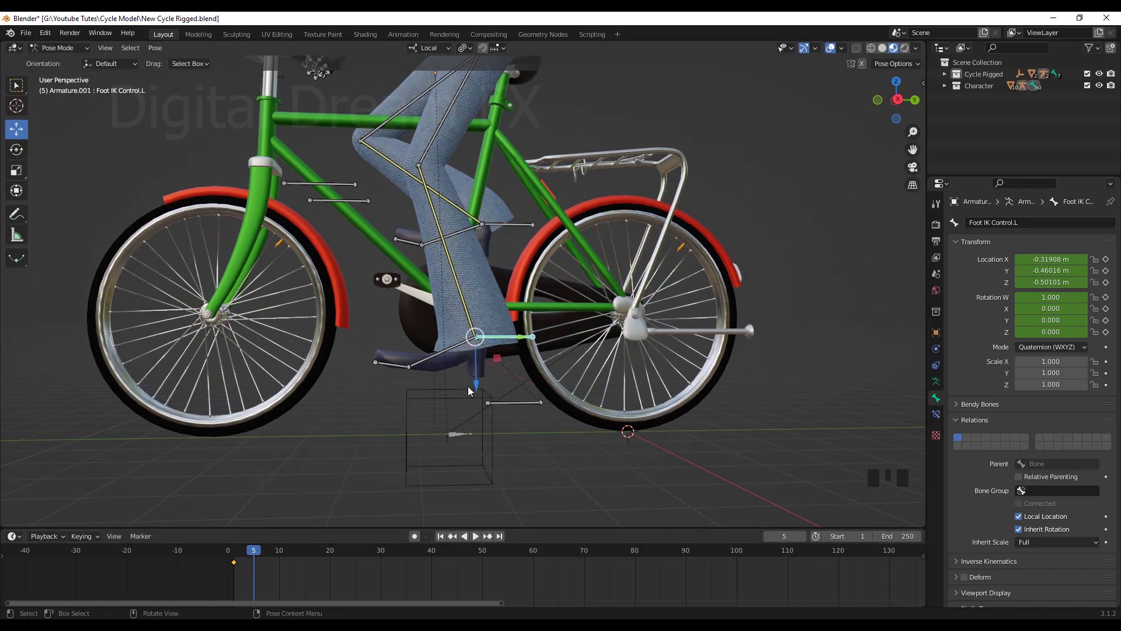
click(501, 361)
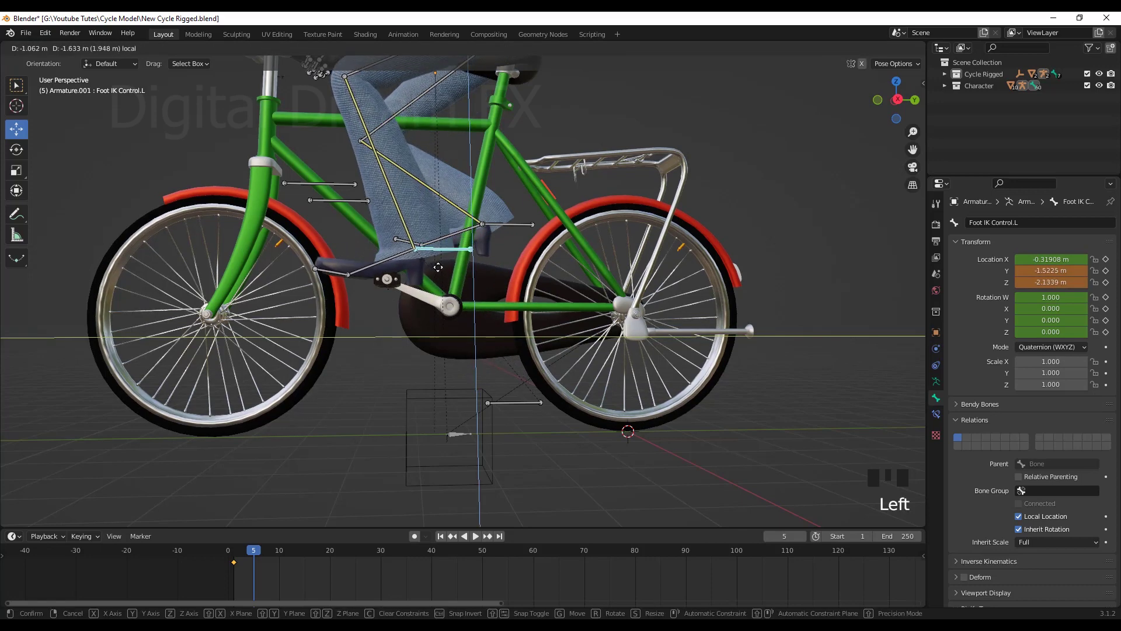
click(419, 540)
drag(479, 408, 450, 389)
key(i)
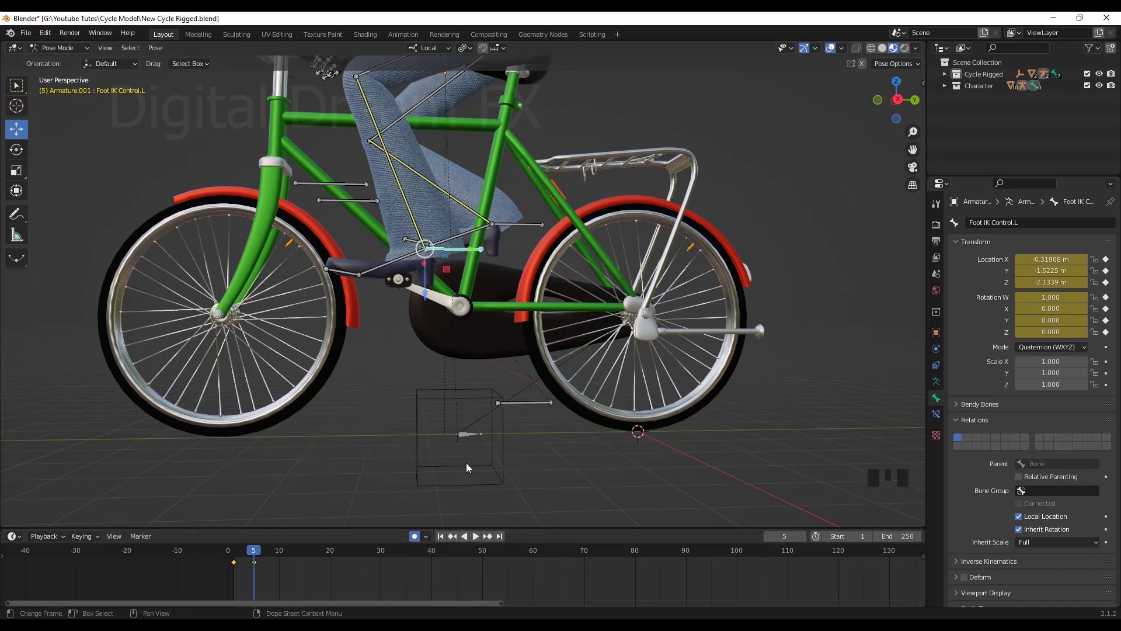
Step: At frame 3, move the left foot control onto the pedal, auto-keying it
middle_click(403, 430)
scroll(down, 3)
middle_click(252, 557)
drag(248, 557, 500, 344)
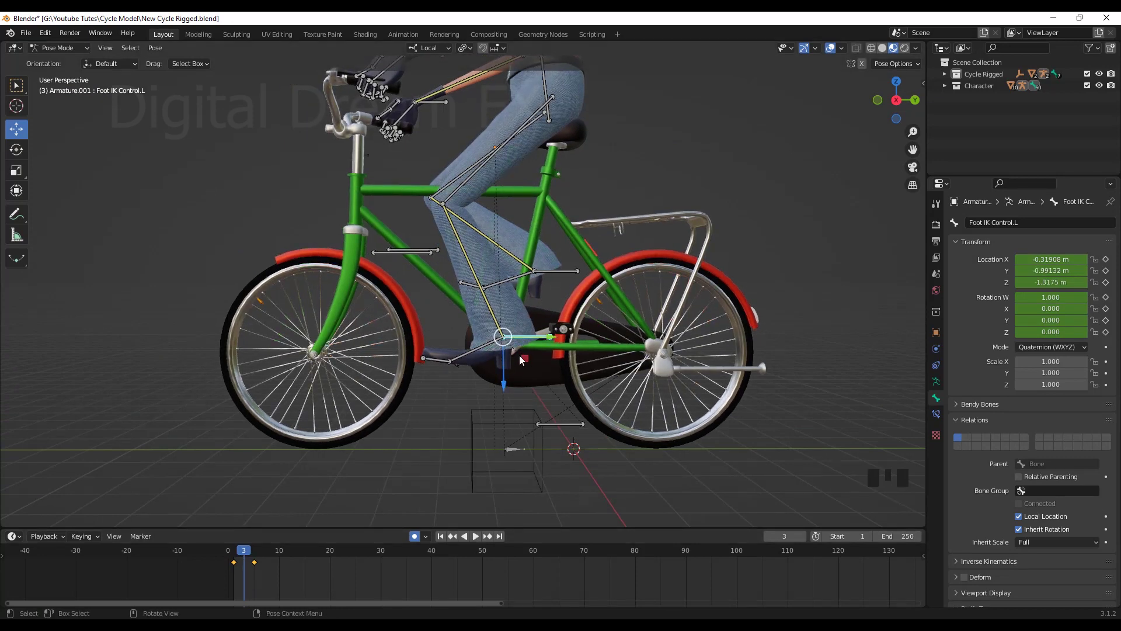
click(527, 364)
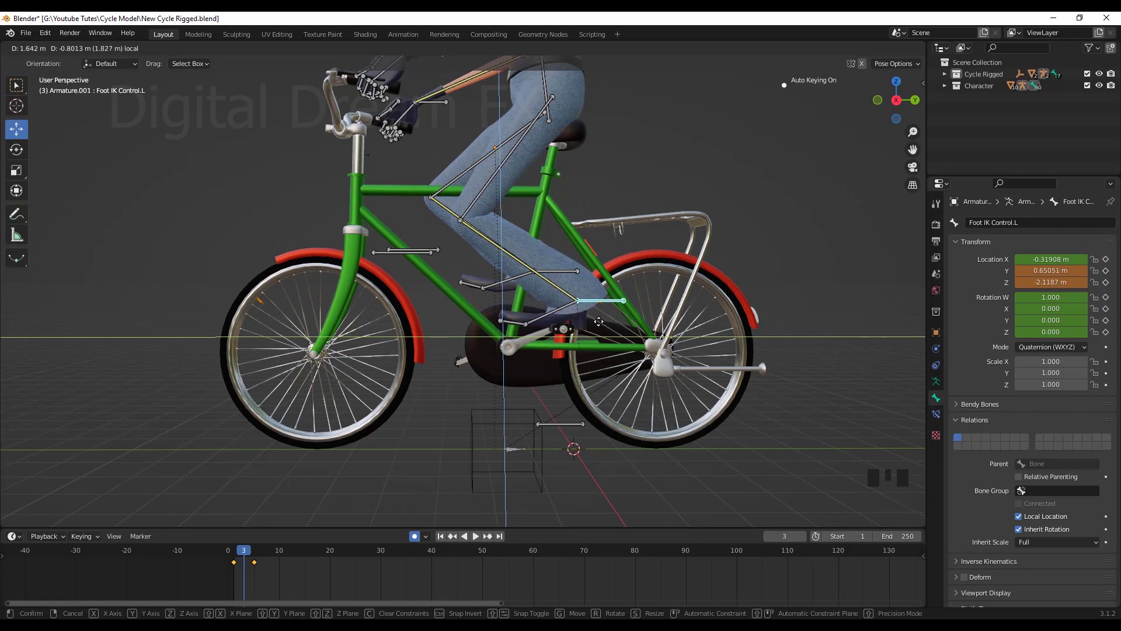
drag(597, 380, 470, 296)
click(470, 296)
Step: Step to frame 7 and the following frame, snapping the left foot onto the pedal each time
scroll(down, 3)
drag(587, 376, 240, 558)
click(241, 558)
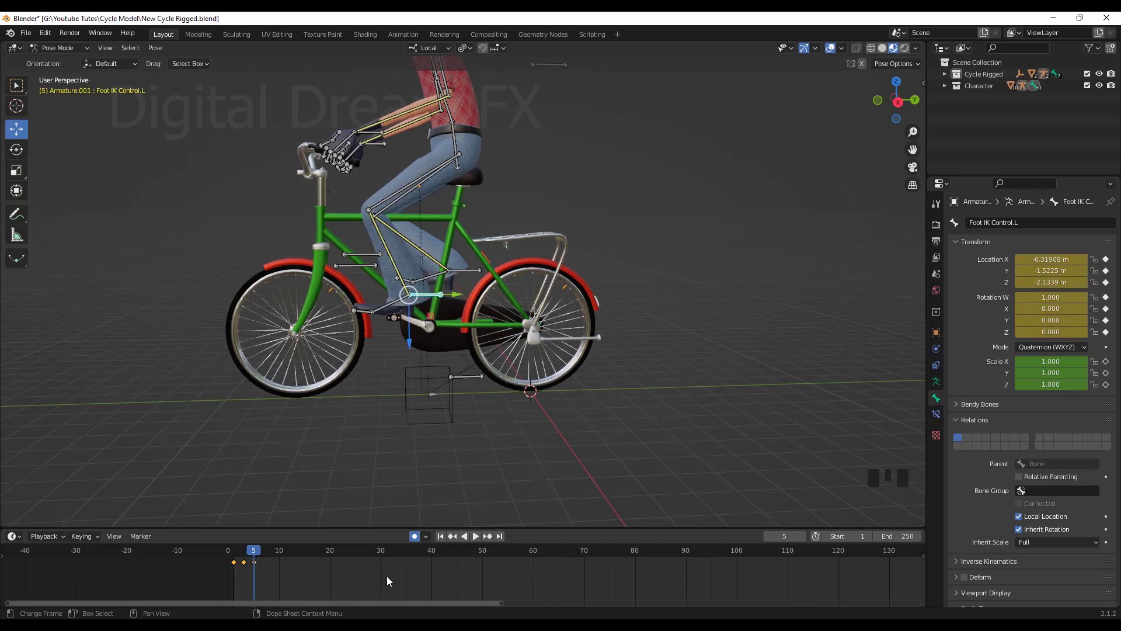
click(265, 553)
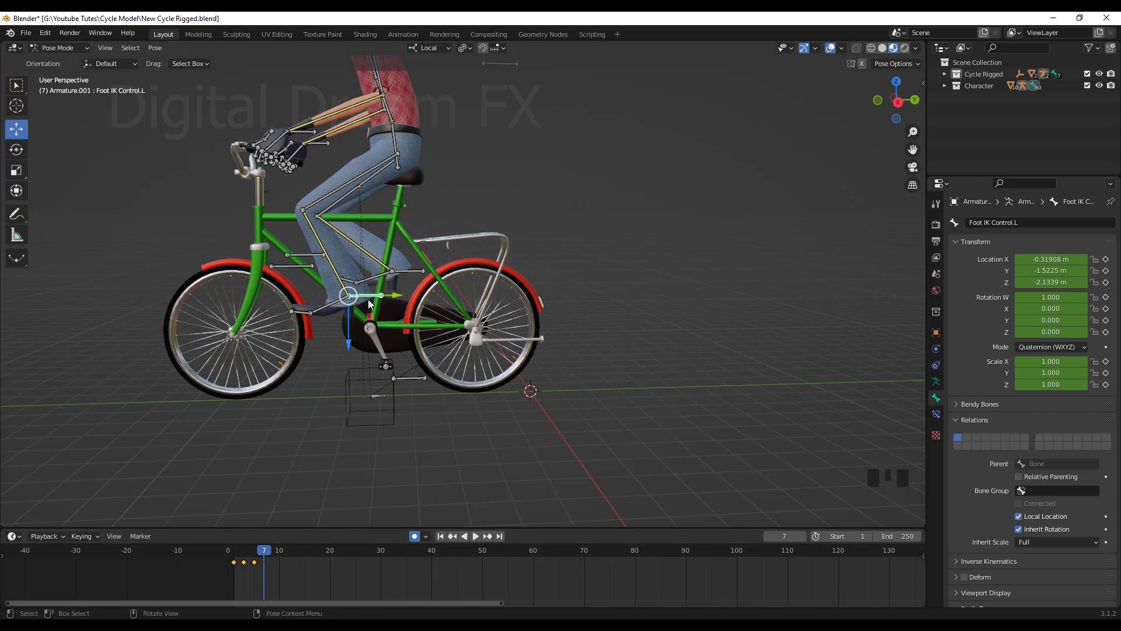
click(376, 322)
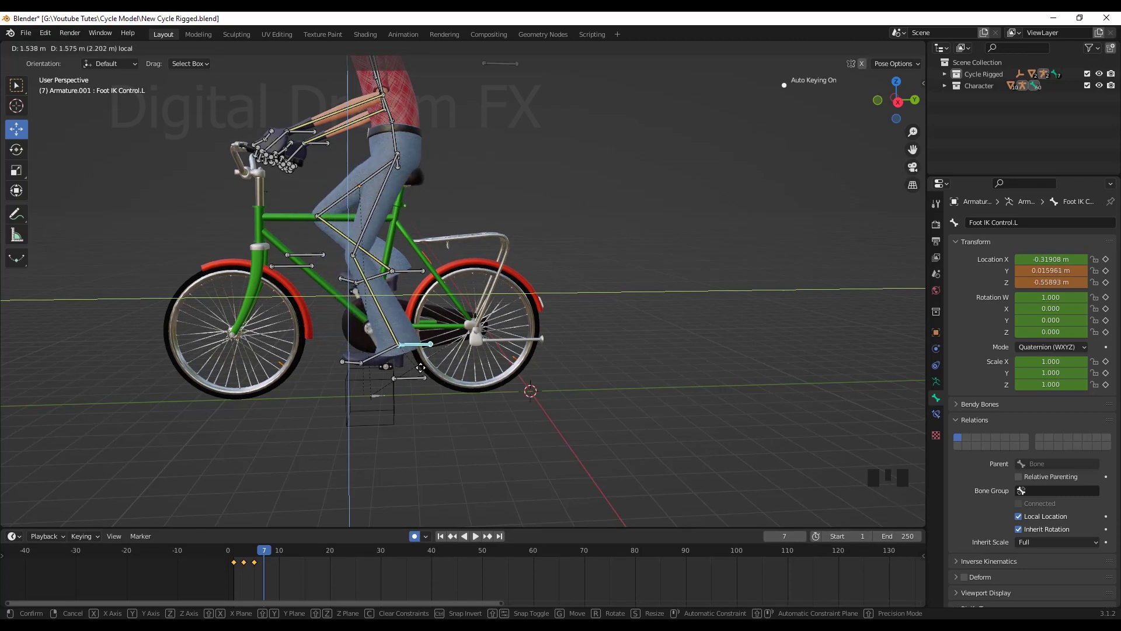
drag(275, 551, 314, 455)
click(334, 371)
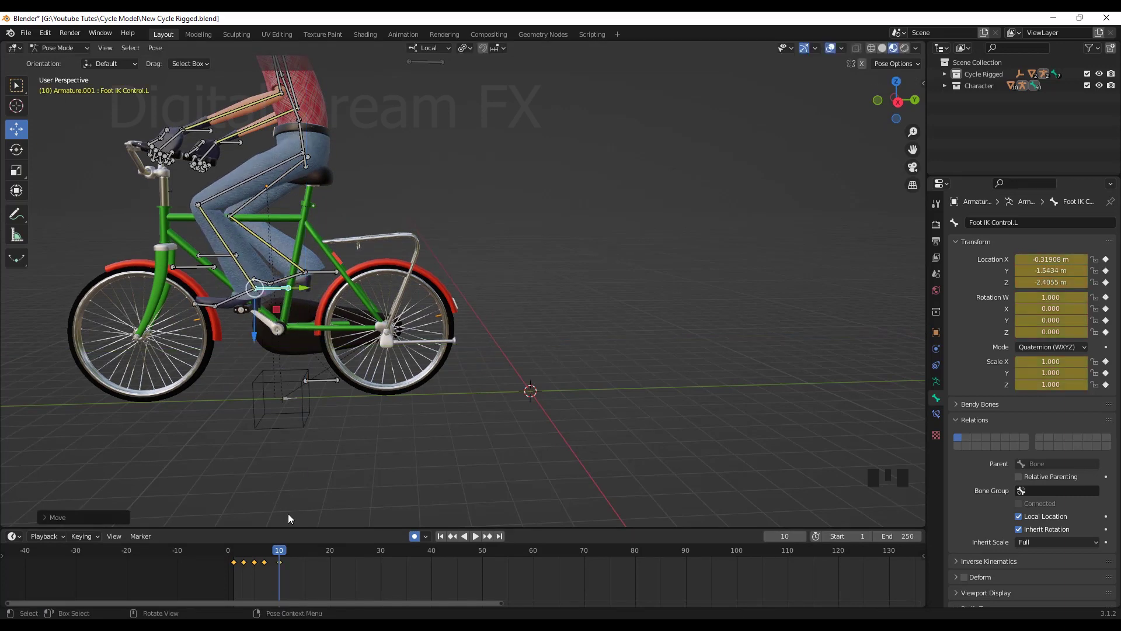
click(281, 550)
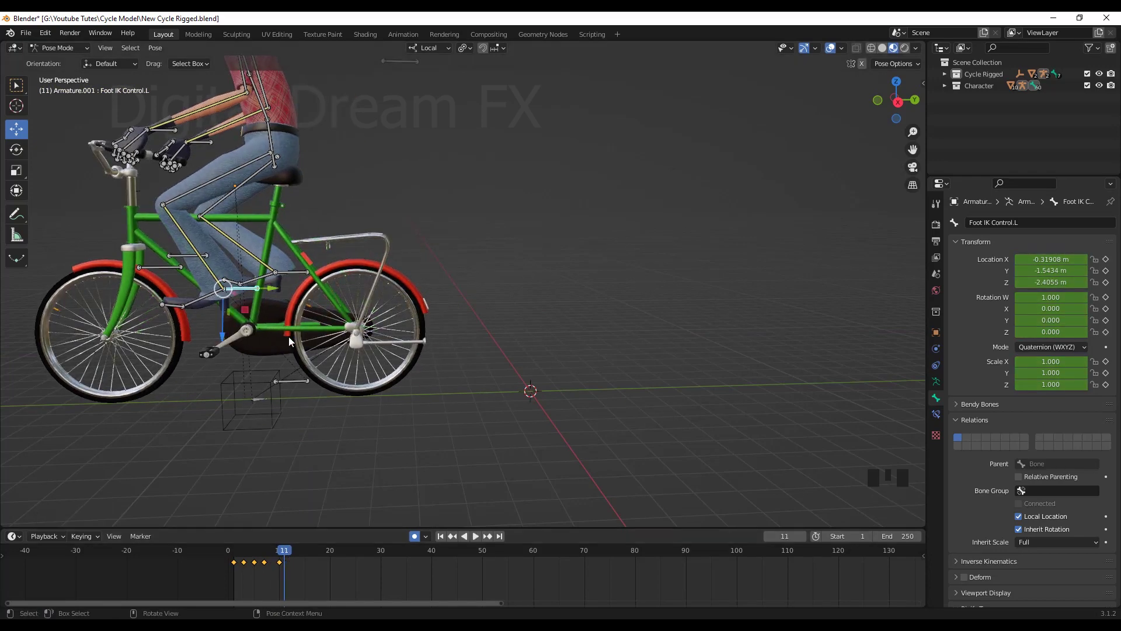
drag(252, 318, 287, 552)
Step: Reframe the view on the rider and jump to frame 13
drag(283, 554, 301, 558)
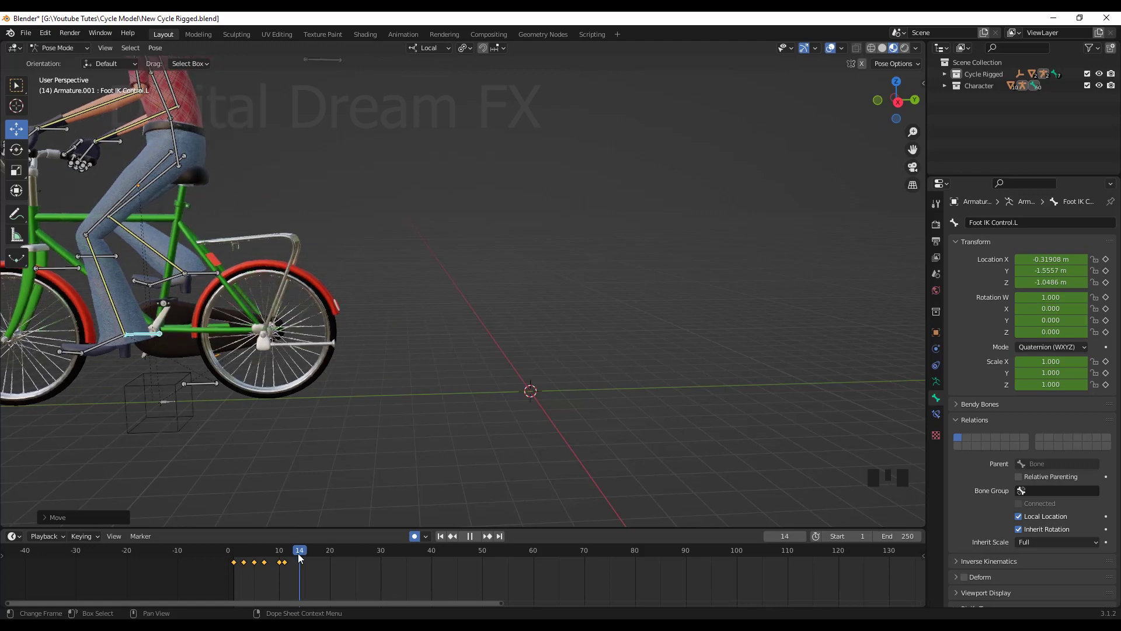
drag(280, 439, 485, 410)
scroll(up, 3)
drag(470, 419, 369, 303)
drag(368, 302, 456, 326)
scroll(down, 3)
drag(447, 369, 297, 552)
click(297, 553)
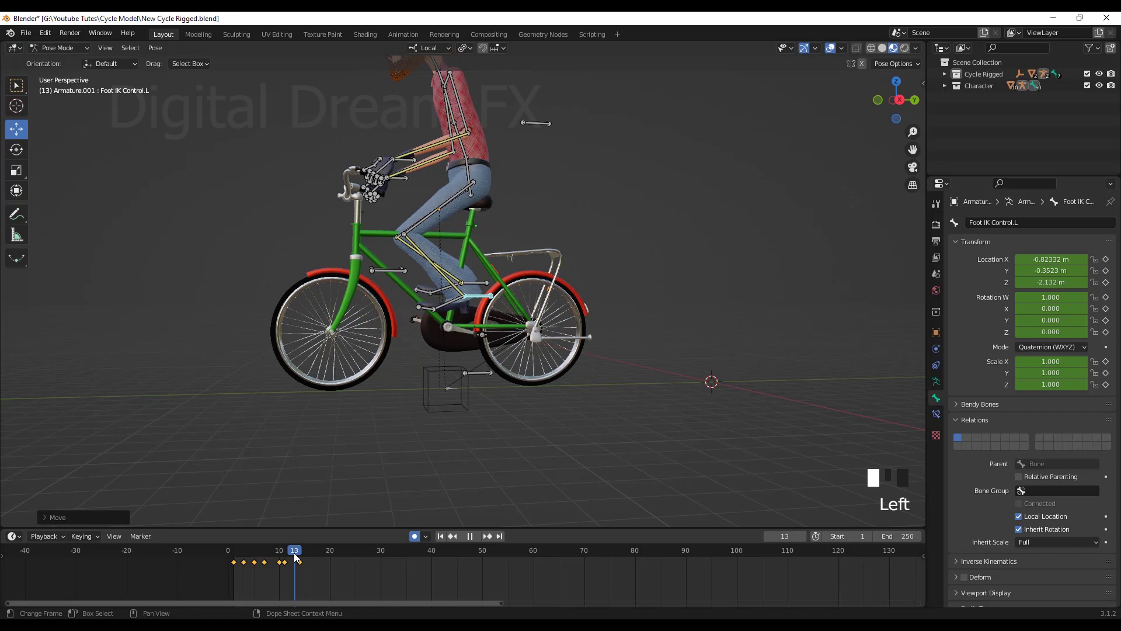
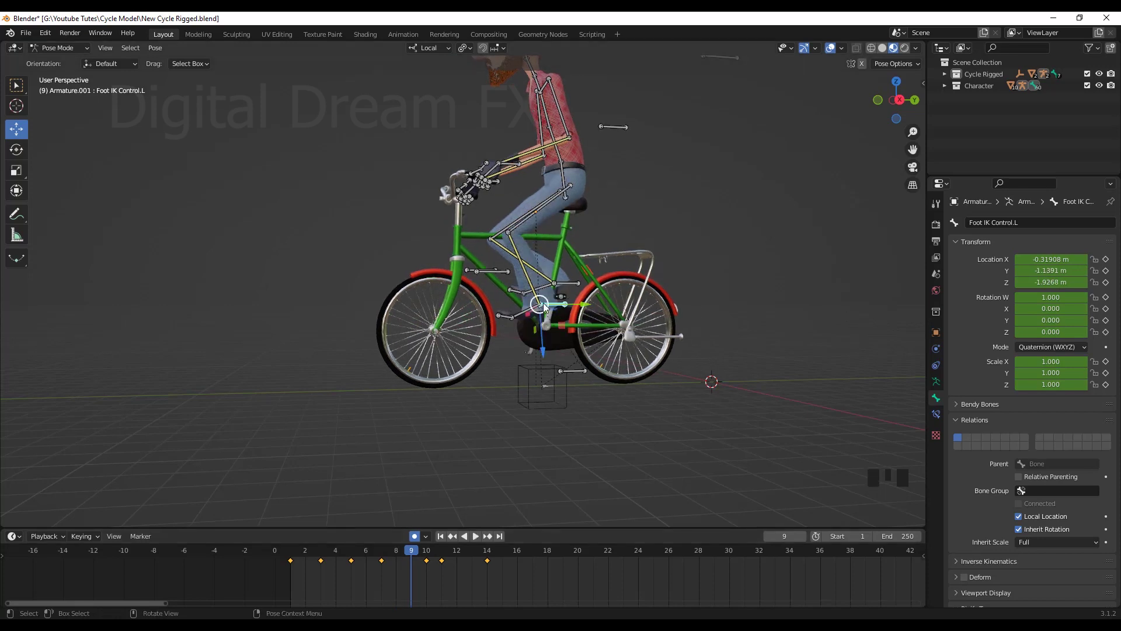
Step: Re-pose the left foot control on the pedal at frames 9 and 8
click(564, 328)
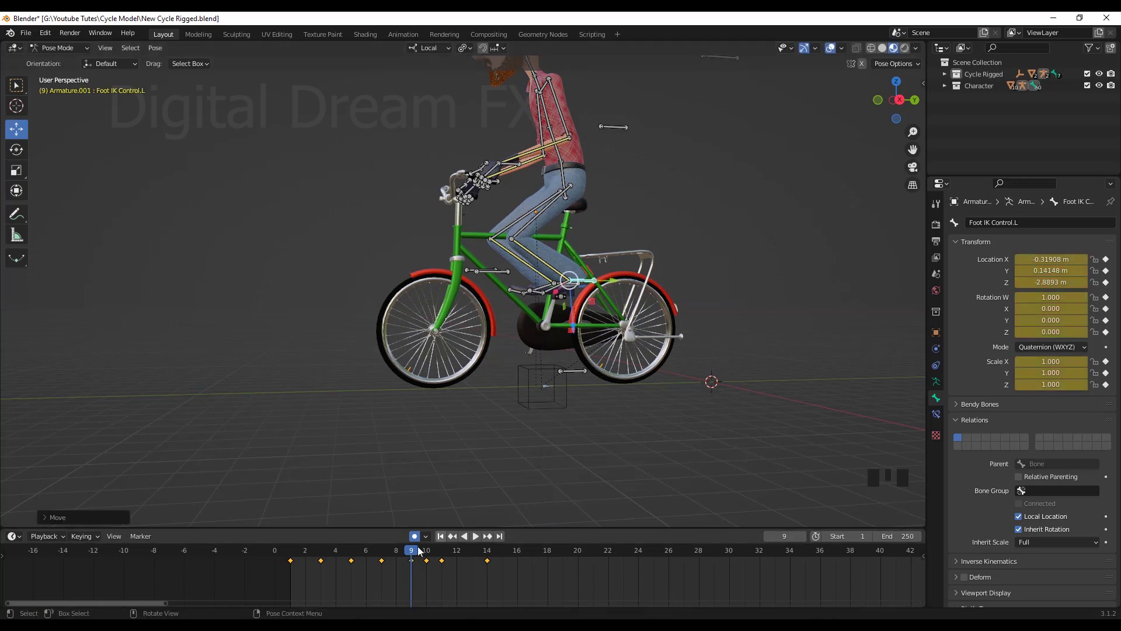
drag(409, 555, 614, 388)
middle_click(614, 388)
scroll(up, 3)
drag(638, 417, 486, 395)
scroll(up, 3)
drag(496, 393, 441, 281)
click(441, 282)
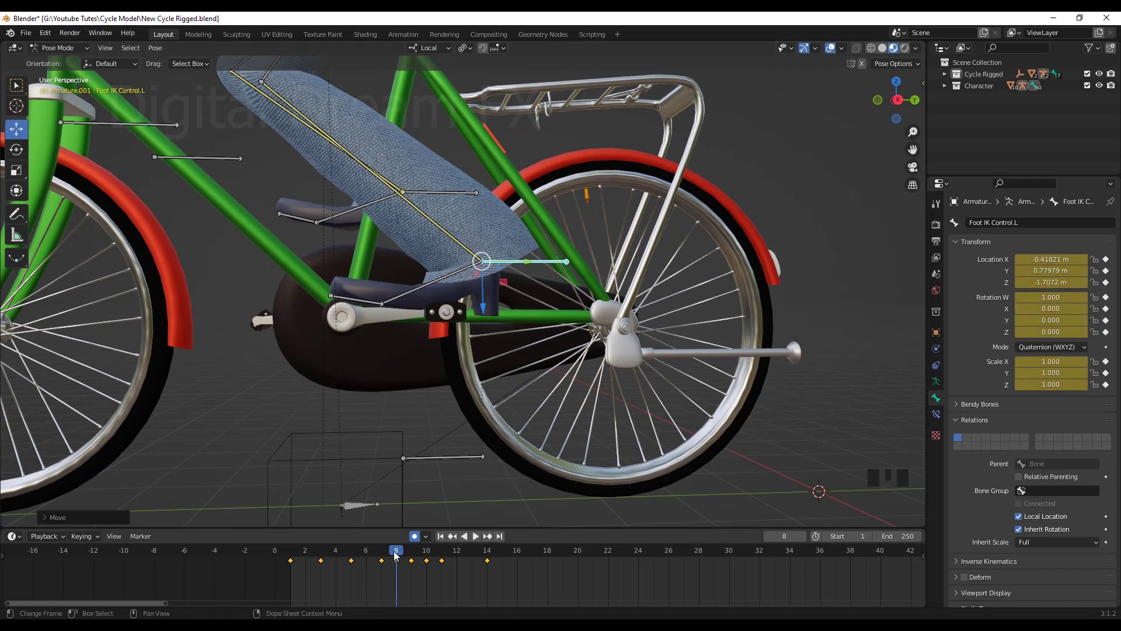
Step: Re-key the left foot on the pedal at frames 6, 4 and 2, then scrub to preview
drag(389, 560, 374, 569)
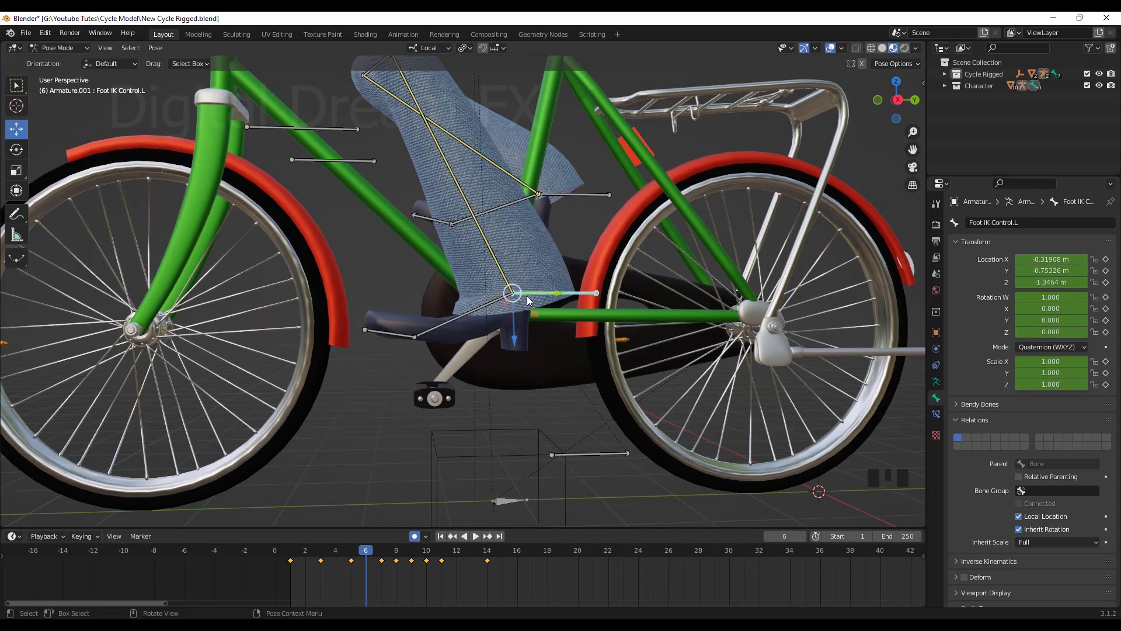
click(539, 317)
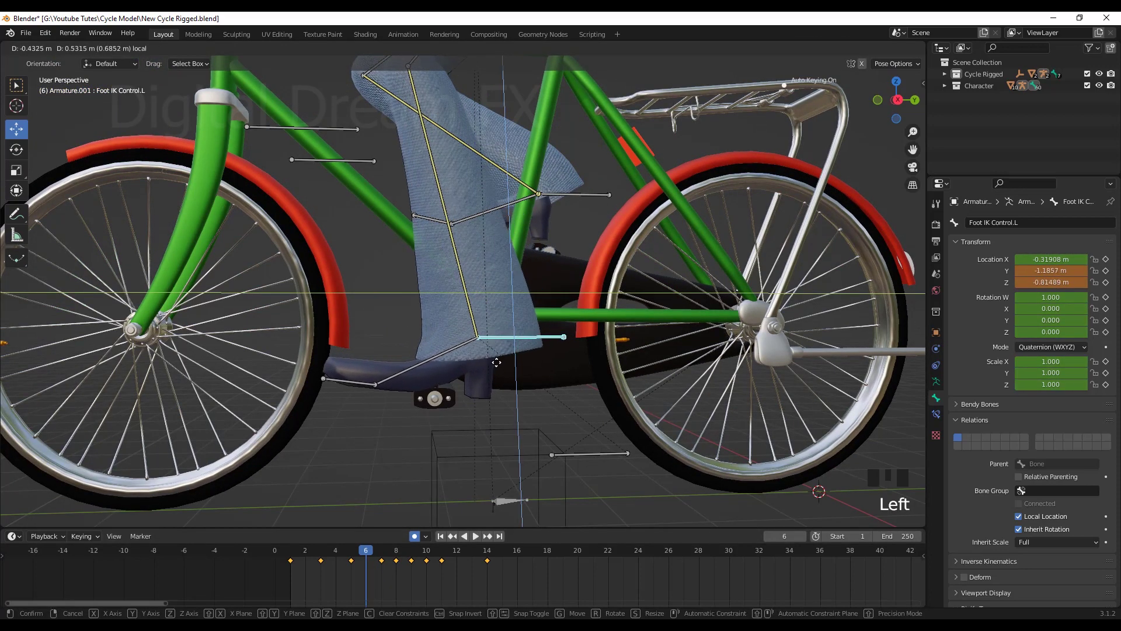
scroll(down, 3)
drag(510, 418, 364, 556)
drag(364, 556, 494, 388)
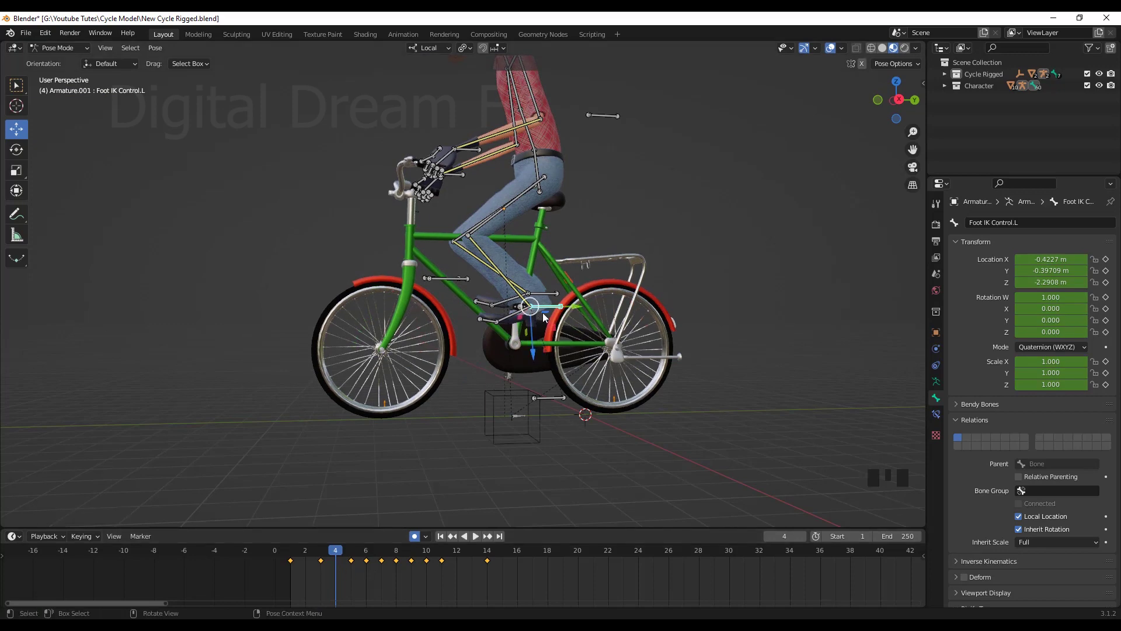
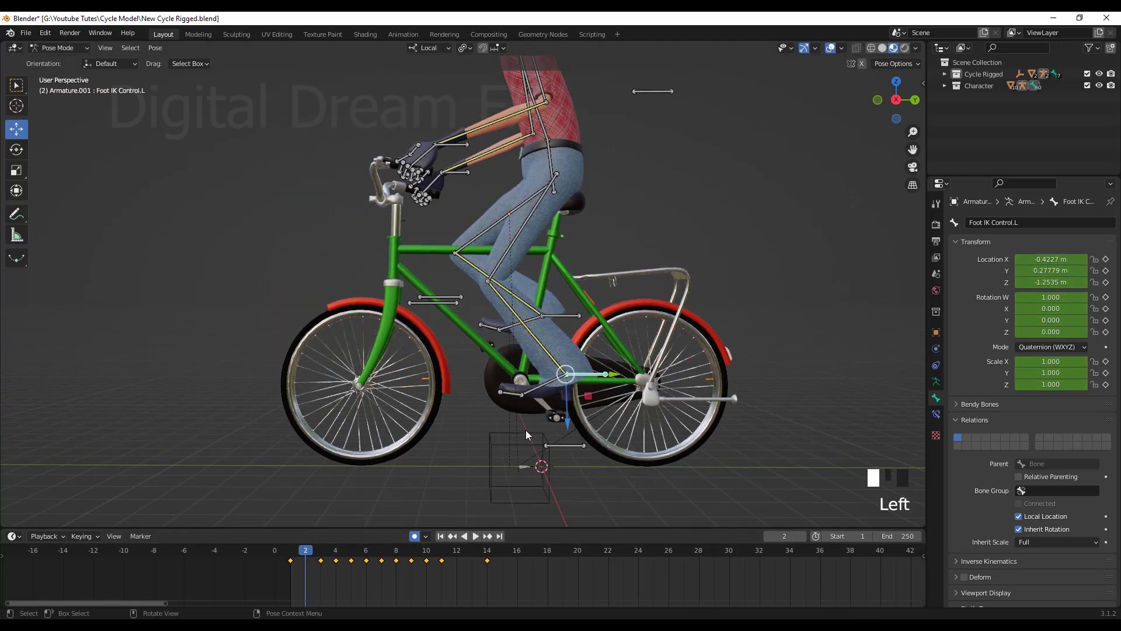
click(593, 397)
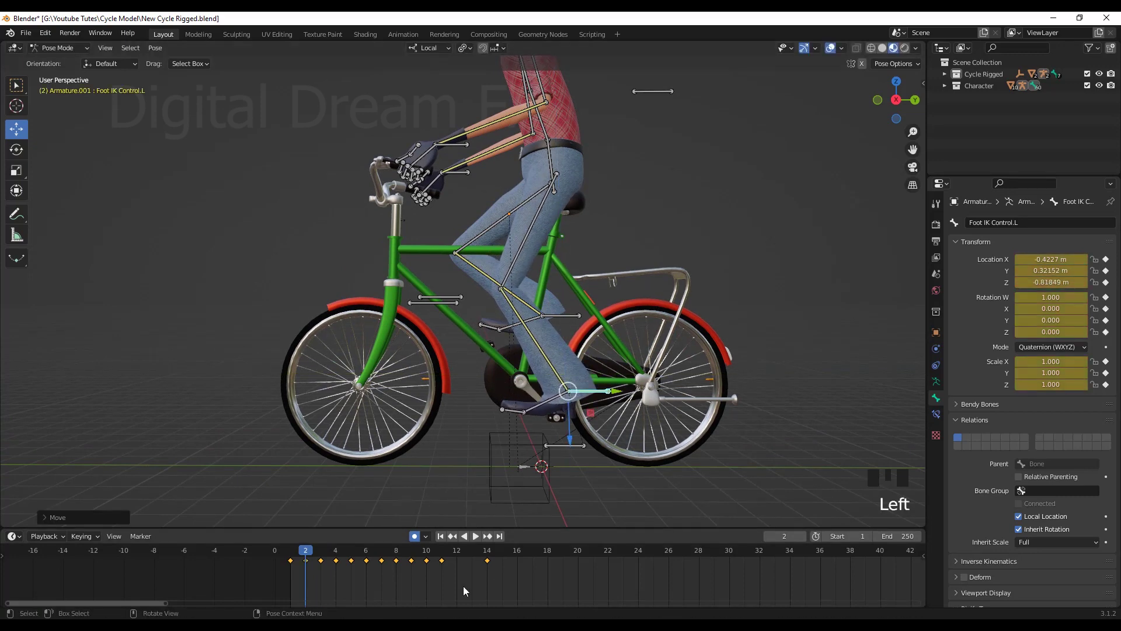
drag(295, 556, 341, 569)
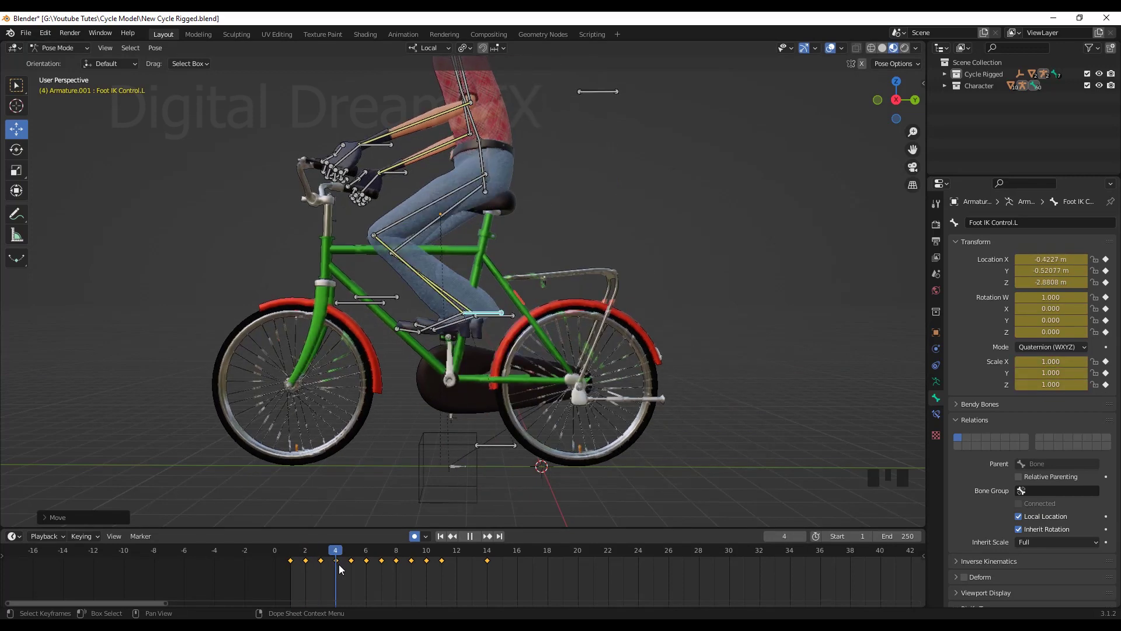
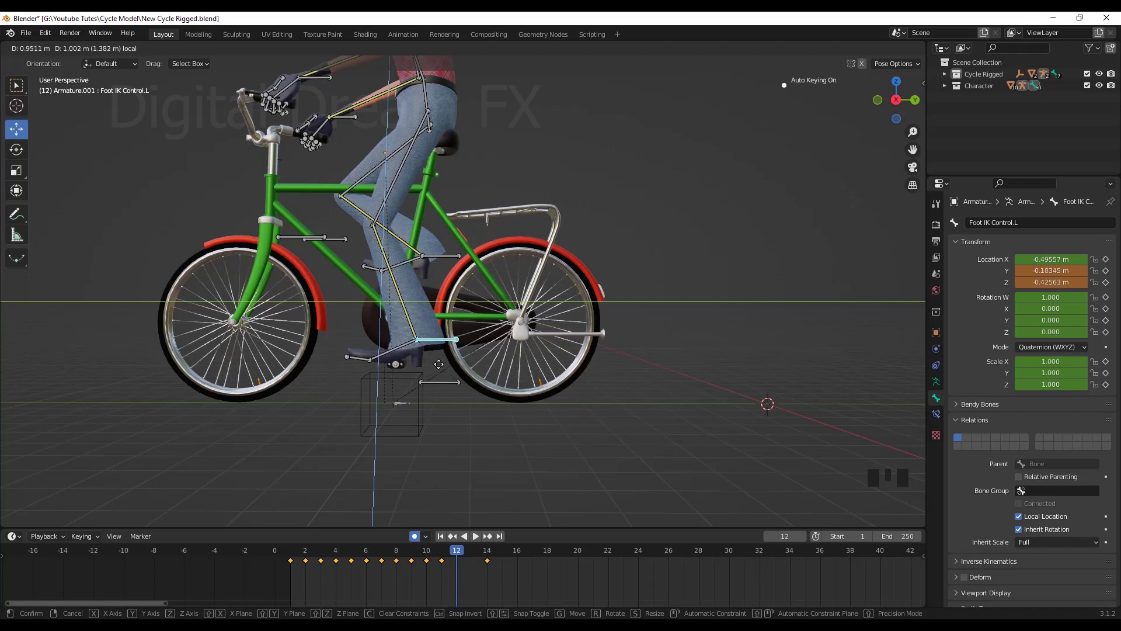
Step: Key the left foot on the pedal at frames 12, 13 and 15, checking sideways alignment from the front
drag(578, 463, 470, 559)
drag(470, 558, 420, 281)
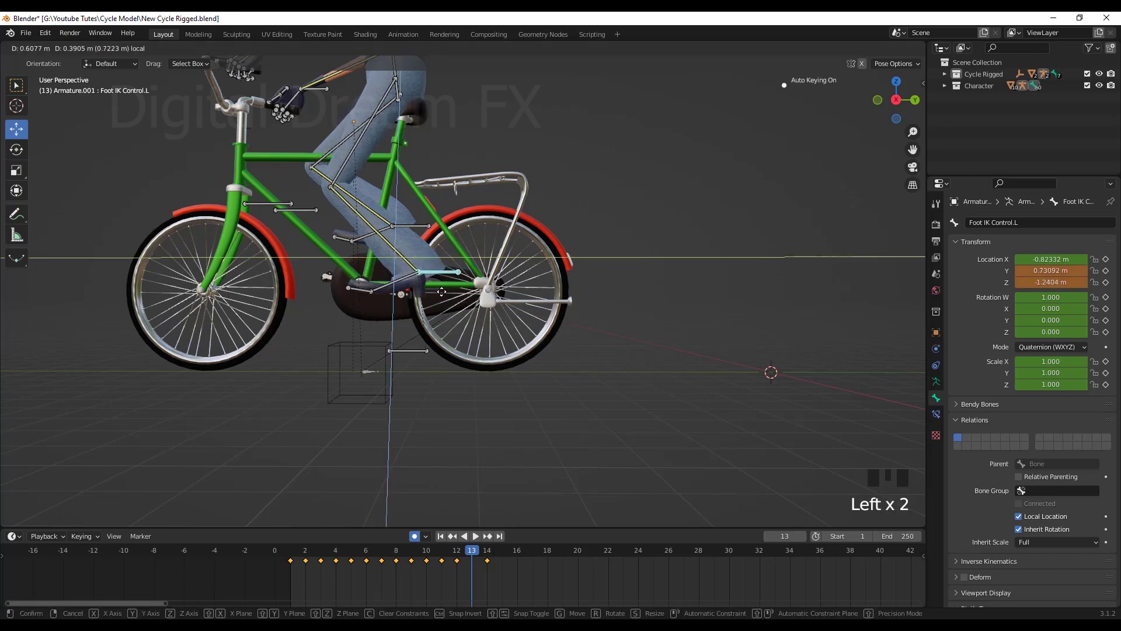
drag(483, 546, 502, 564)
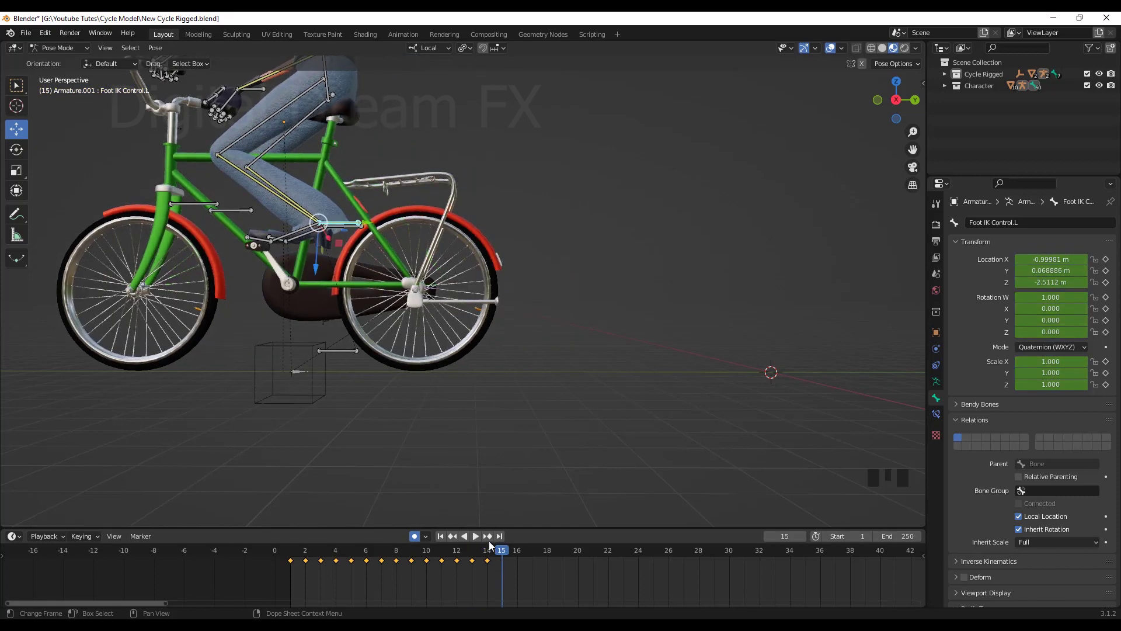
click(340, 248)
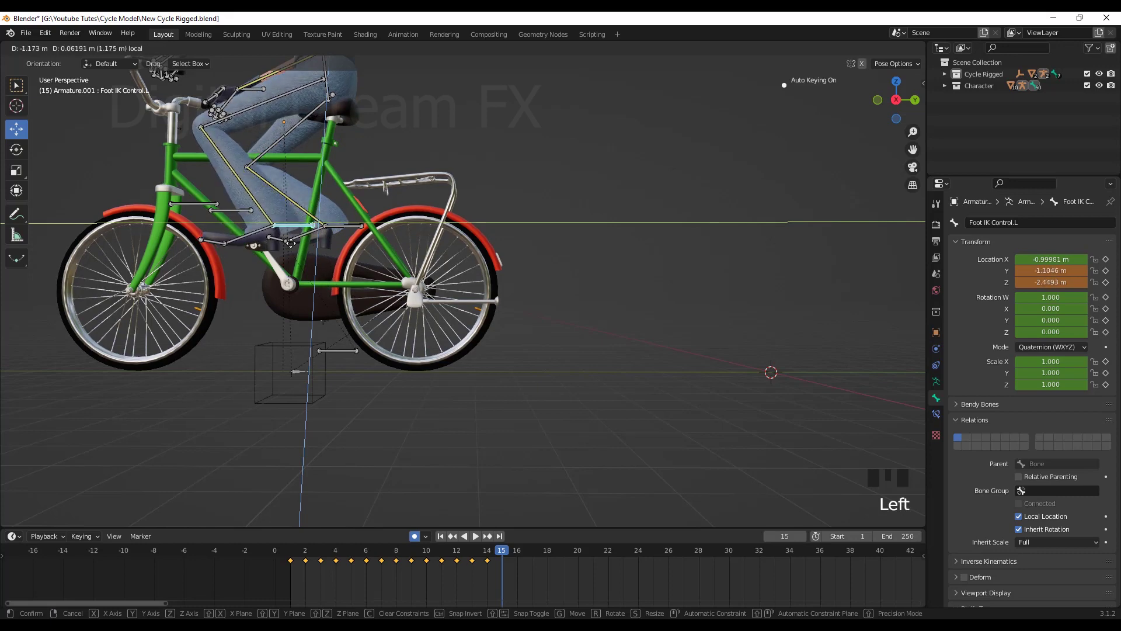
scroll(down, 3)
drag(503, 394, 533, 410)
scroll(up, 3)
drag(549, 409, 507, 314)
click(507, 314)
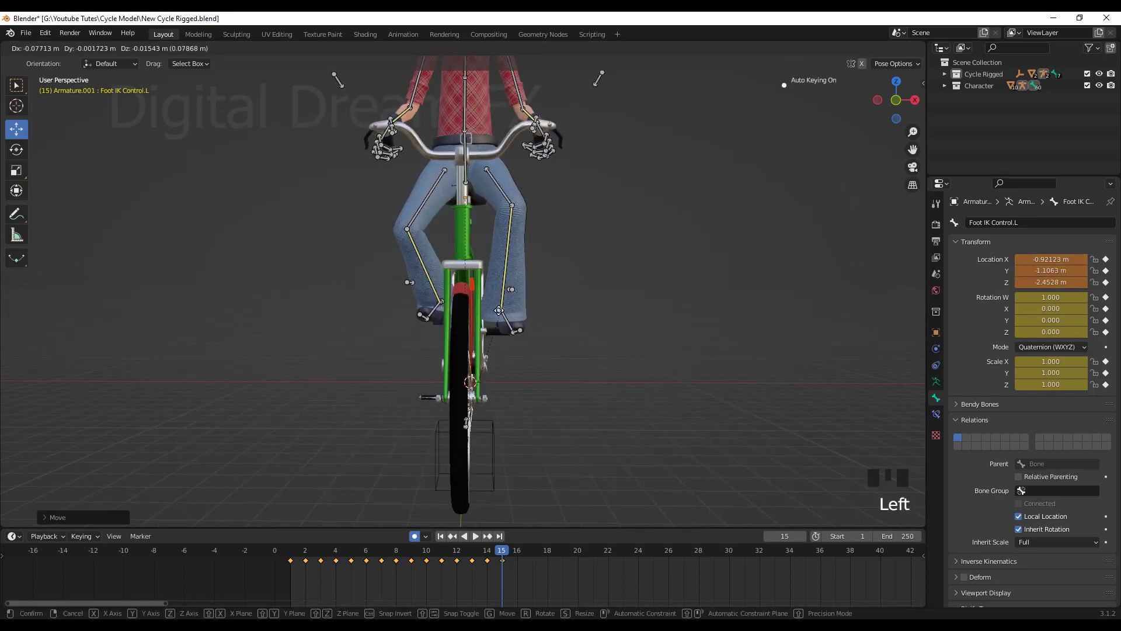
Step: Key the left foot on the pedal at frames 16, 17 and 18
scroll(down, 3)
drag(636, 383, 600, 372)
scroll(up, 3)
drag(600, 372, 516, 556)
click(517, 556)
middle_click(611, 380)
scroll(up, 3)
drag(518, 365, 341, 246)
click(341, 246)
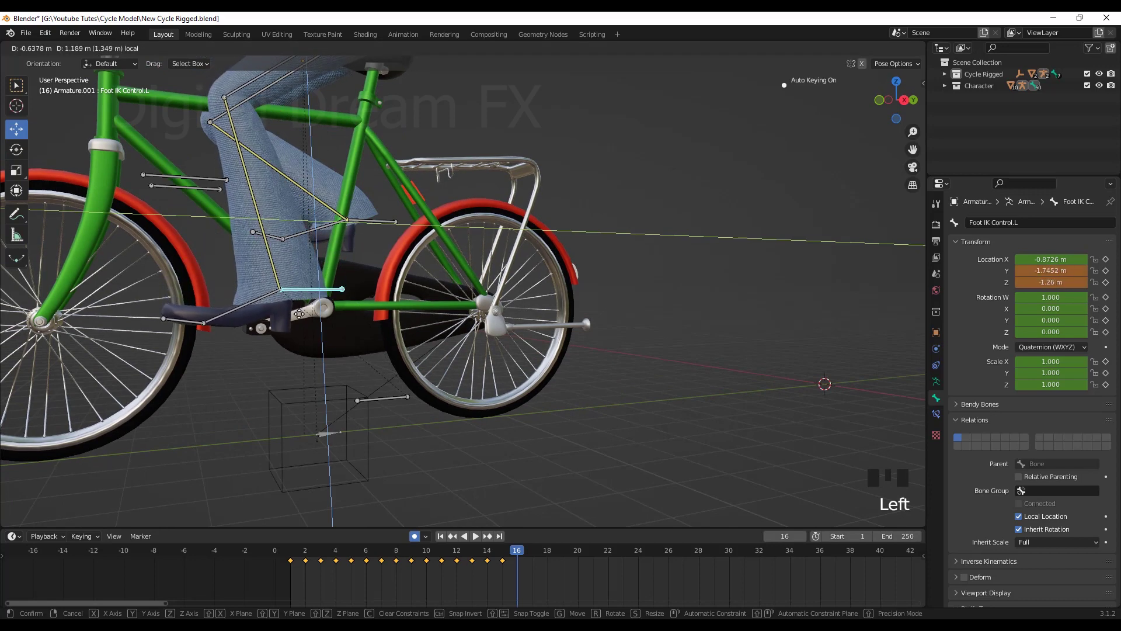
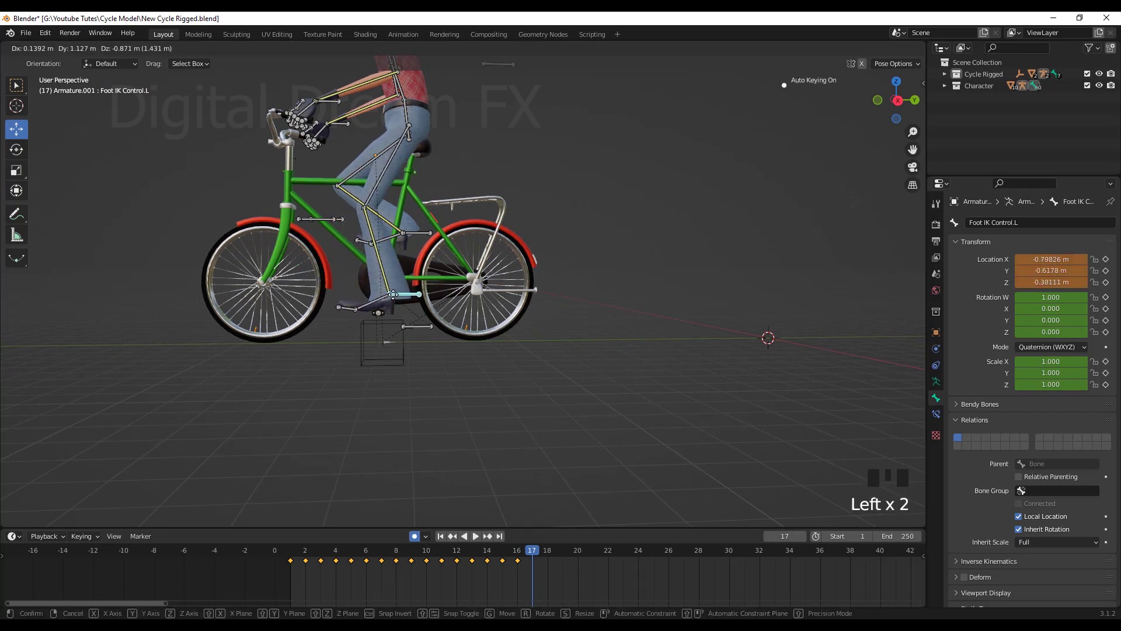
drag(546, 554, 393, 364)
scroll(up, 3)
drag(391, 394, 538, 338)
click(537, 338)
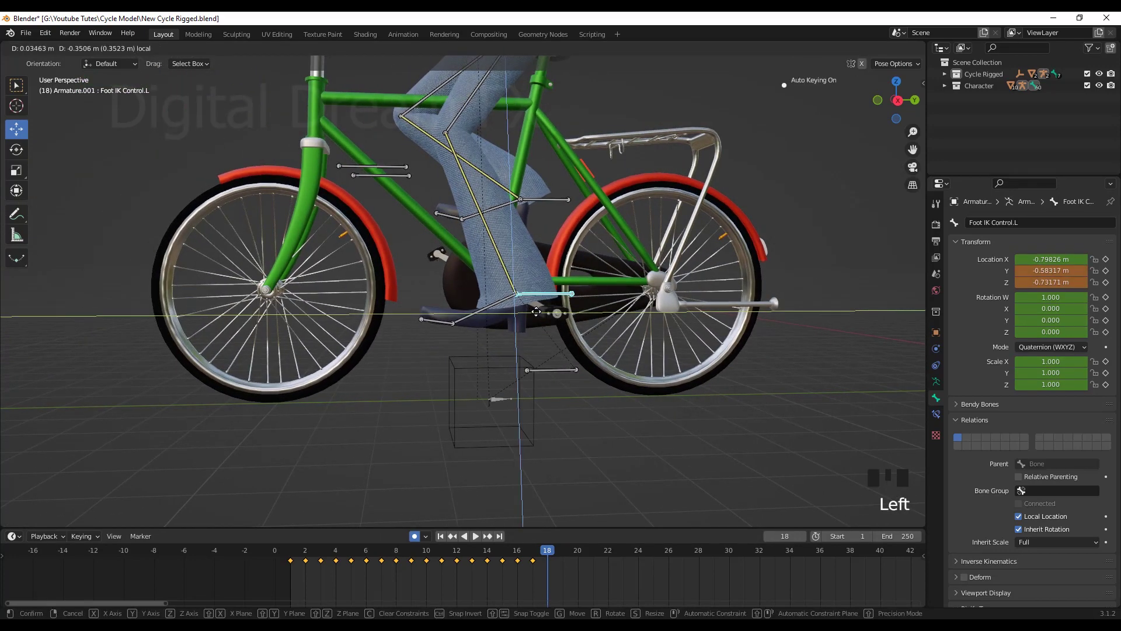
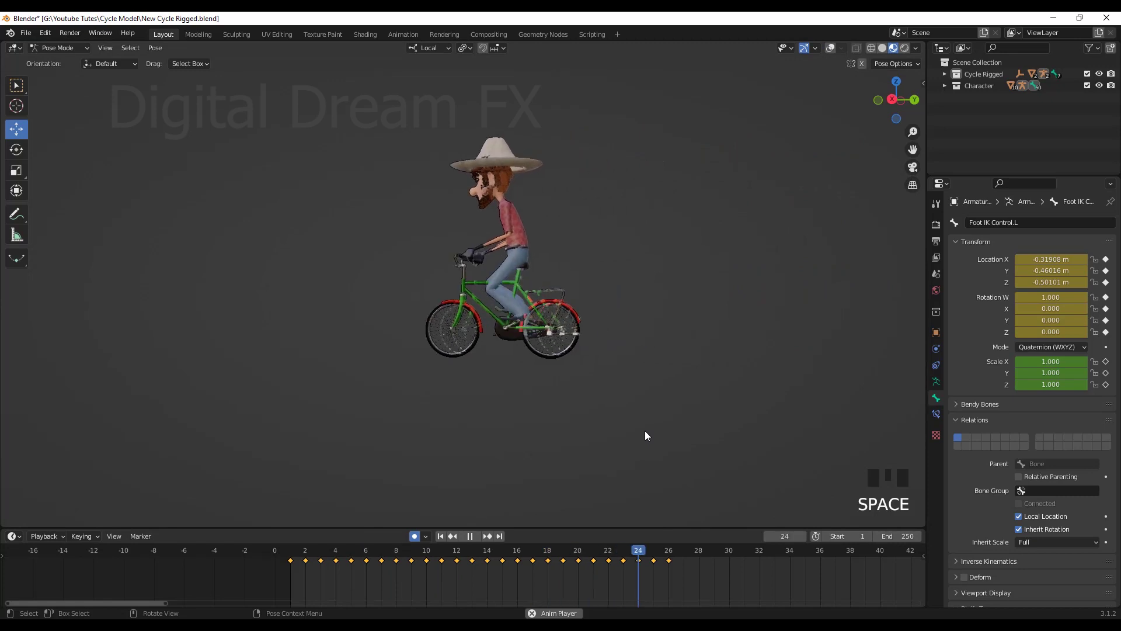
Step: Stop the animation playback after previewing the left foot's pedalling
key(space)
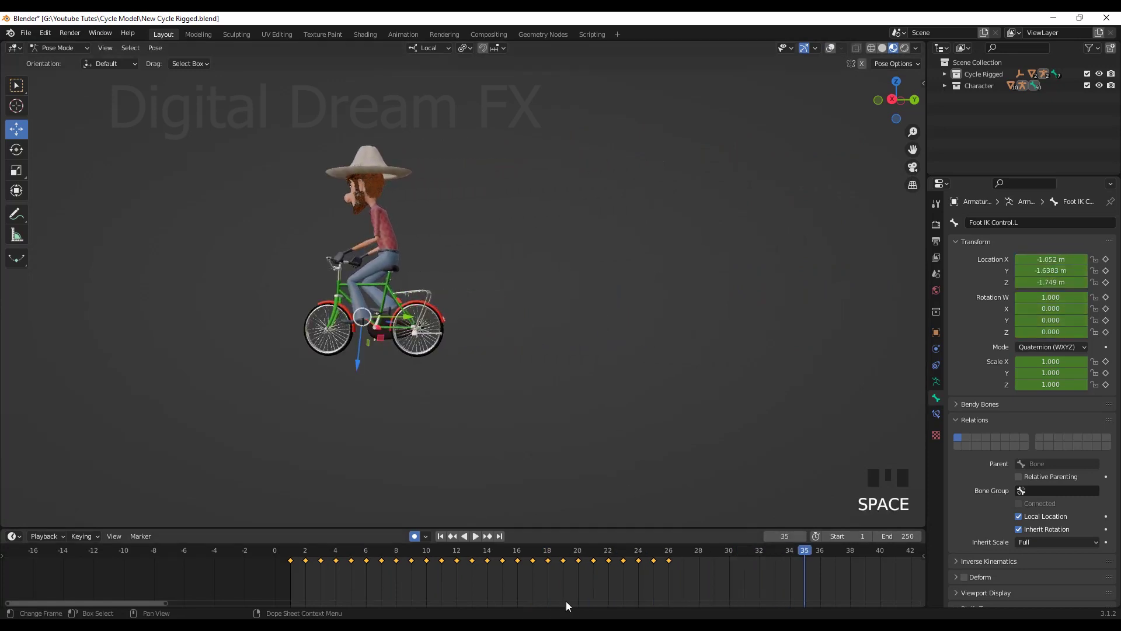
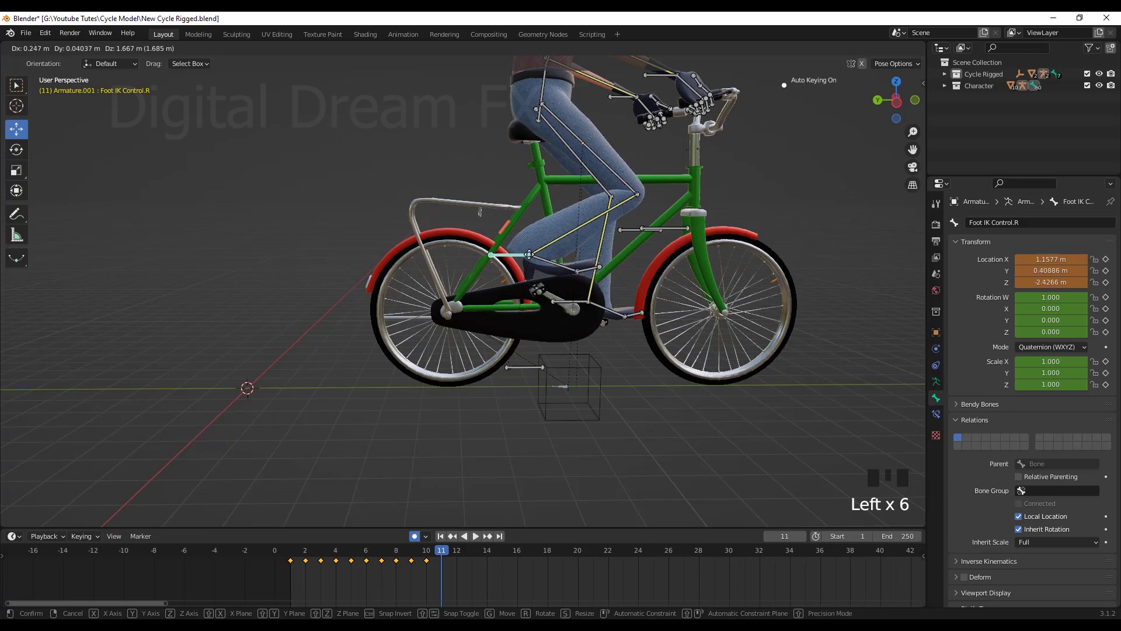
Step: Move Foot IK Control.R onto the right pedal at frame 11
drag(454, 557, 565, 270)
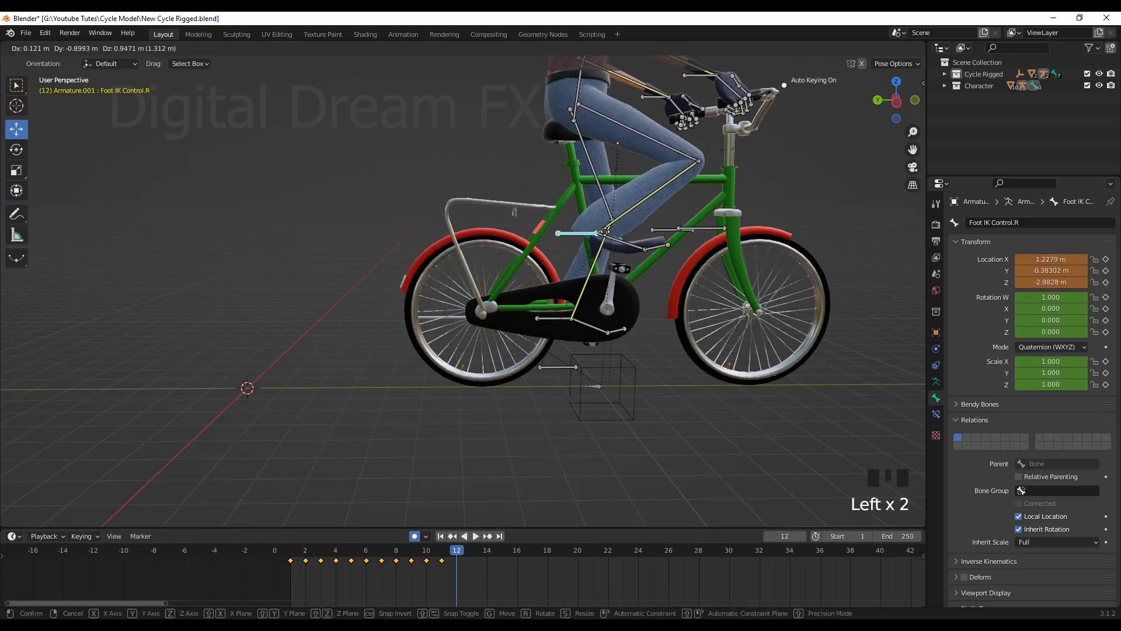
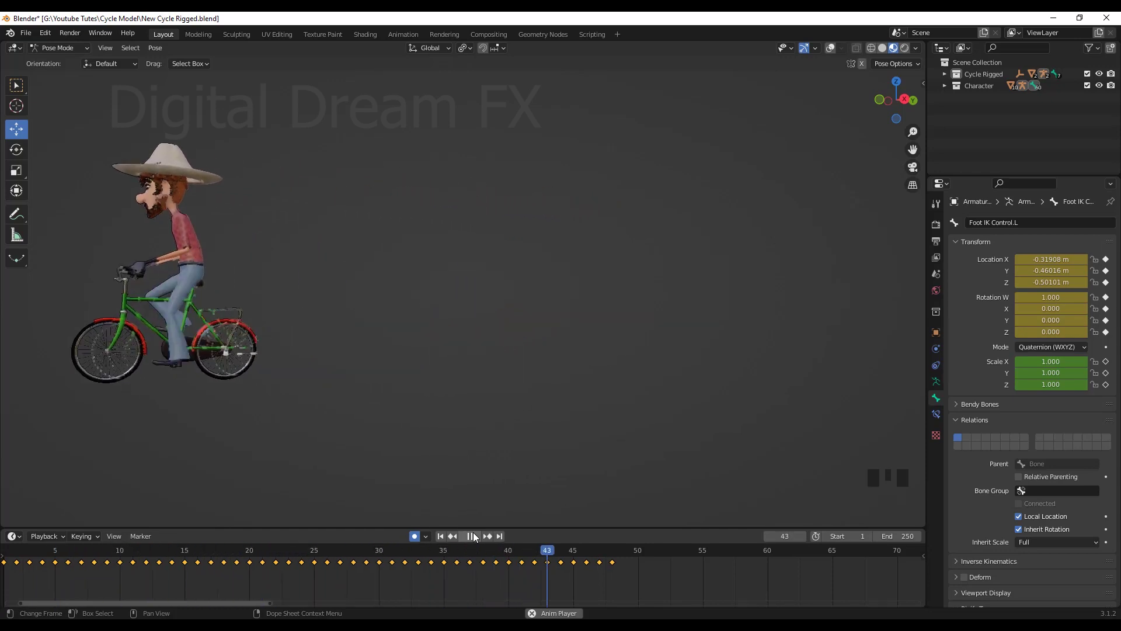
Step: Orbit around the playing animation, then stop playback and return to frame 1
drag(476, 536, 508, 430)
scroll(down, 3)
drag(541, 429, 480, 542)
drag(480, 542, 719, 424)
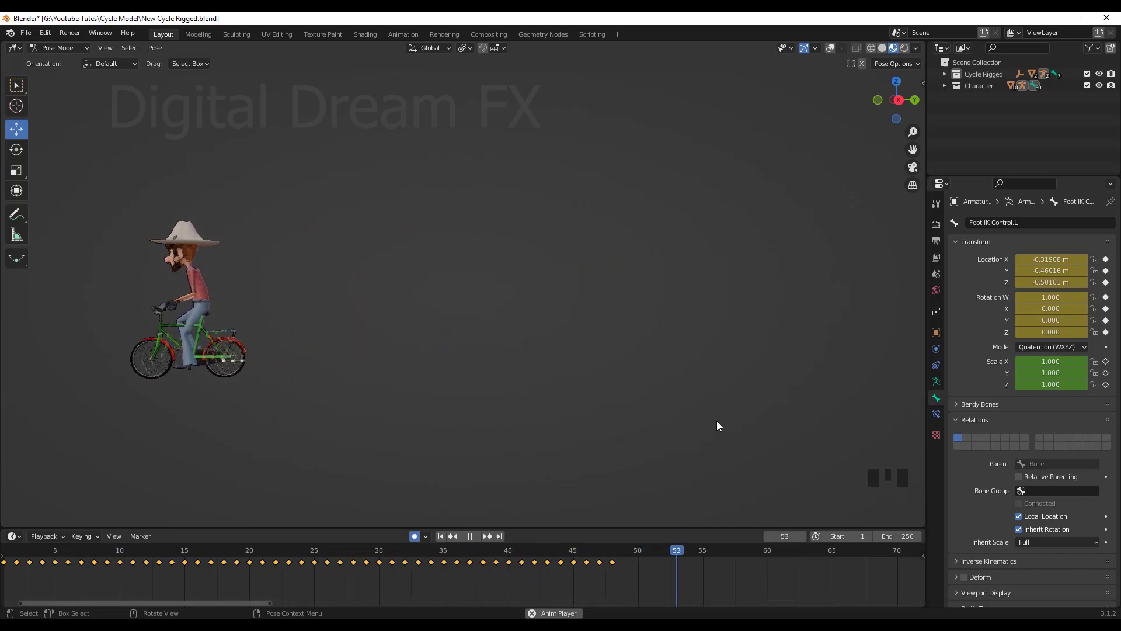
key(space)
Step: Orbit and zoom to frame the rider from the front in the centre of view
drag(443, 540, 585, 415)
scroll(down, 3)
drag(588, 388, 716, 417)
scroll(up, 3)
drag(620, 446, 589, 430)
scroll(up, 3)
drag(605, 396, 626, 398)
scroll(up, 3)
drag(620, 411, 631, 382)
scroll(down, 3)
drag(620, 408, 645, 414)
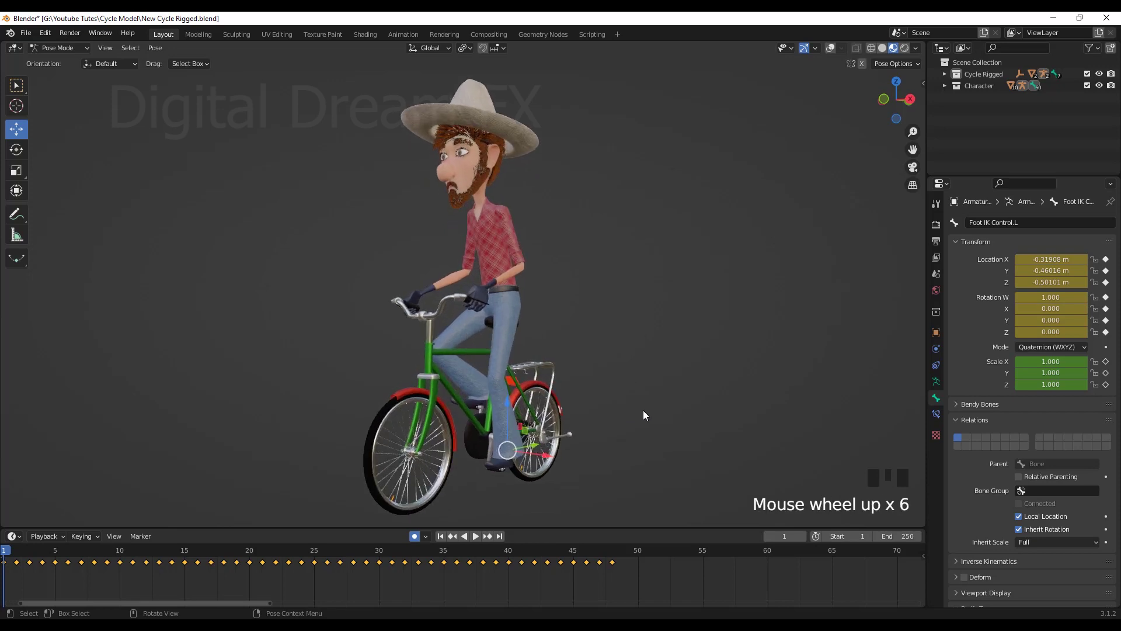